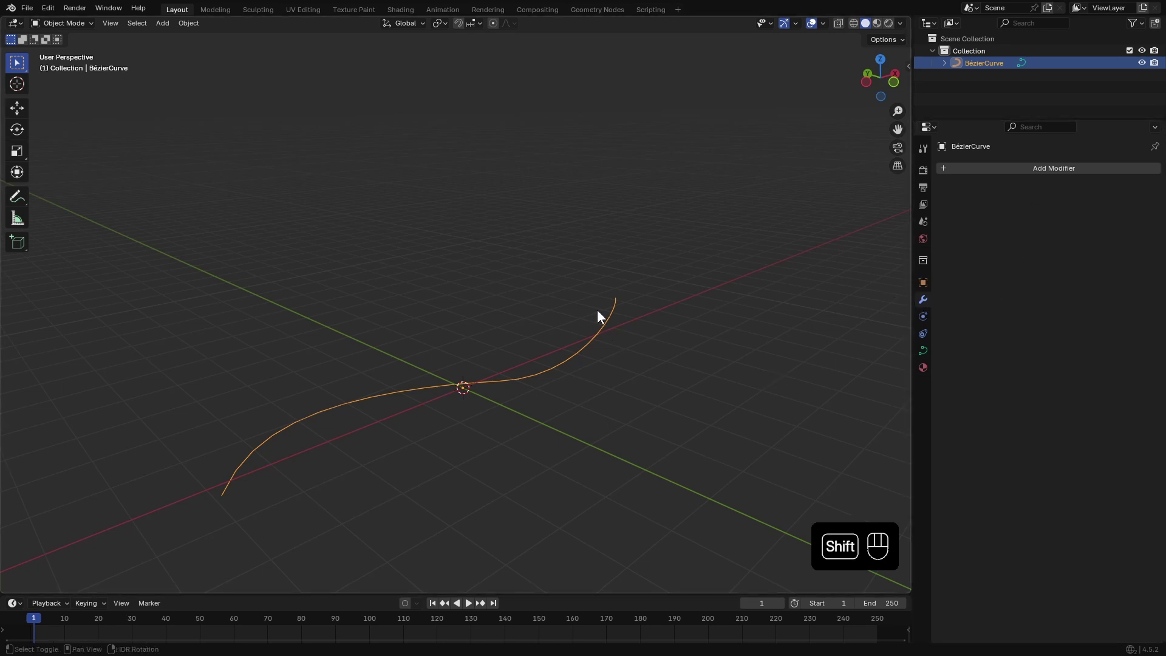
- Add a plane at the origin named ParticleSystem and browse the 0_Emitter modifier presets
key("shift+a")
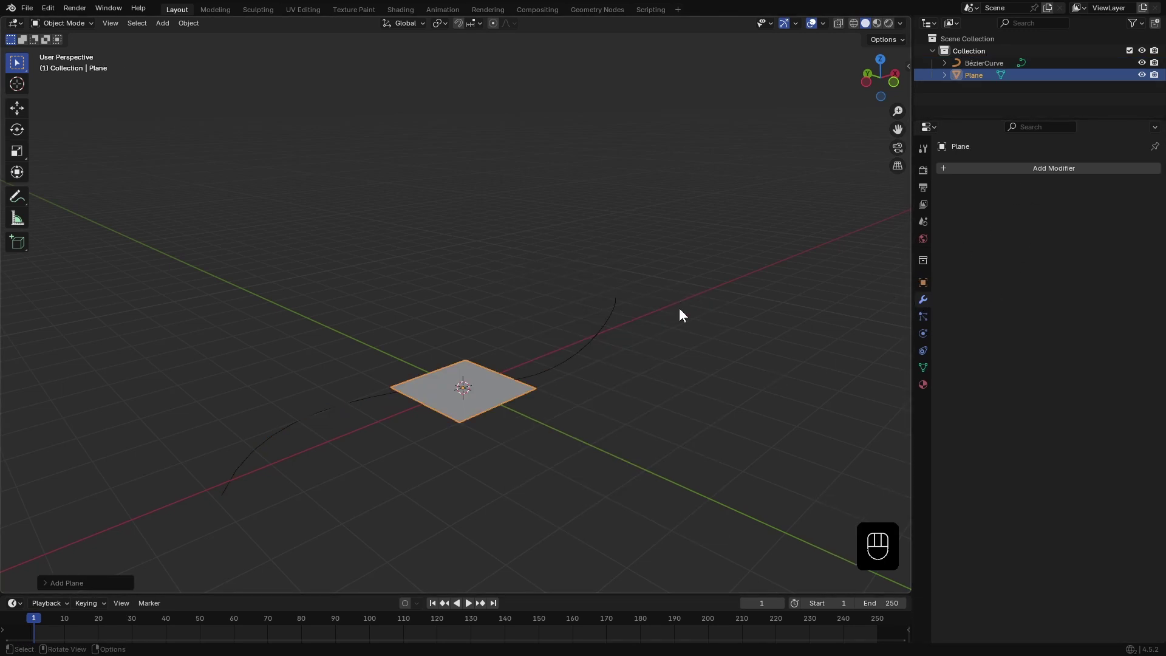
key("F2")
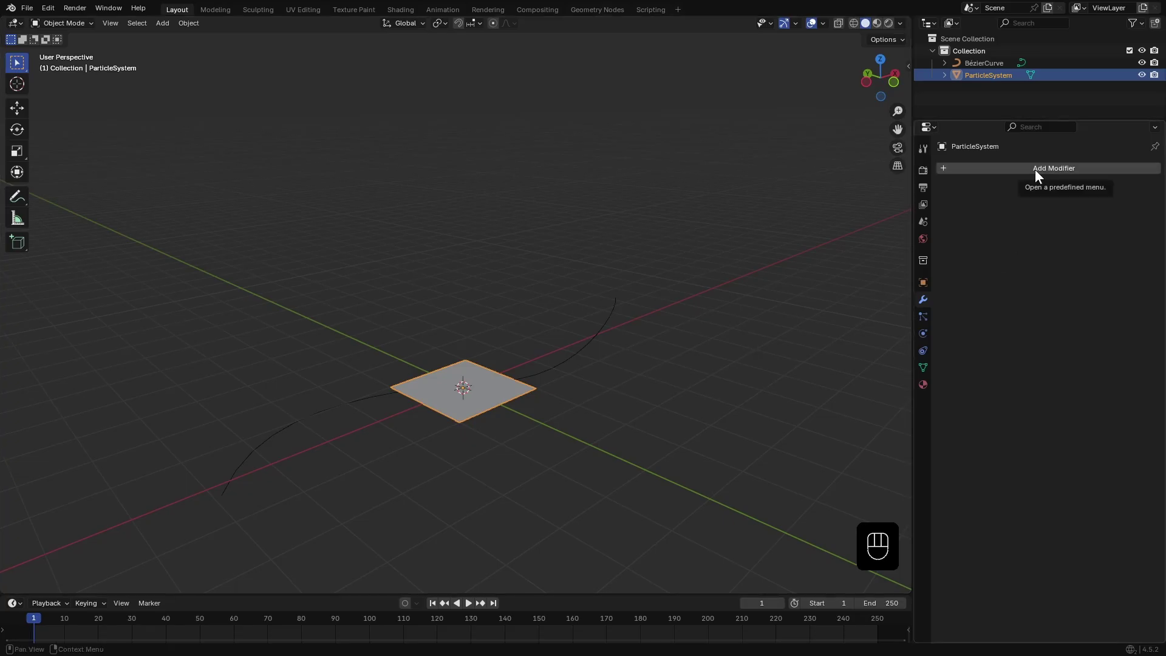
left_click_drag(1037, 172, 873, 309)
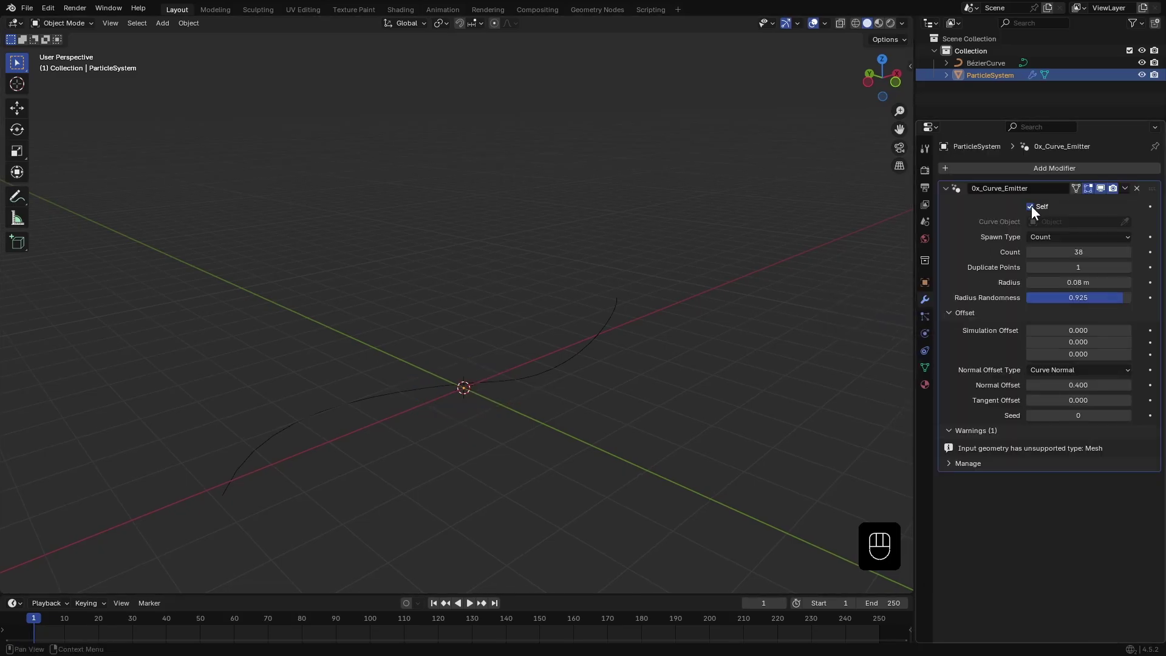
- Configure 0x_Curve_Emitter: Self off, BézierCurve target, length-based spawn, Count 178, Radius 0.052 m, Randomness 0.914
left_click(1129, 226)
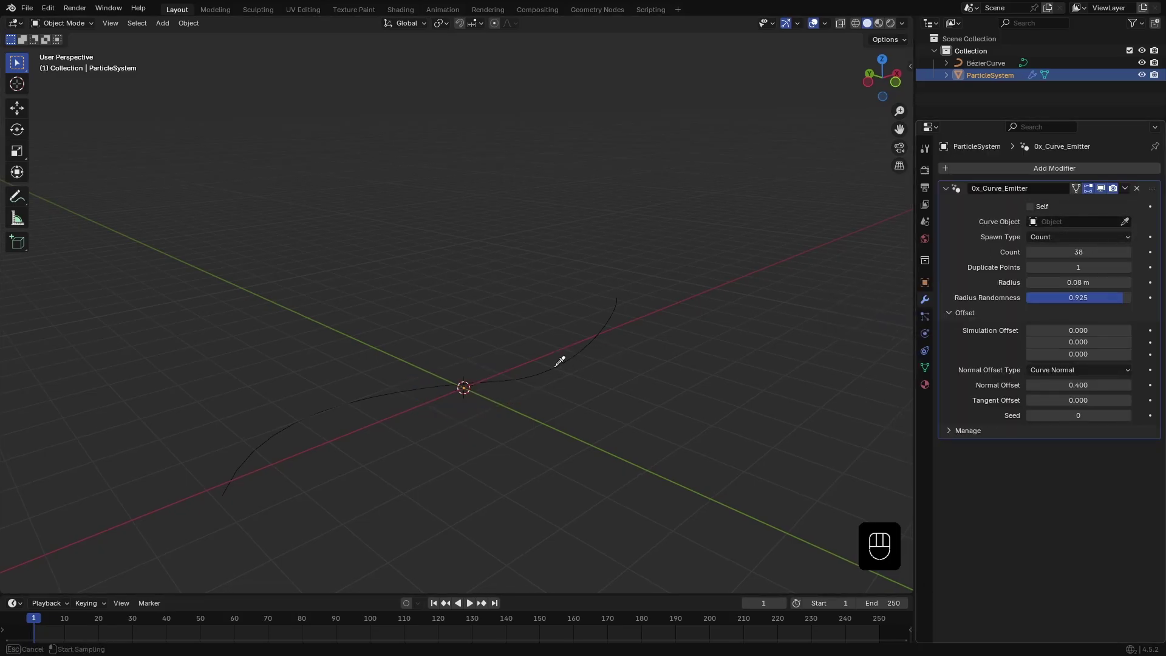
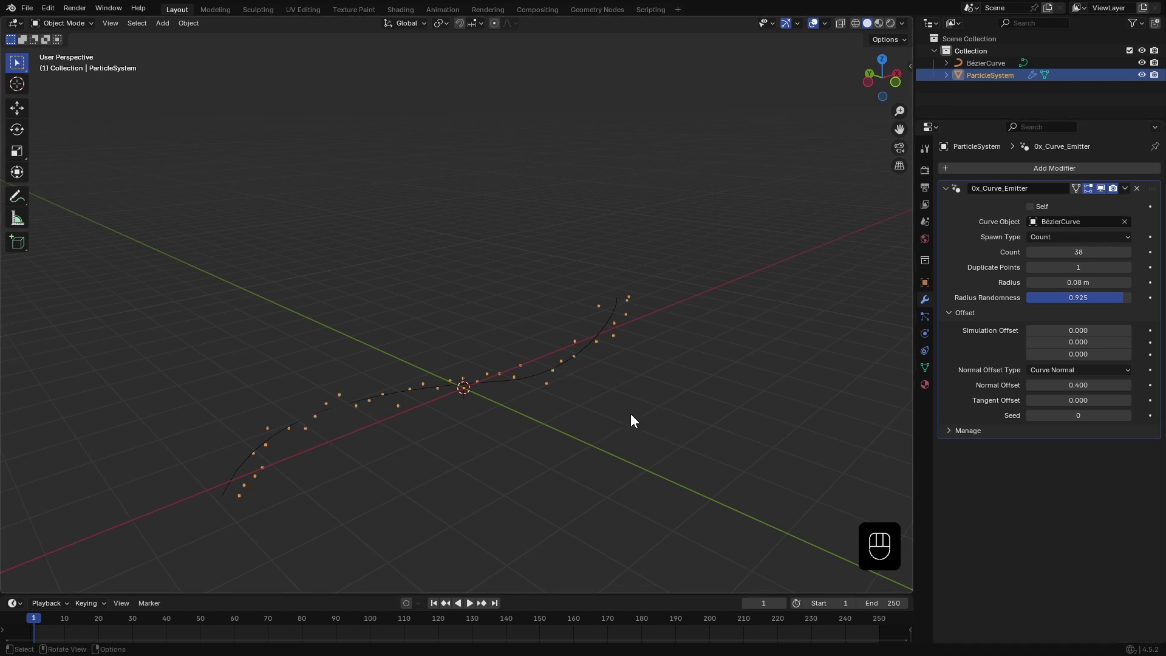
left_click_drag(579, 451, 573, 401)
left_click_drag(557, 422, 591, 431)
left_click(579, 446)
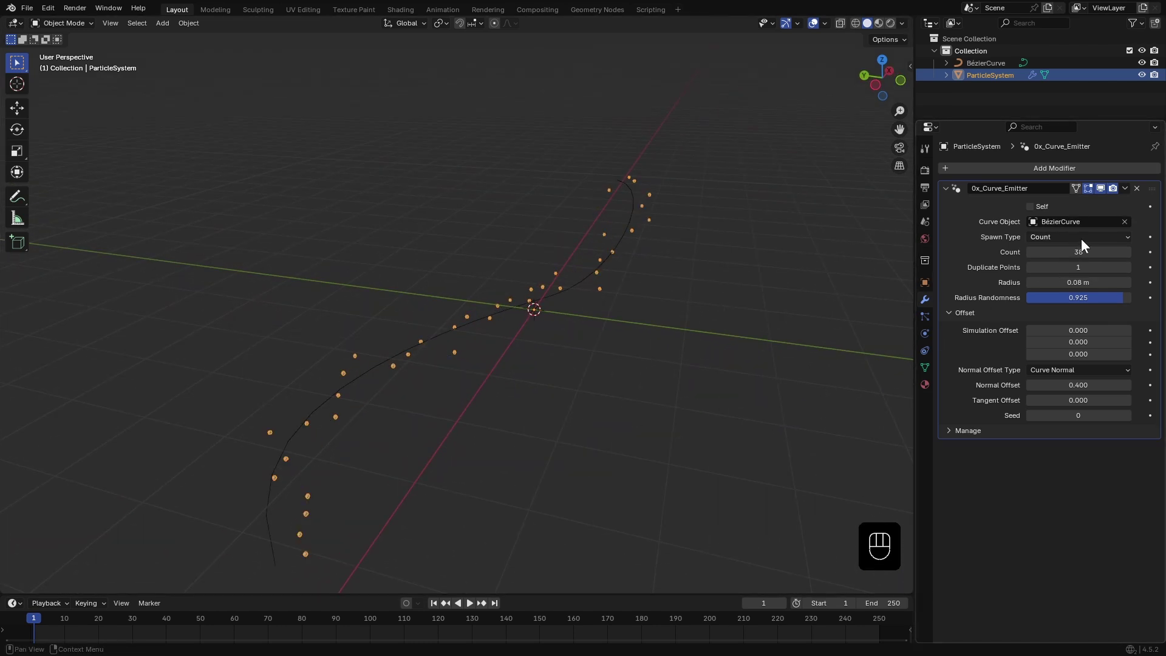
left_click_drag(1083, 245, 1053, 265)
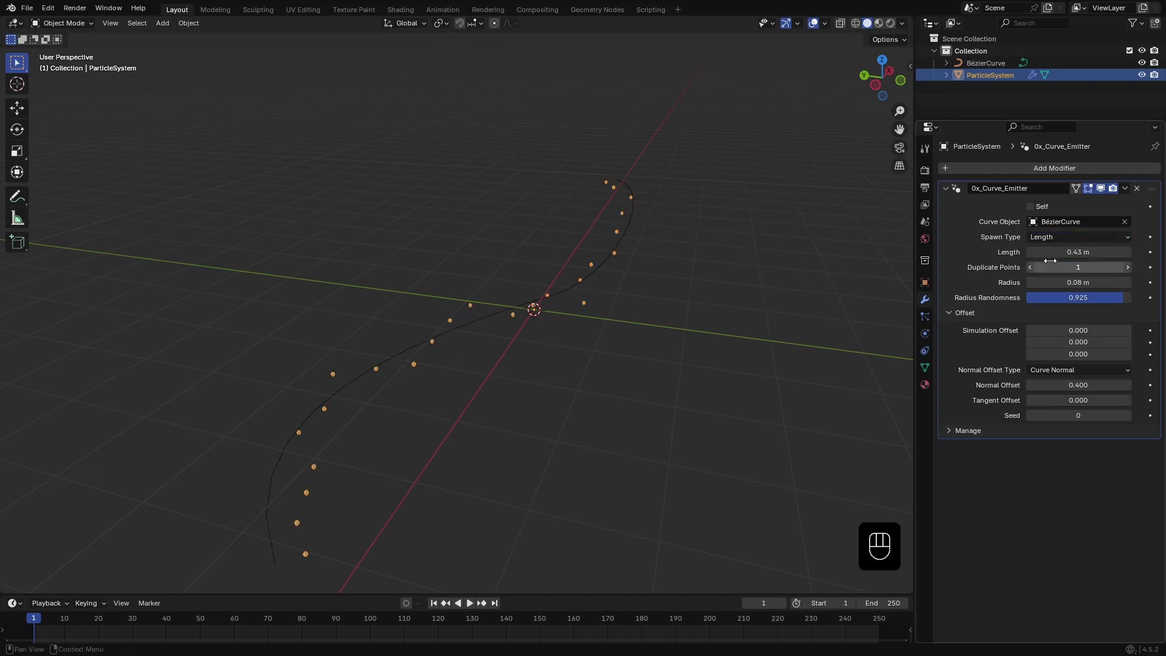
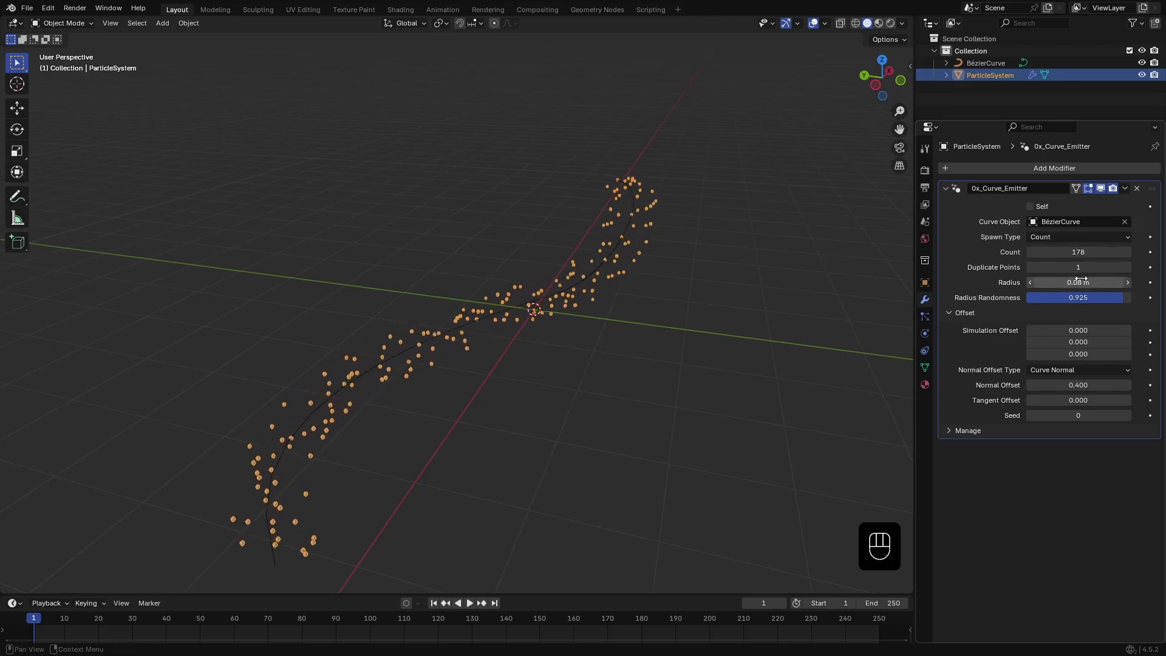
left_click_drag(523, 377, 1016, 305)
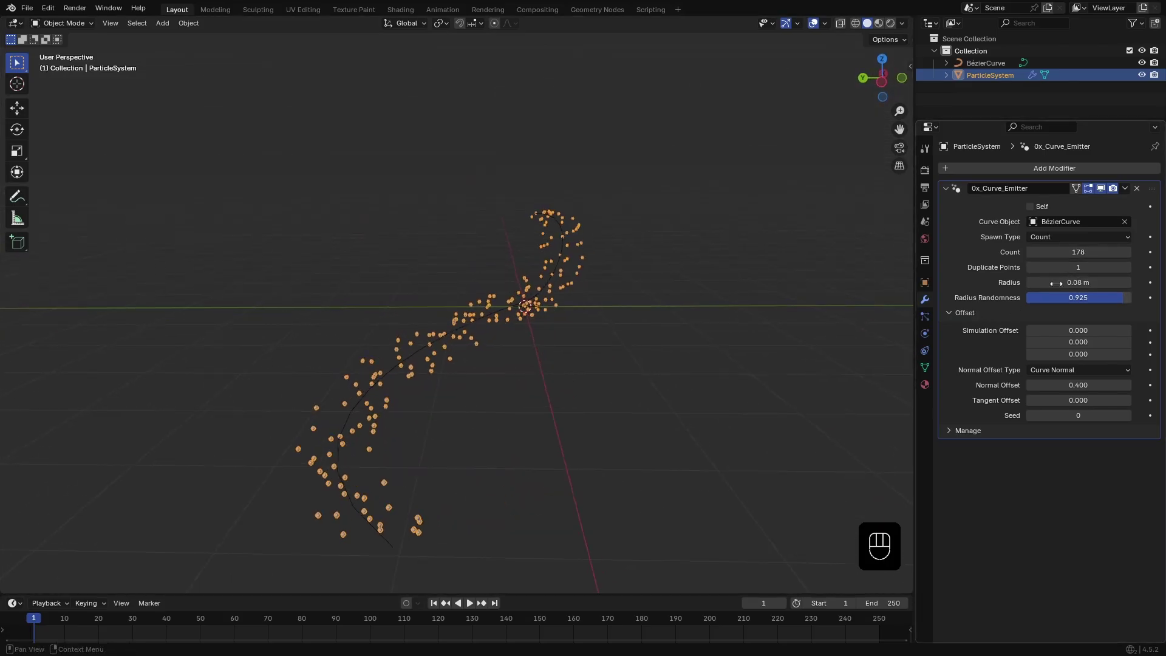
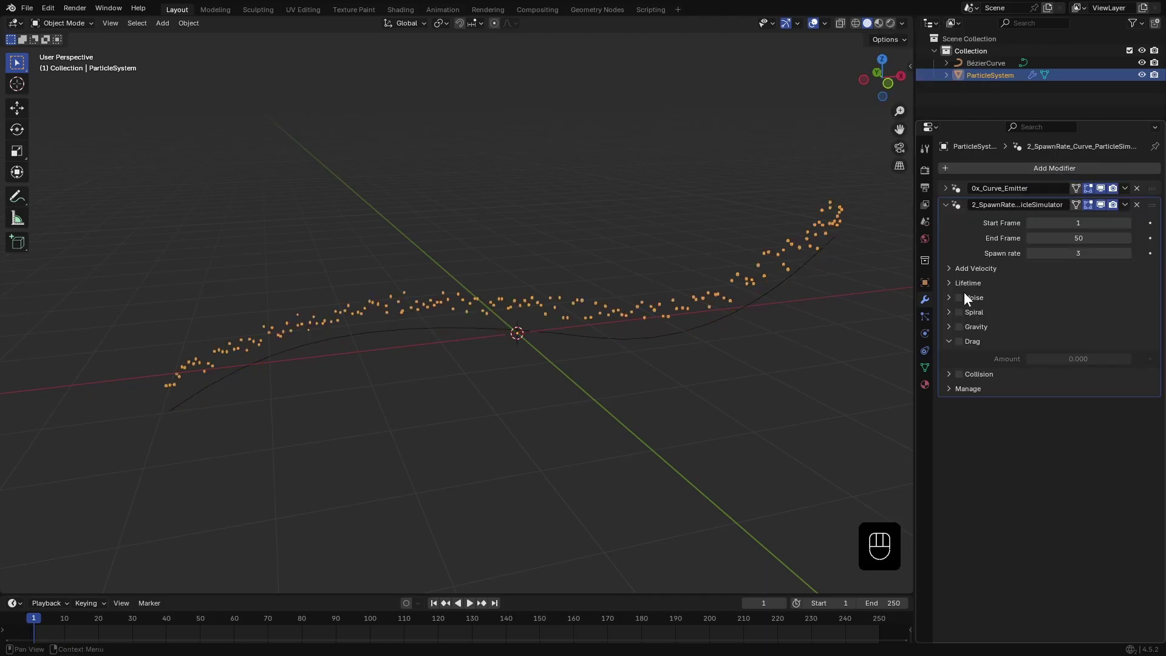
- Add 2_SpawnRate_Curve_ParticleSimulator with Add Velocity on and End Frame 120, playing it back
key("space")
left_click_drag(624, 405, 721, 391)
left_click_drag(689, 377, 697, 476)
left_click(439, 607)
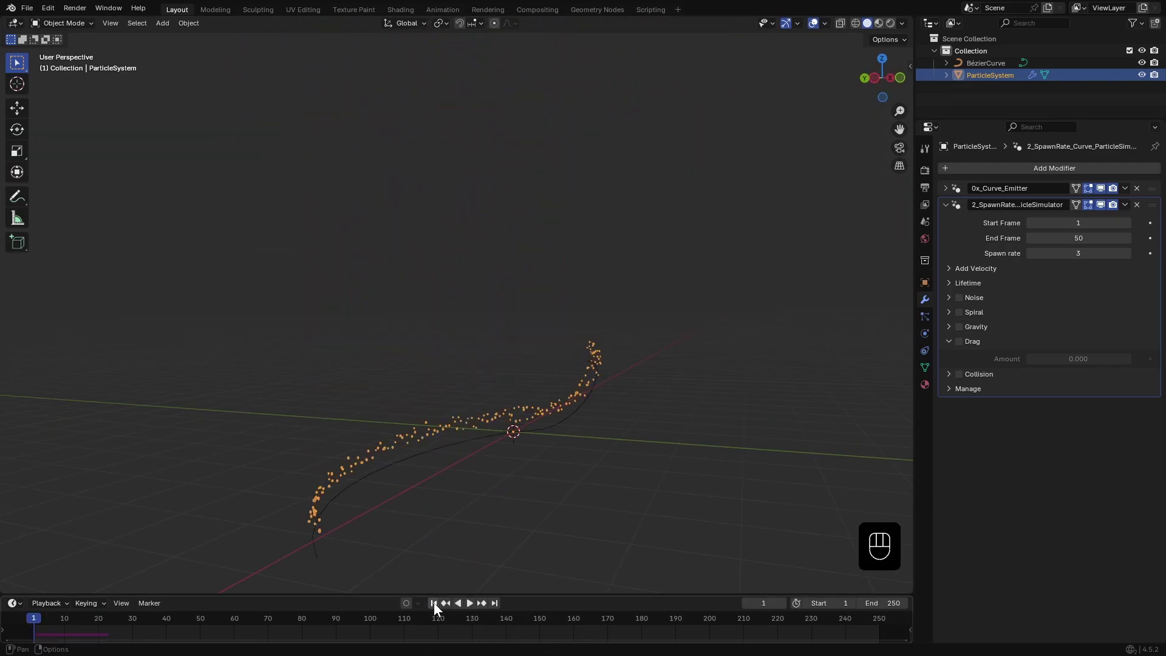
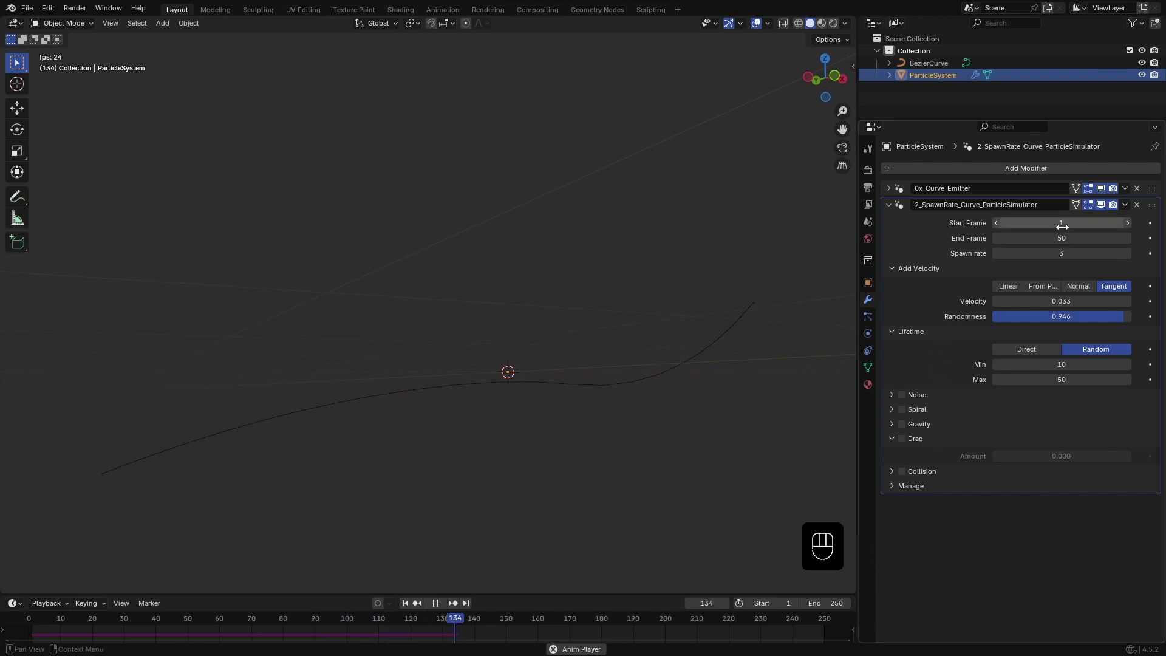
left_click(917, 339)
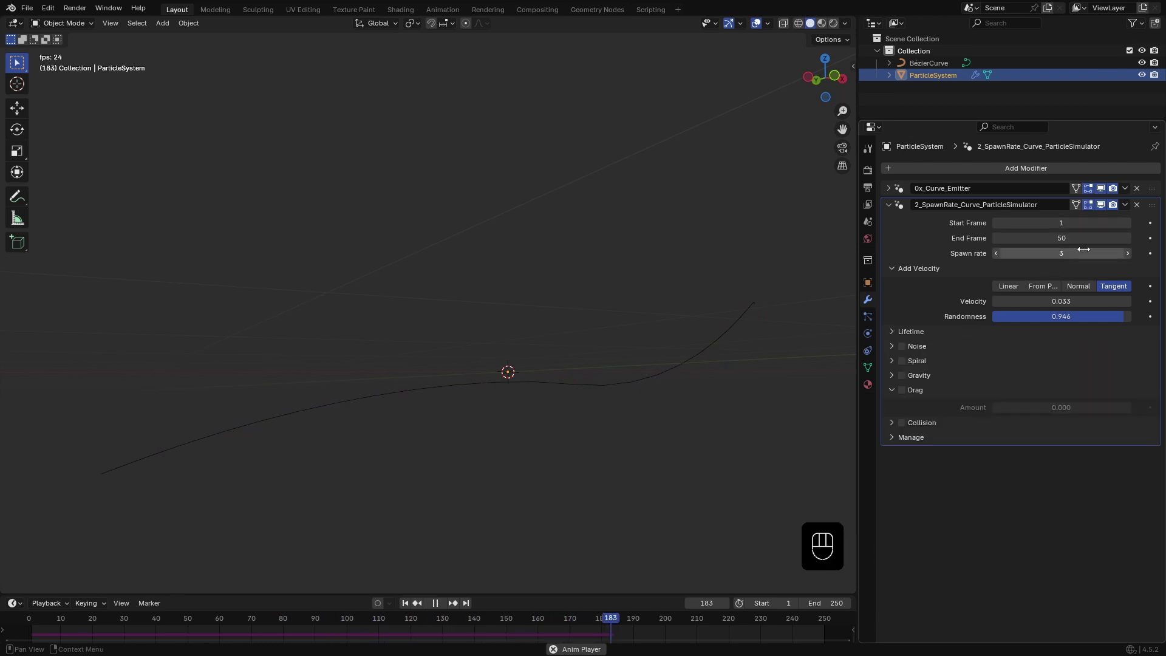
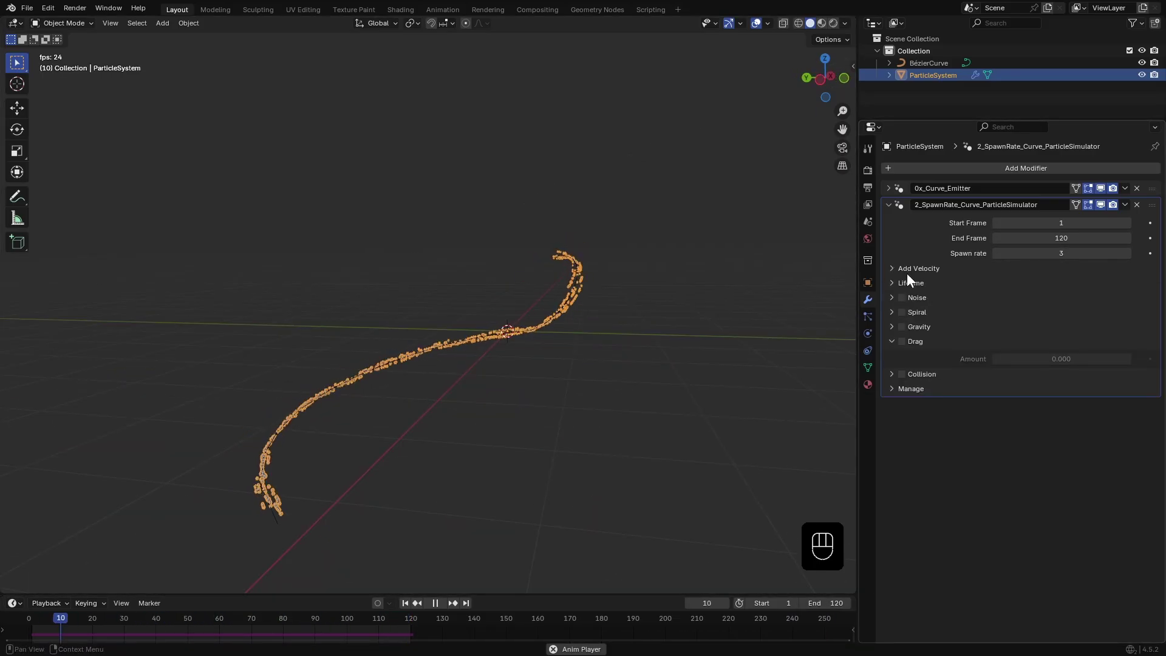
- Enable Noise on the simulator with Scale 2.0 and its strength values
left_click(891, 303)
left_click(906, 305)
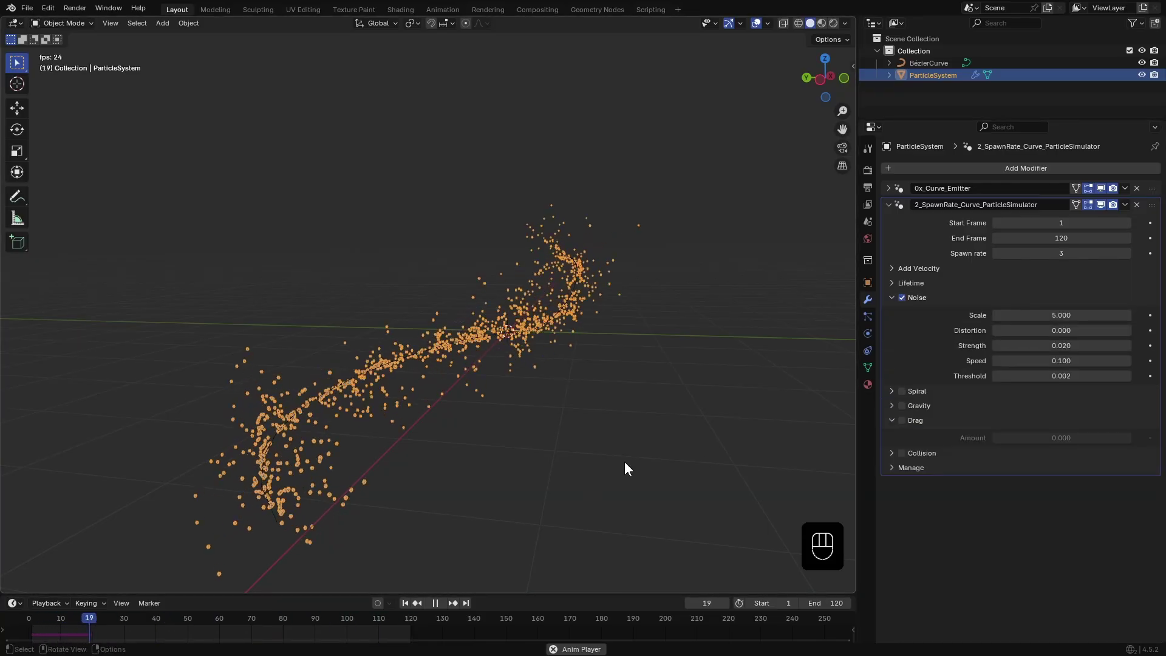
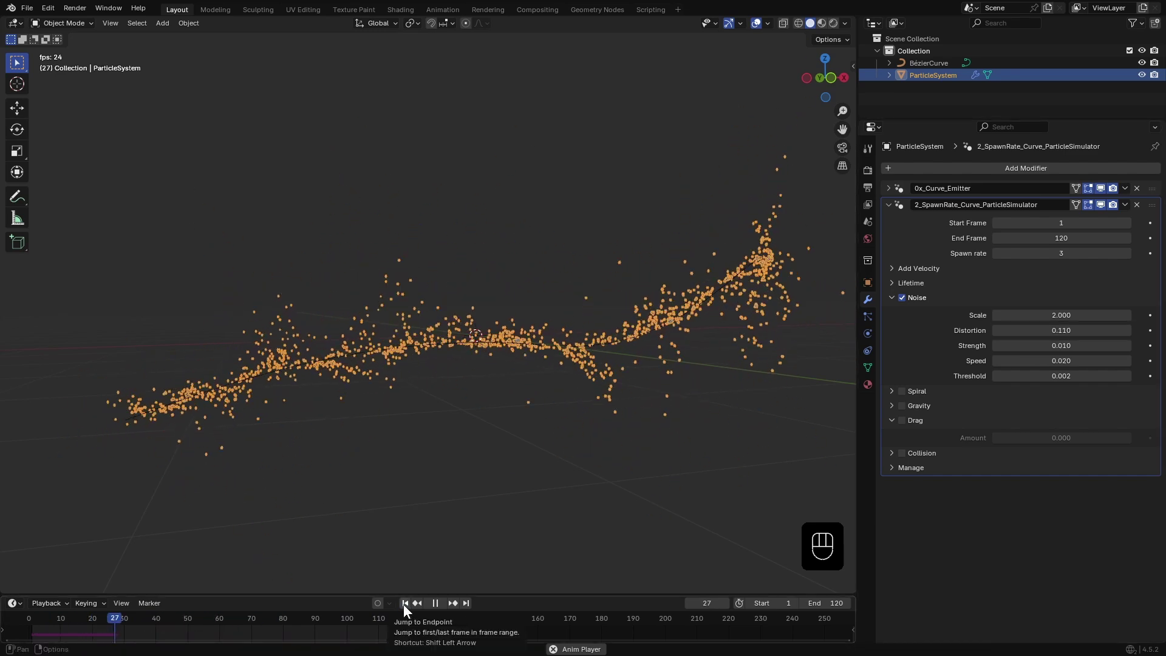
left_click_drag(406, 456, 440, 458)
left_click(893, 313)
- Try Spiral motion on the particles during playback, then switch Spiral back off
left_click(905, 312)
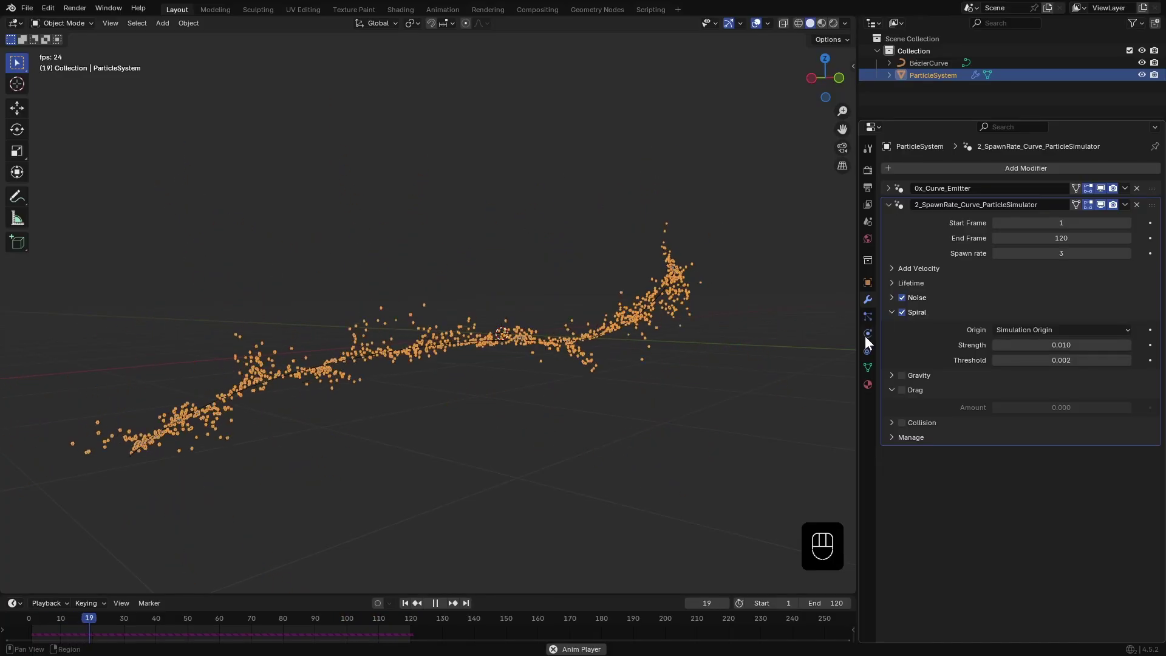
left_click(405, 605)
left_click_drag(504, 495, 549, 520)
middle_click(543, 477)
left_click_drag(505, 424, 545, 389)
key("space")
left_click_drag(1072, 334, 1041, 362)
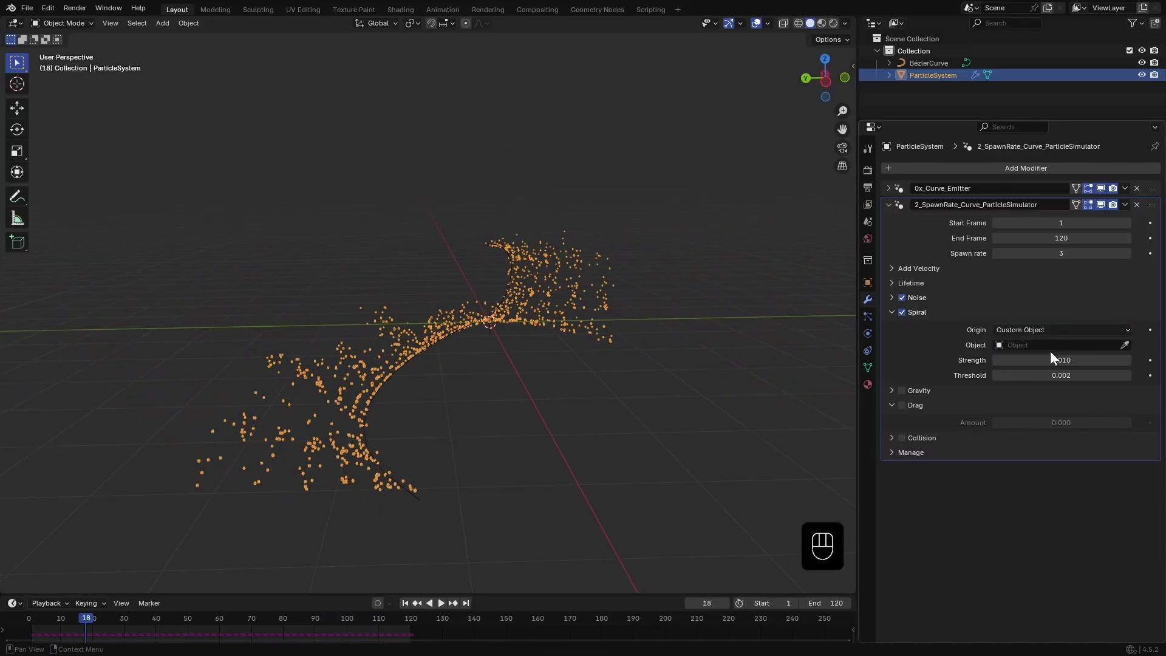
left_click_drag(1077, 332, 1051, 345)
left_click(409, 606)
key("space")
key("space")
left_click_drag(700, 394, 623, 410)
left_click_drag(904, 317, 905, 346)
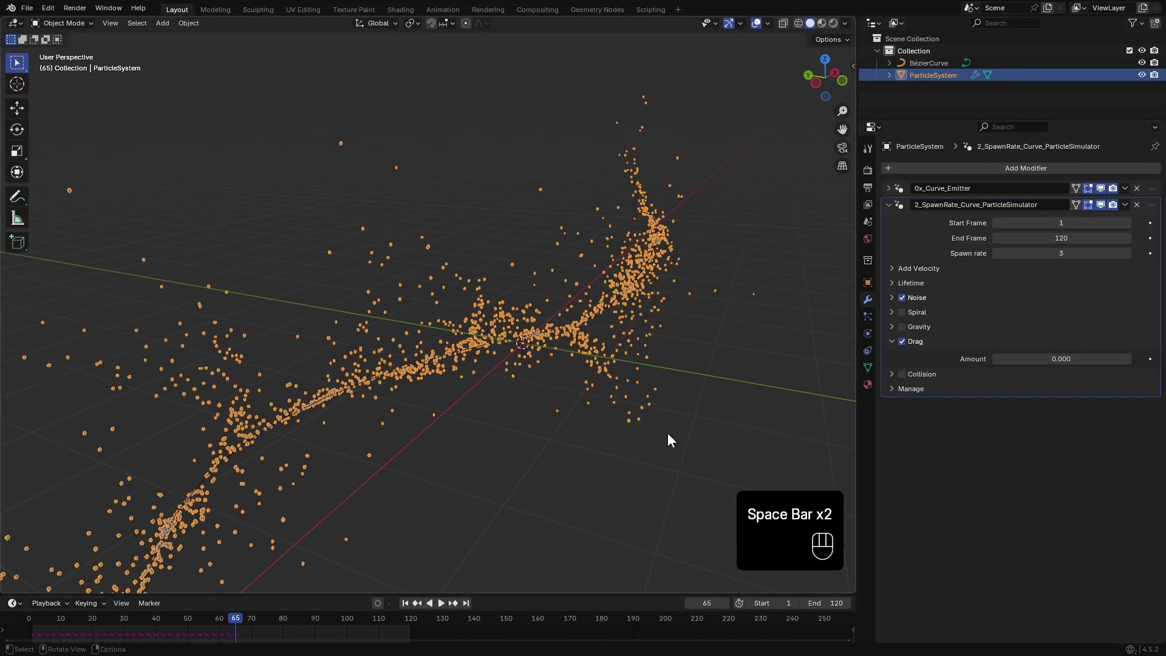
key("space")
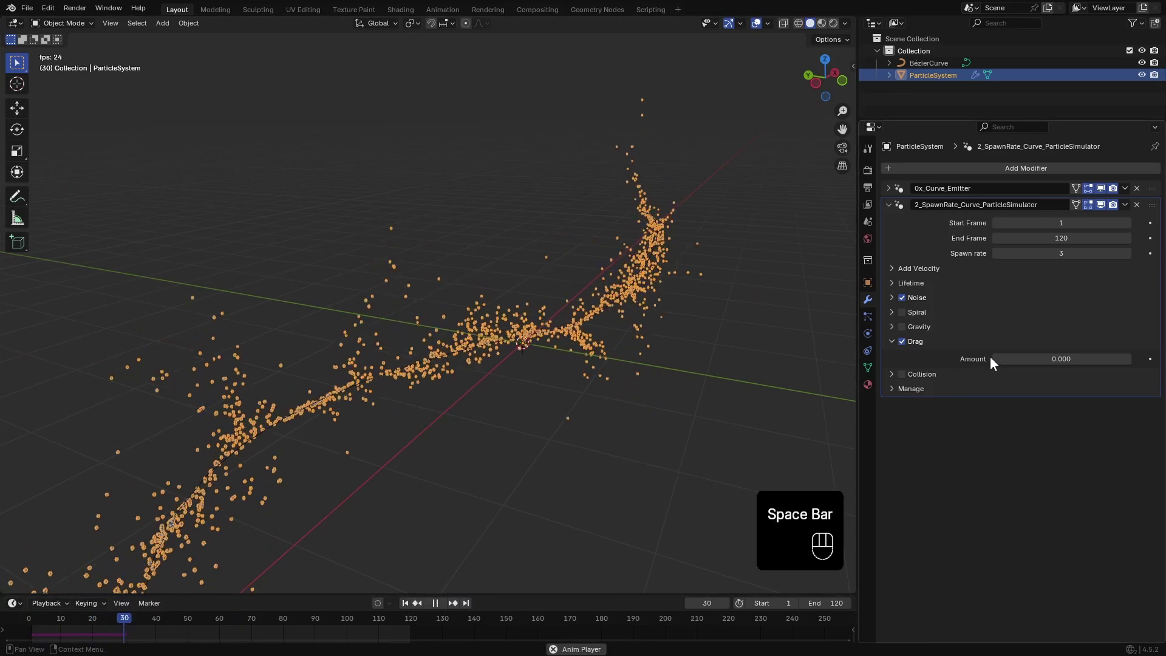
- Adjust the lower simulation value to 0.121, then settle it at 0.065
left_click(1004, 364)
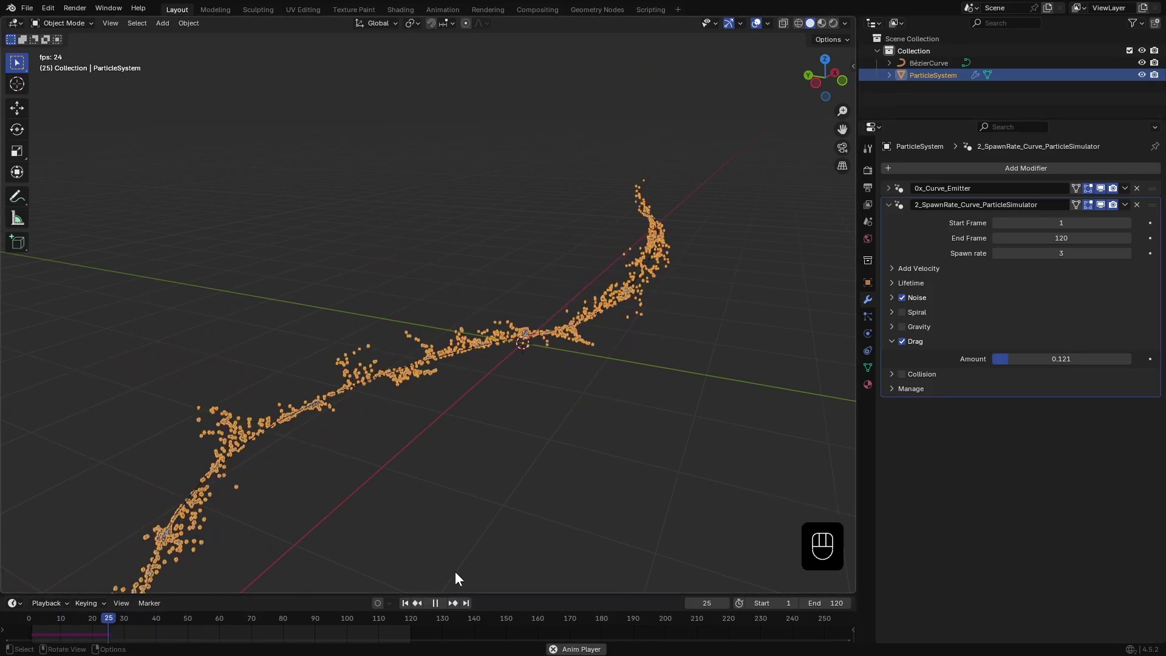
middle_click(572, 470)
middle_click(562, 456)
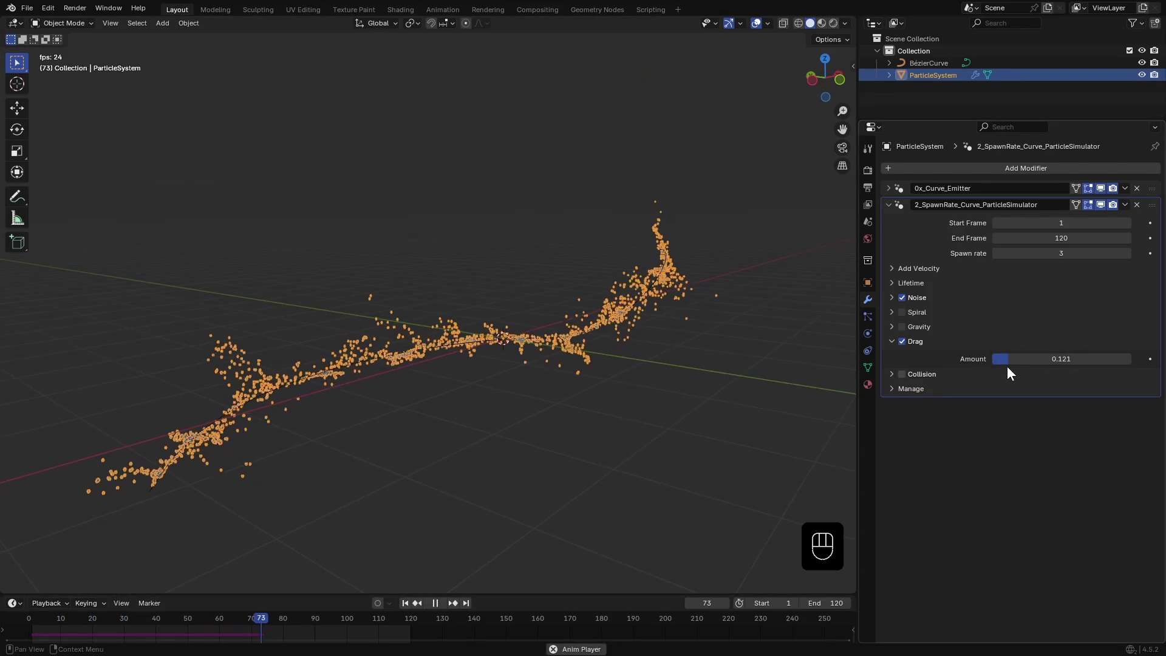
left_click(1018, 360)
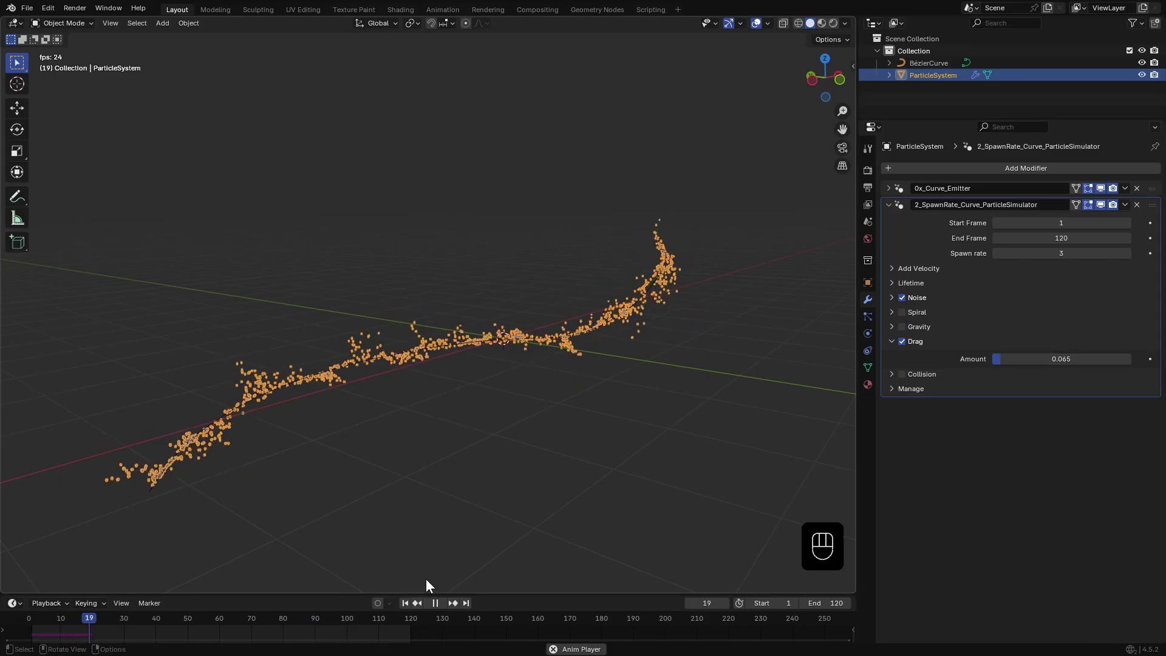
- Set the spawn rate to 1 and replay the animation from the start
left_click_drag(658, 462, 1005, 342)
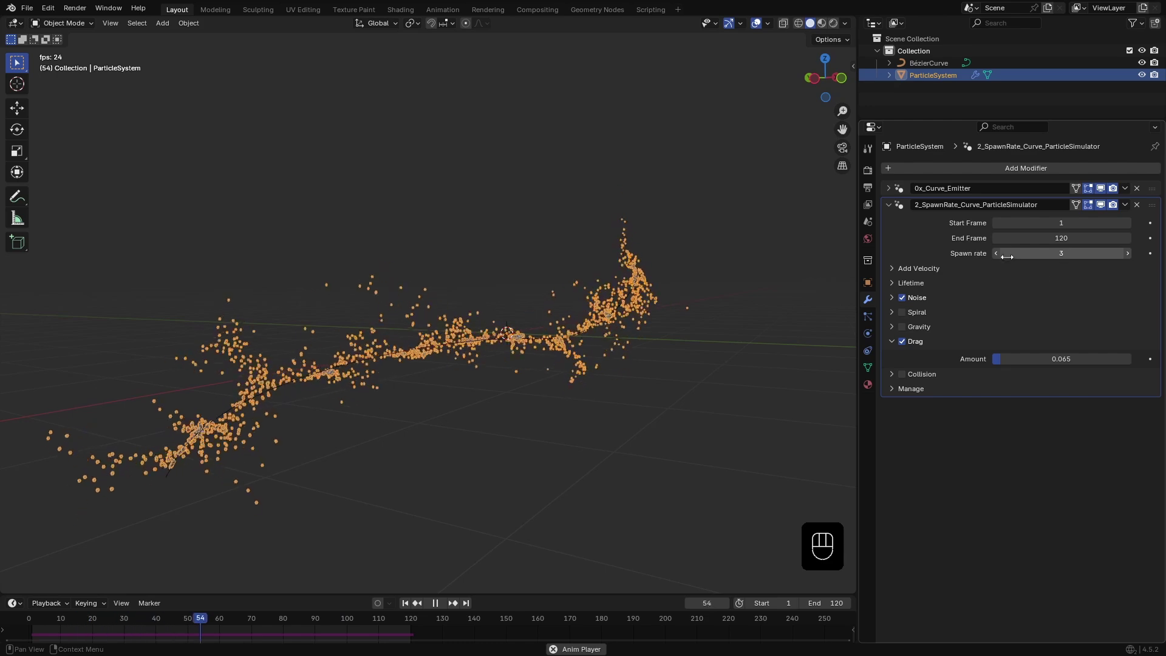
double_click(998, 260)
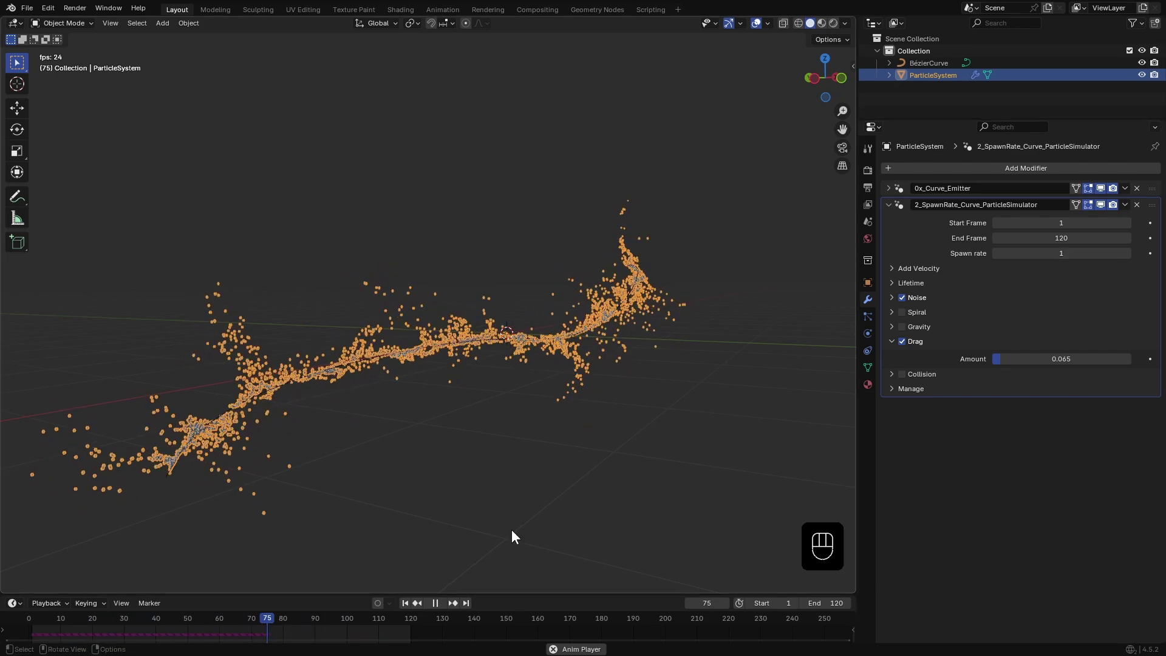
left_click(407, 610)
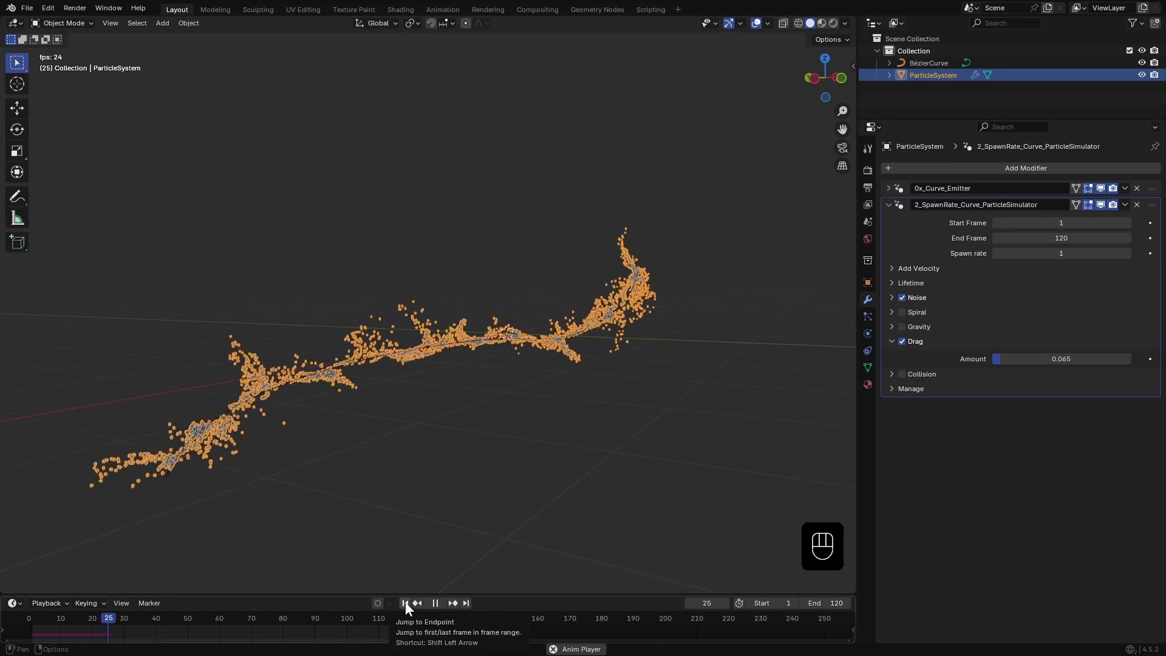
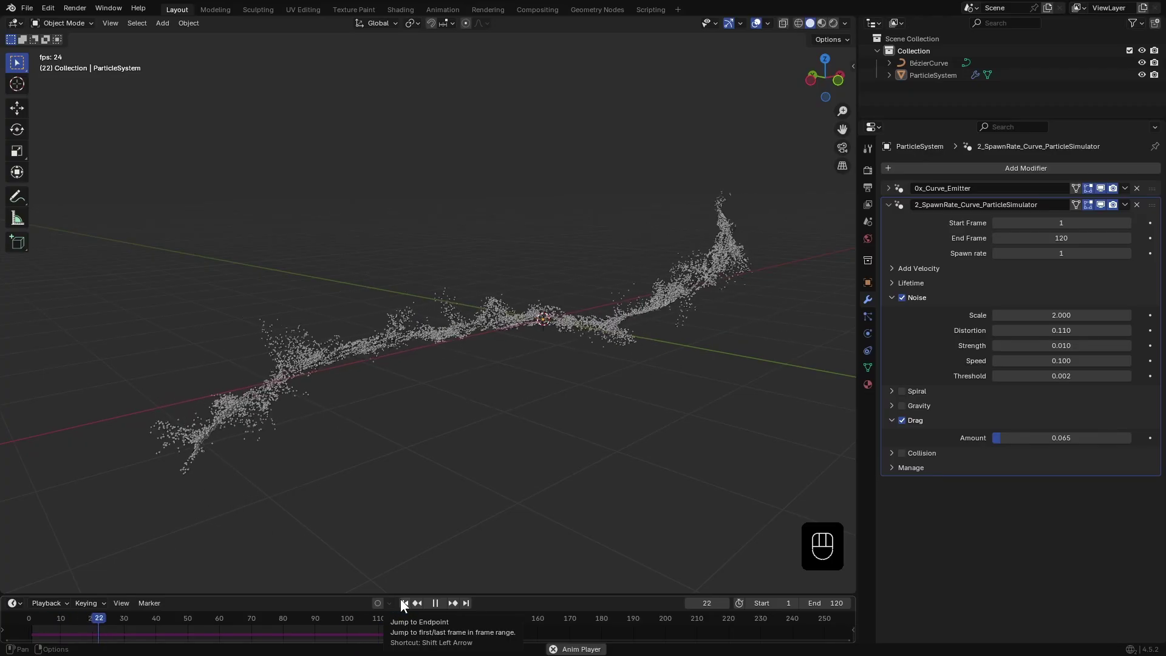
- Add the 5_Trails modifier and lower its maximum trail age, checking in playback
key("space")
left_click(891, 209)
left_click_drag(946, 170, 987, 203)
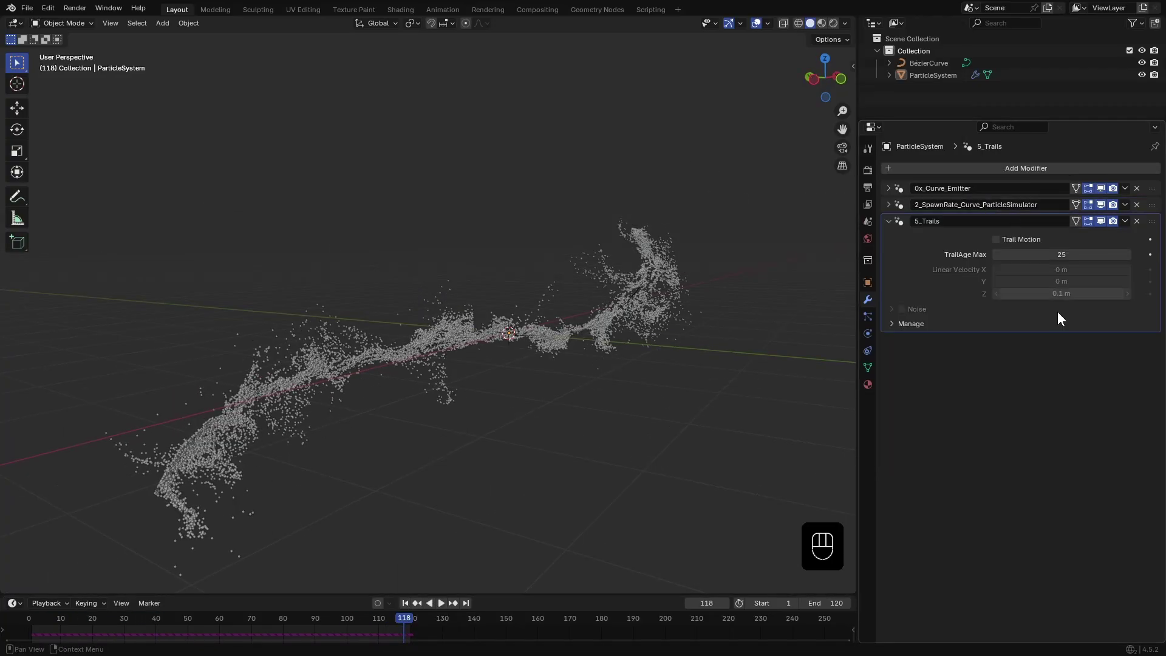
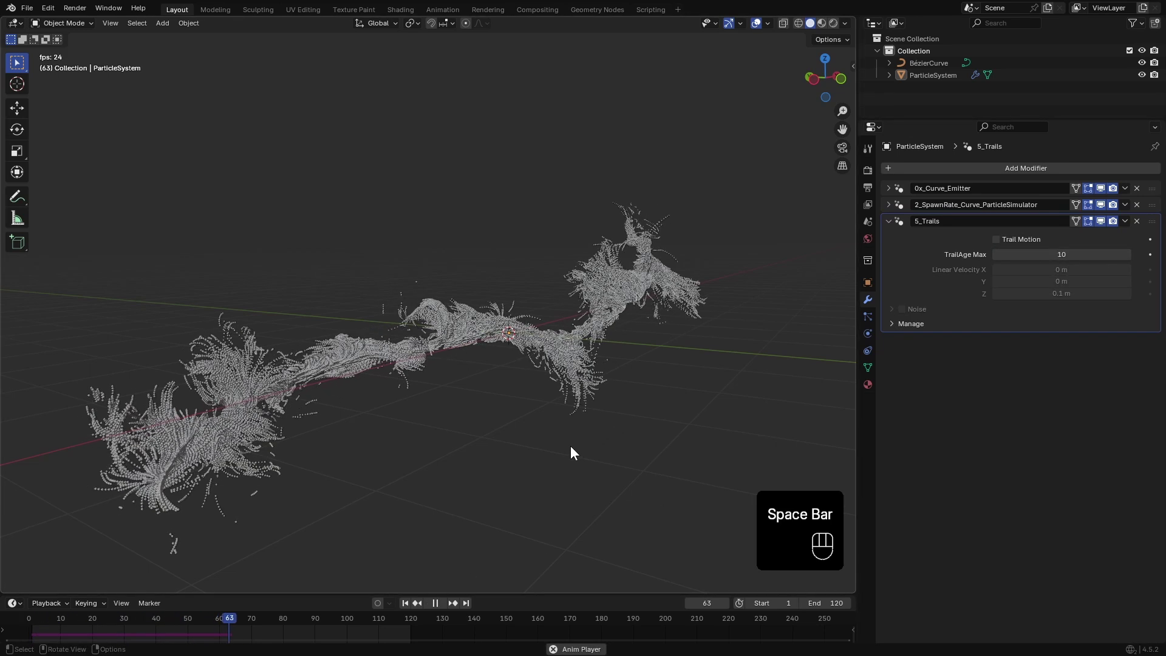
left_click_drag(558, 445, 988, 345)
key("space")
- Turn on trail motion and edit its Z velocity, replaying the trail animation
left_click(1000, 244)
left_click(409, 607)
key("space")
left_click(515, 477)
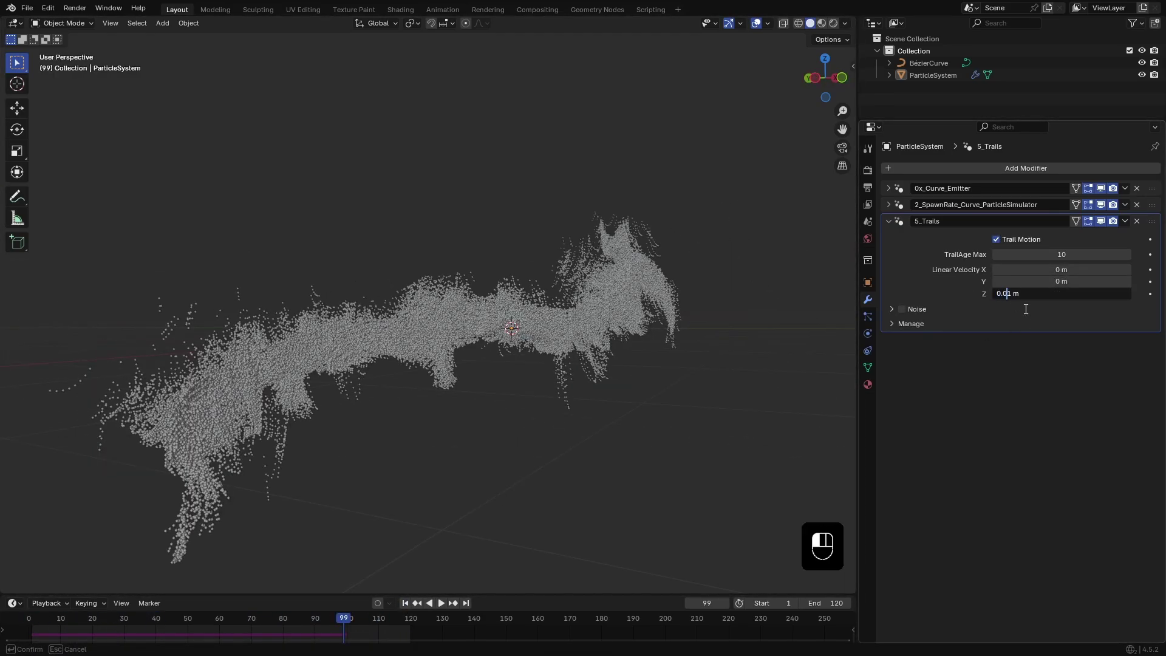
left_click(407, 611)
key("space")
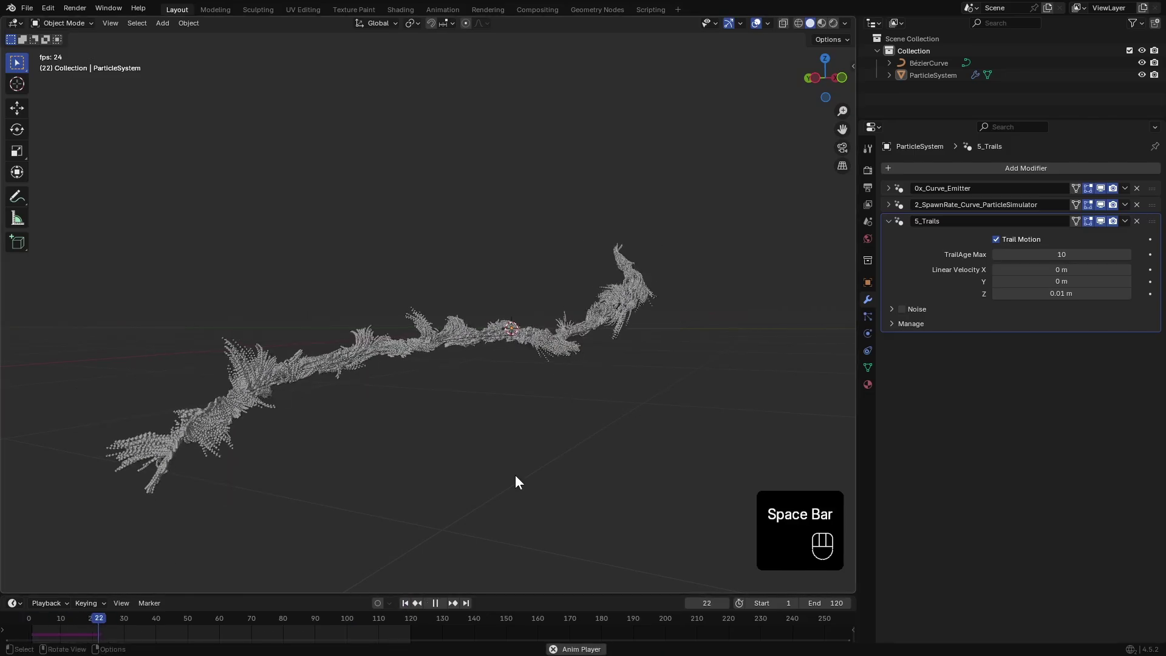
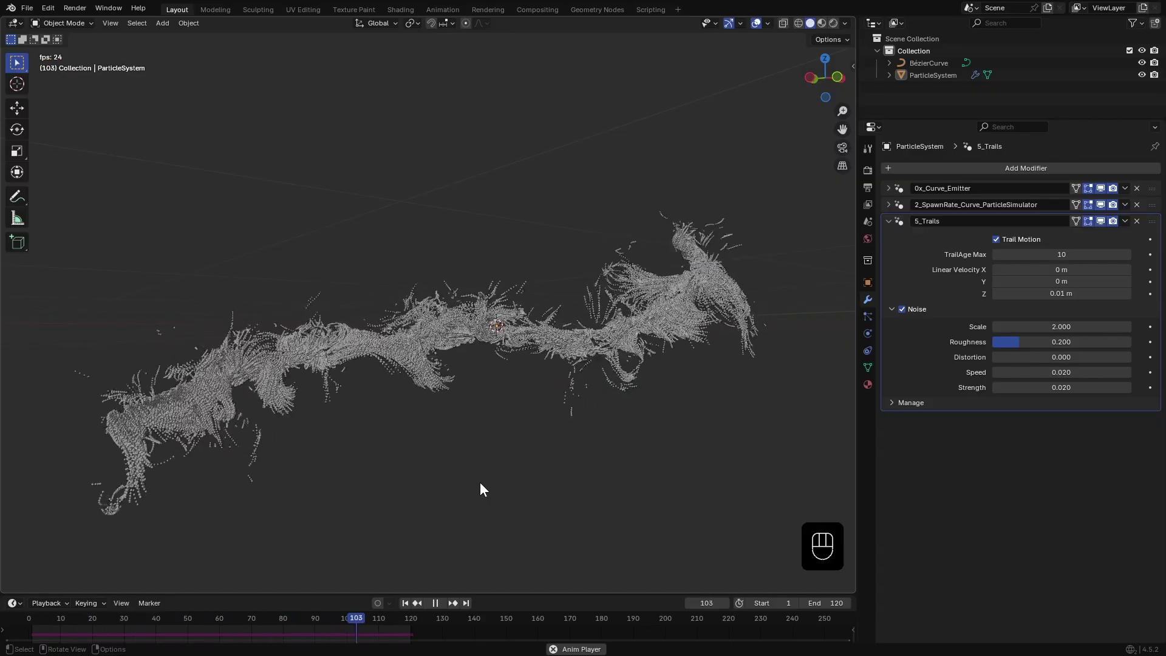
- Compare the trails with Noise during playback, then leave trail Noise off
left_click_drag(487, 498, 515, 498)
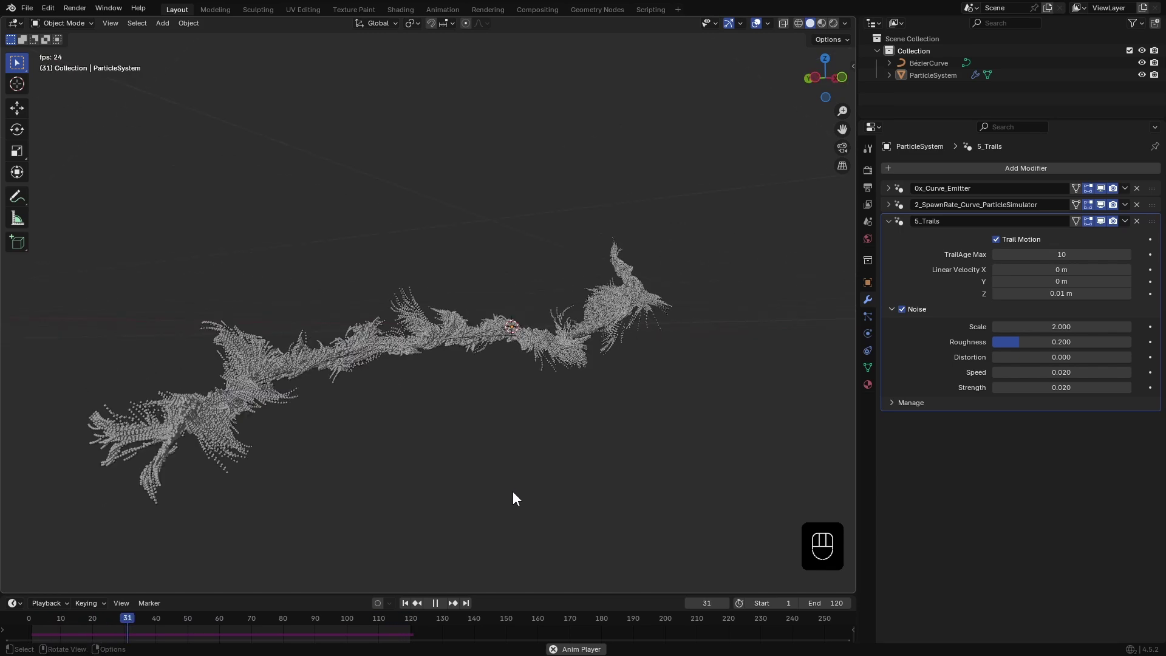
key("space")
left_click(900, 316)
left_click(410, 608)
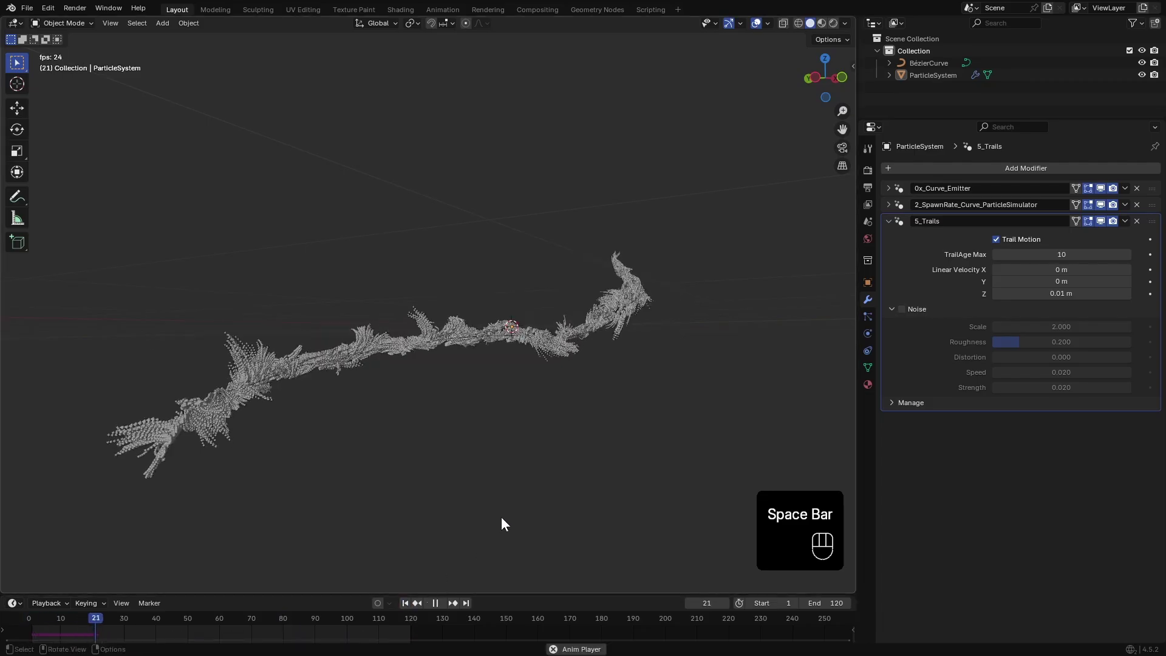
key("space")
- Try Scale Size easing presets on the 9_PointCloudRenderer with teal particles during playback
left_click_drag(574, 498, 916, 183)
left_click_drag(938, 174, 503, 483)
key("space")
key("space")
left_click_drag(1045, 260, 1063, 341)
left_click_drag(540, 438, 505, 427)
left_click_drag(1046, 261, 1035, 352)
left_click_drag(1018, 258, 1023, 365)
left_click_drag(1018, 256, 1024, 381)
key("space")
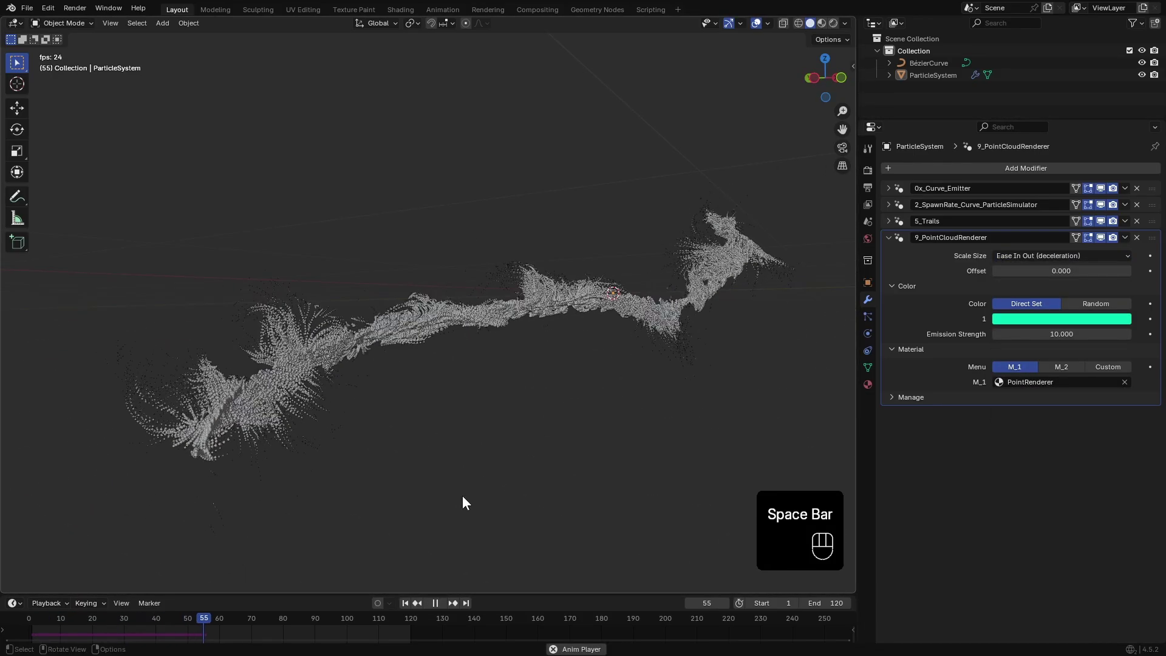
- Settle the renderer's Scale Size on Arc Up Linear and replay the trail
left_click_drag(1021, 257, 1022, 405)
key("space")
left_click_drag(1042, 261, 1031, 394)
key("space")
key("space")
left_click_drag(1017, 262, 1008, 421)
key("space")
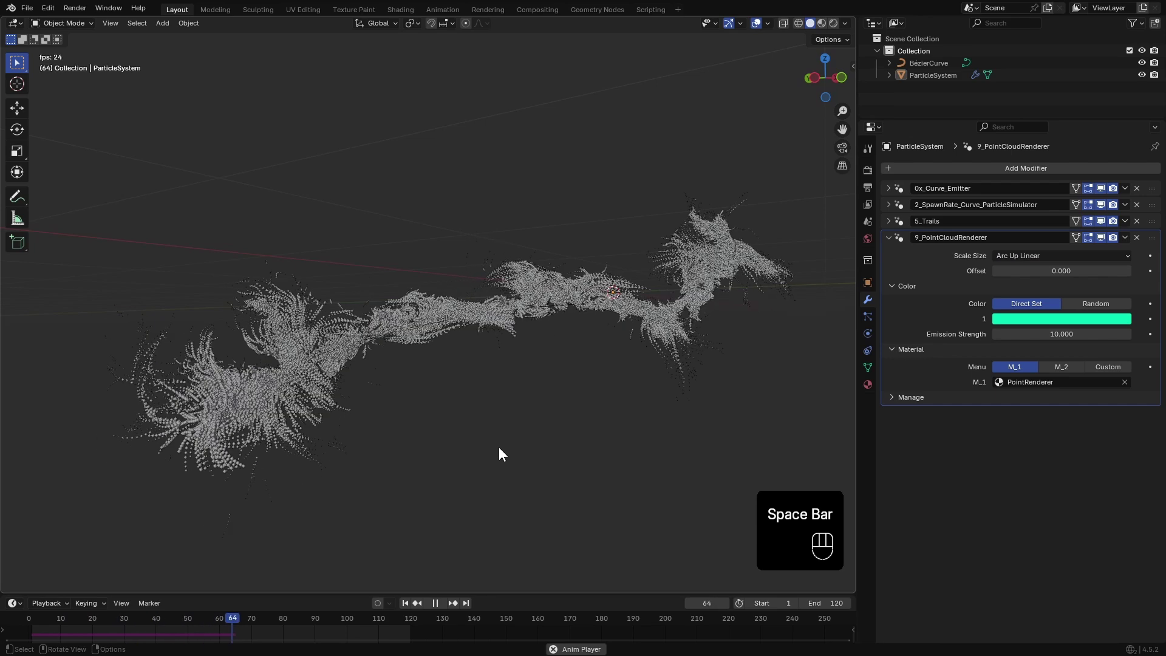
- Add a camera aligned to the view, frame the trail, and reselect ParticleSystem
key("shift+a")
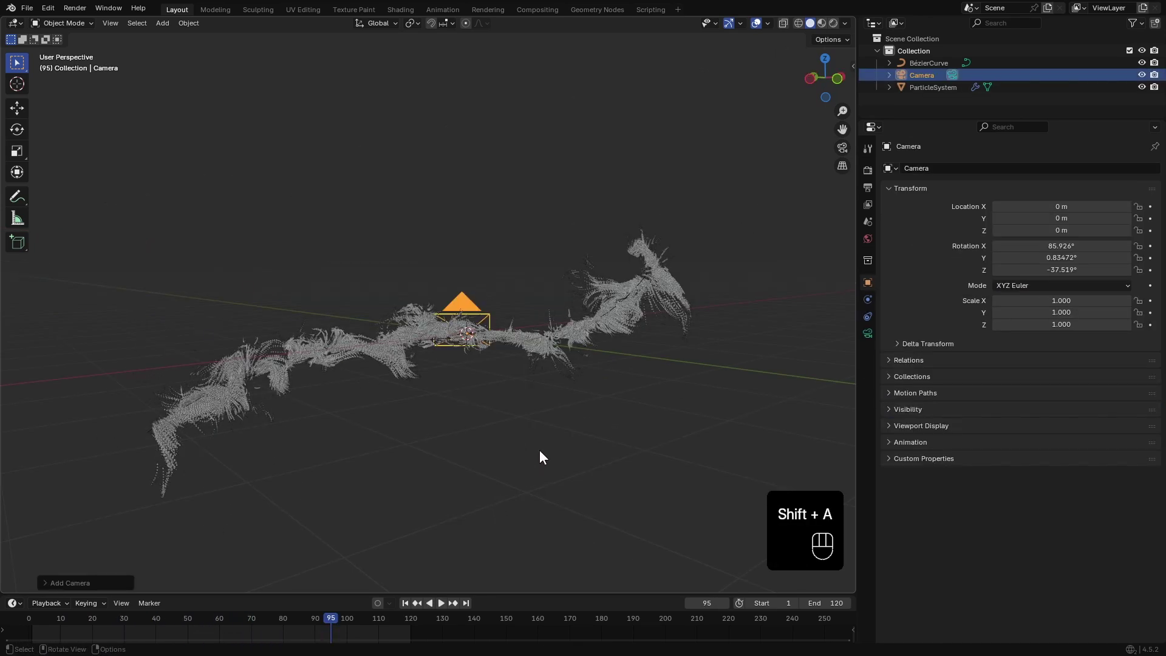
key("ctrl+alt+KP_0")
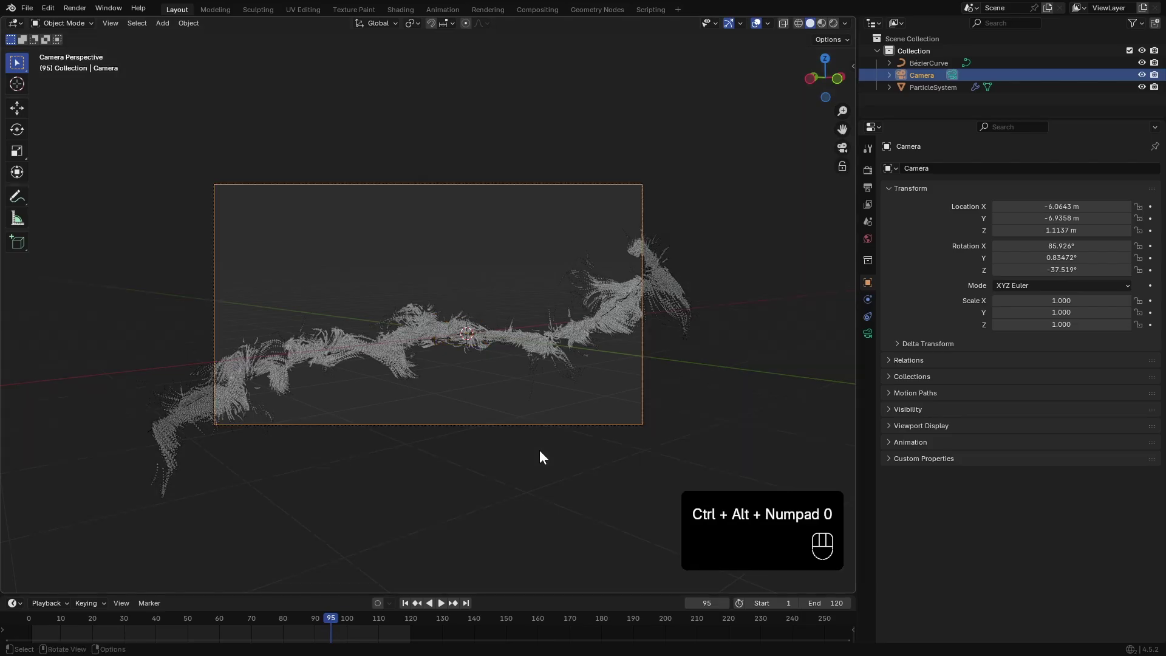
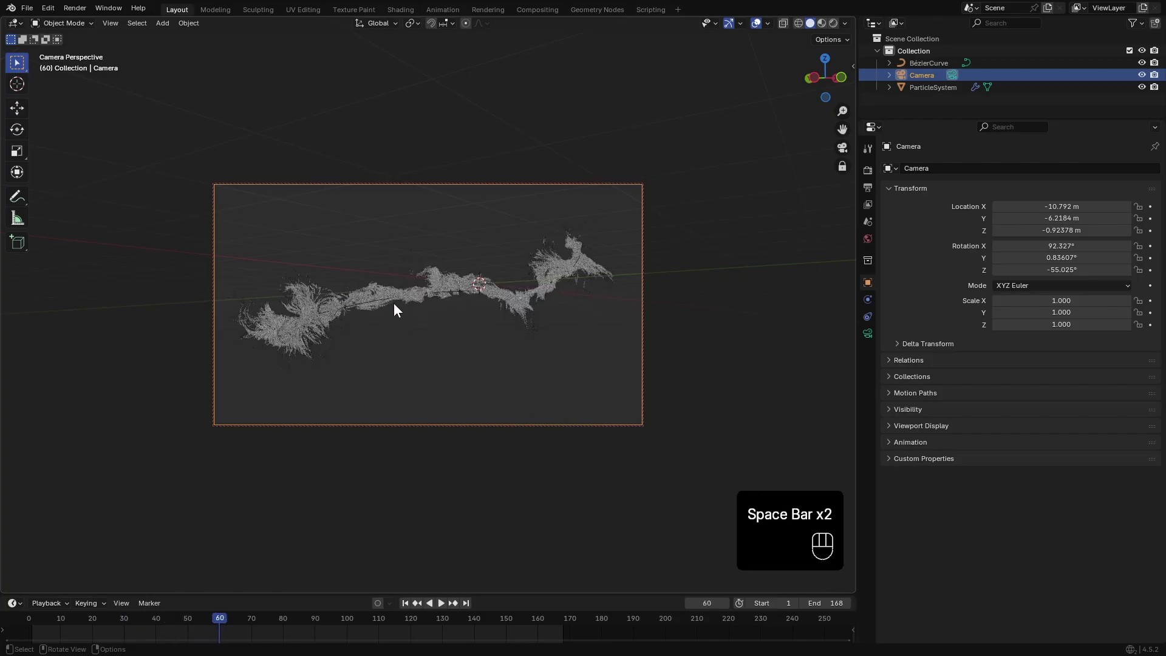
left_click(393, 299)
- Key Duplicate Points at 1 on frame 1 and 3 at frames 60 and 120
left_click(408, 612)
left_click(891, 244)
left_click(890, 188)
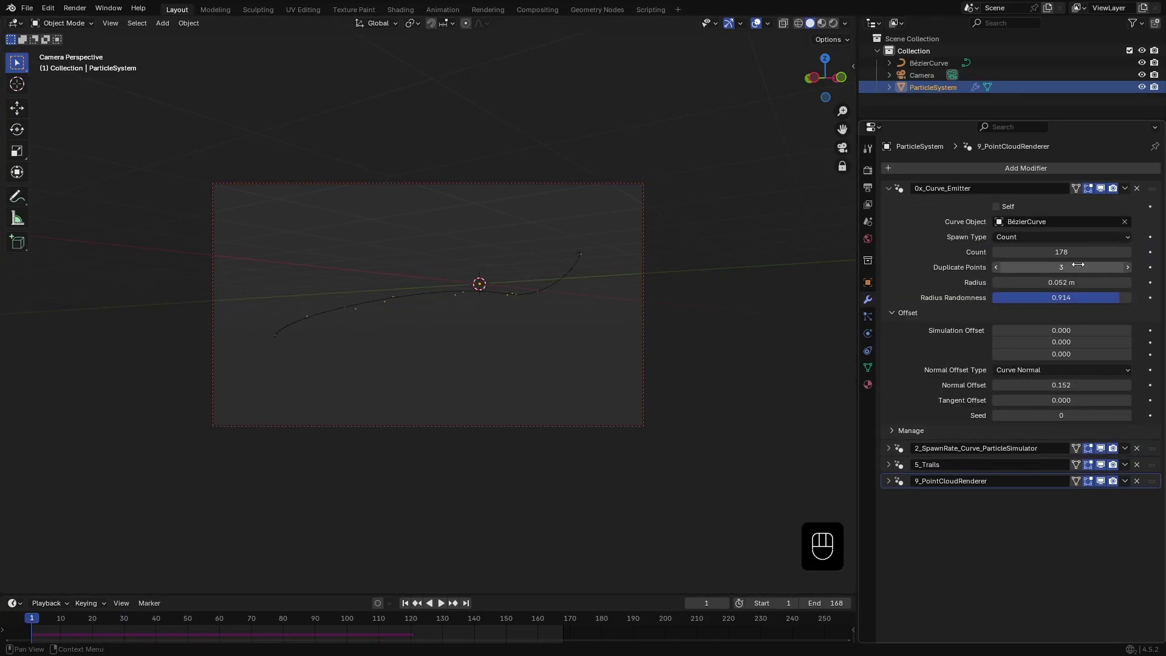
double_click(1000, 270)
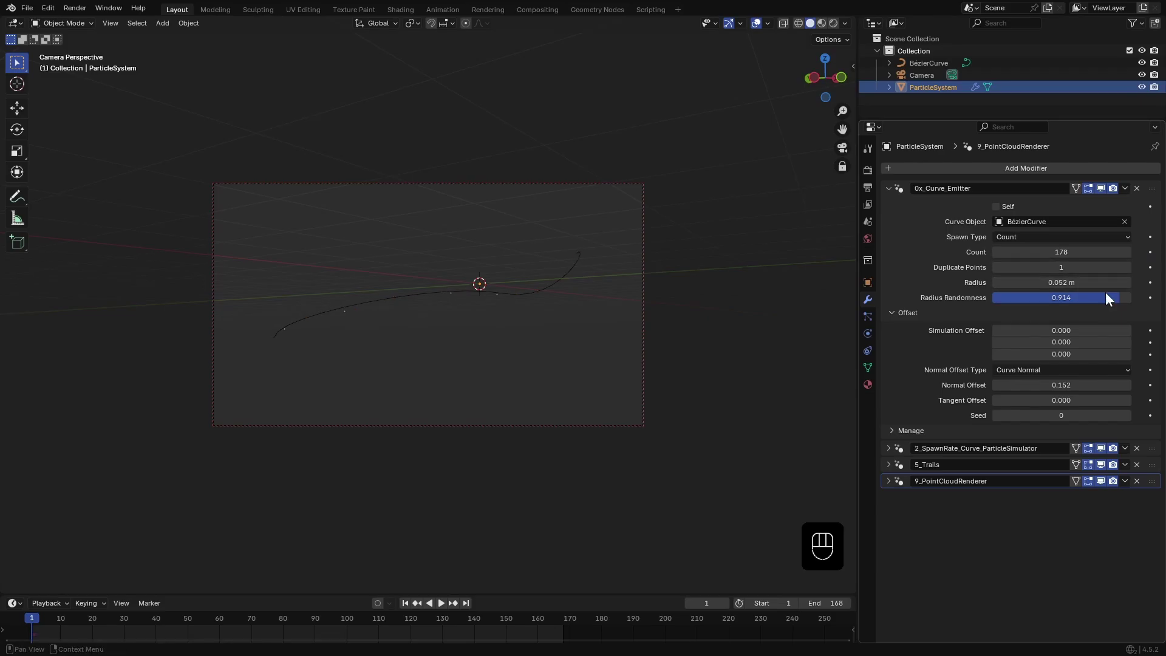
left_click(1153, 275)
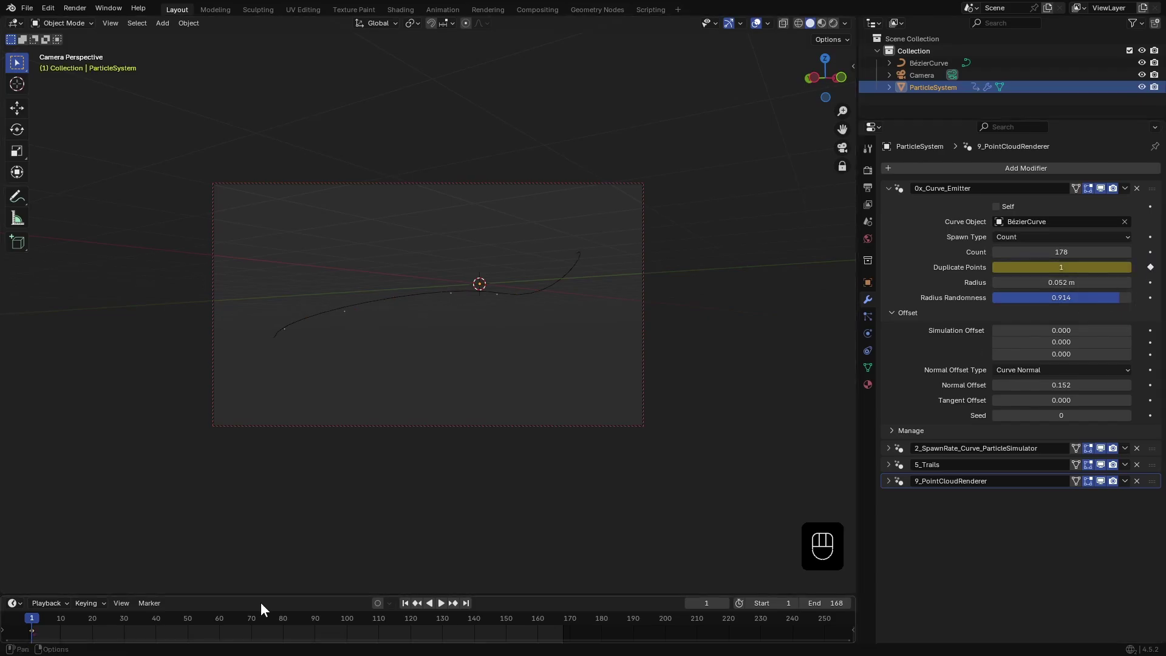
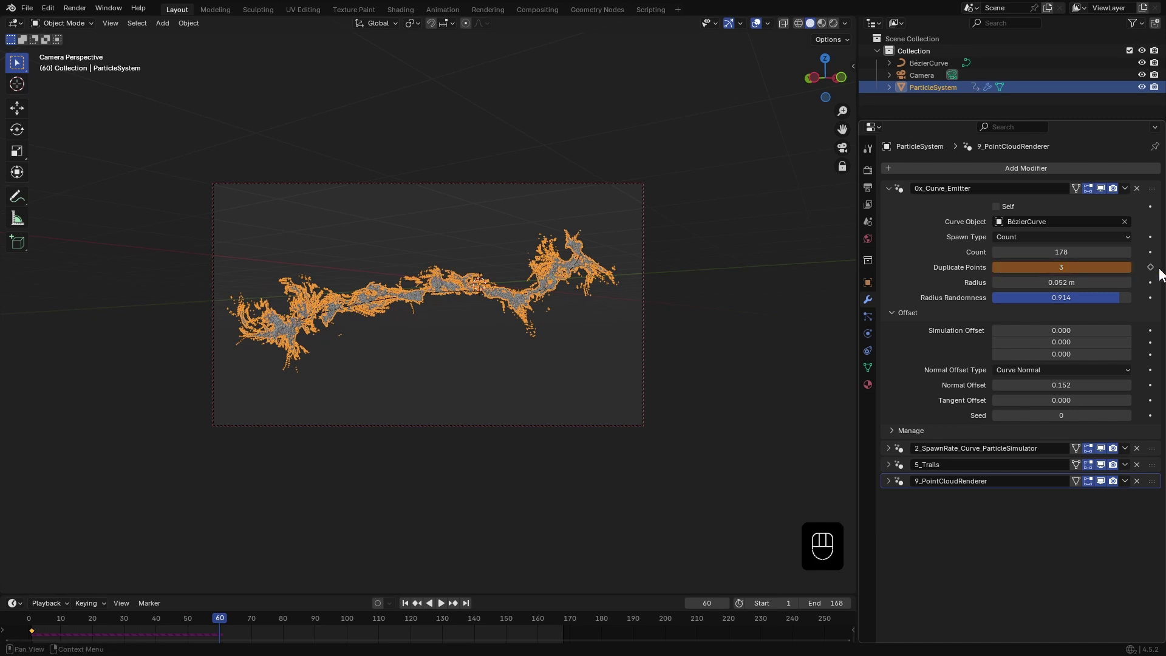
left_click(1157, 273)
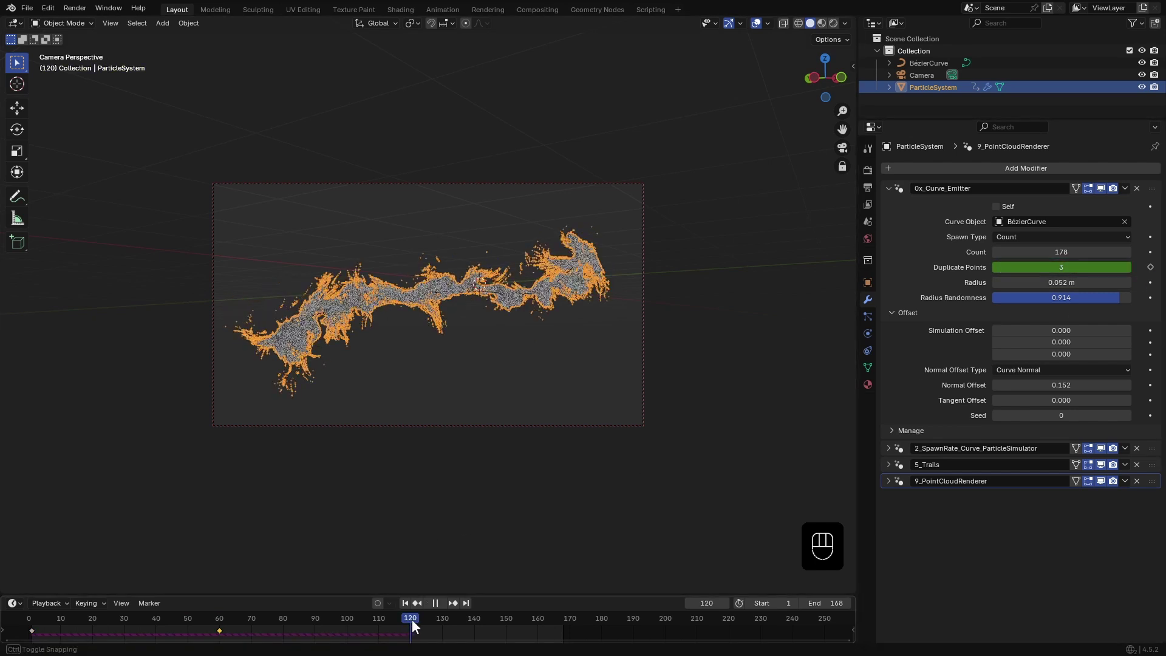
left_click(1152, 271)
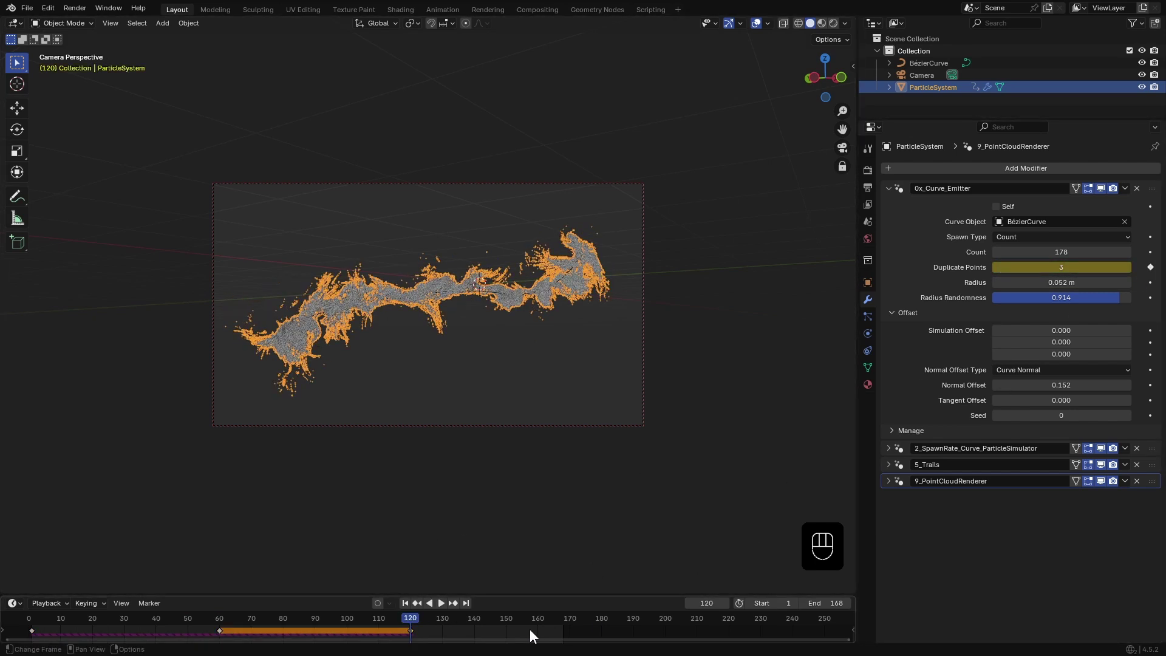
- Key Duplicate Points 3 near frame 170, then play and scrub to review the thickening trail
left_click(550, 625)
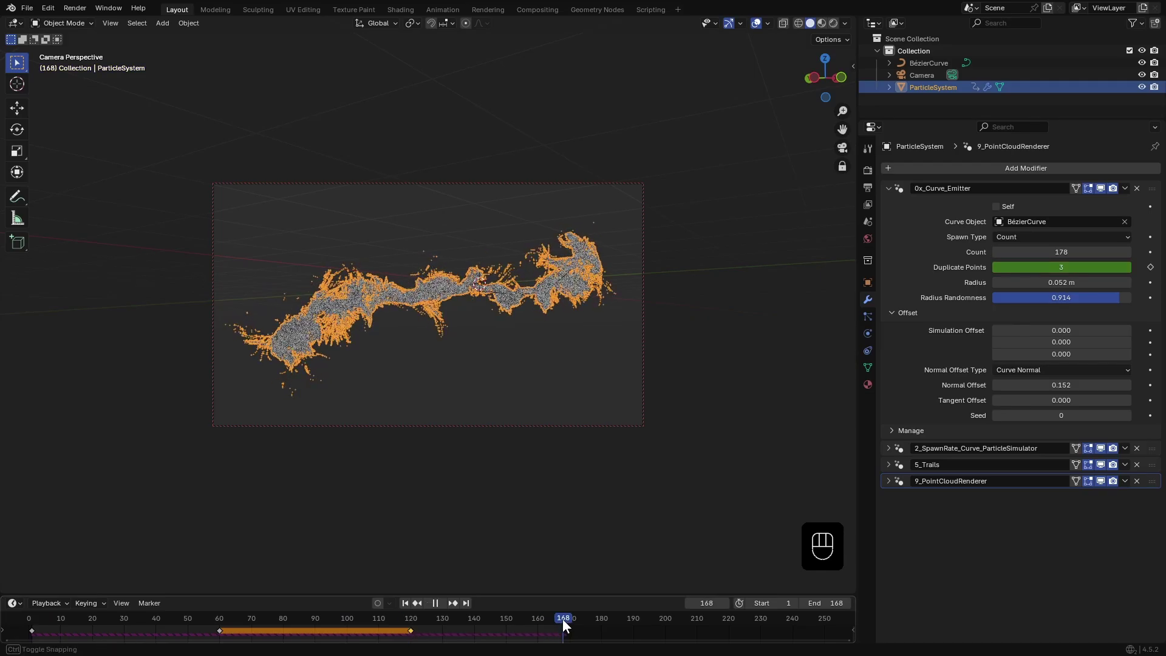
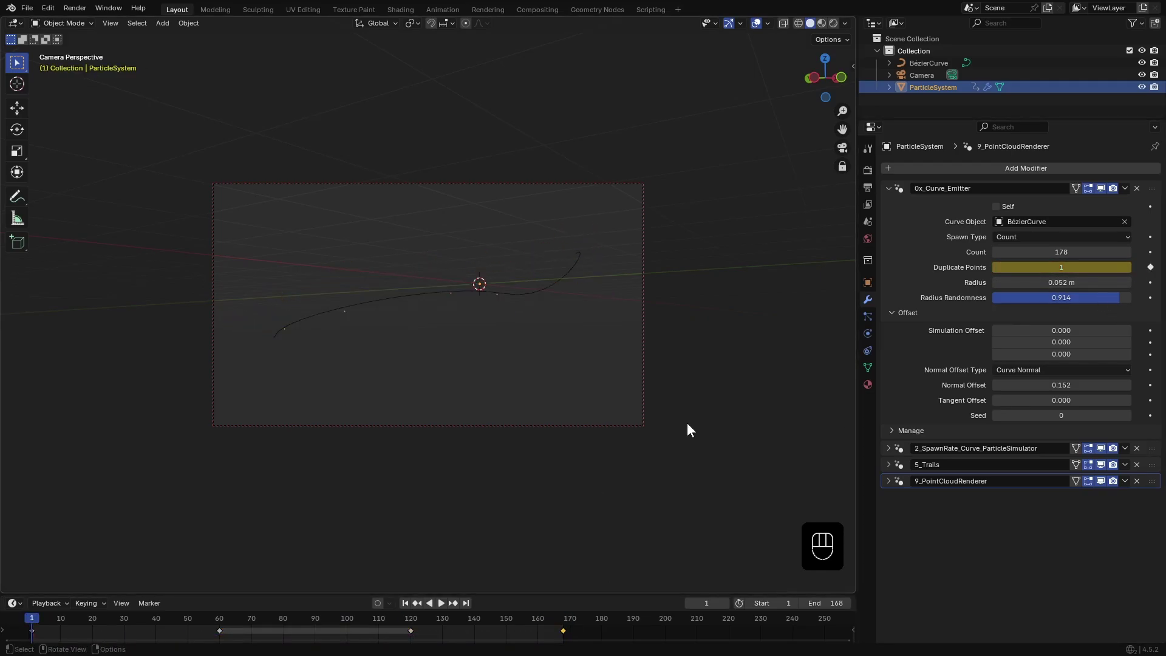
key("space")
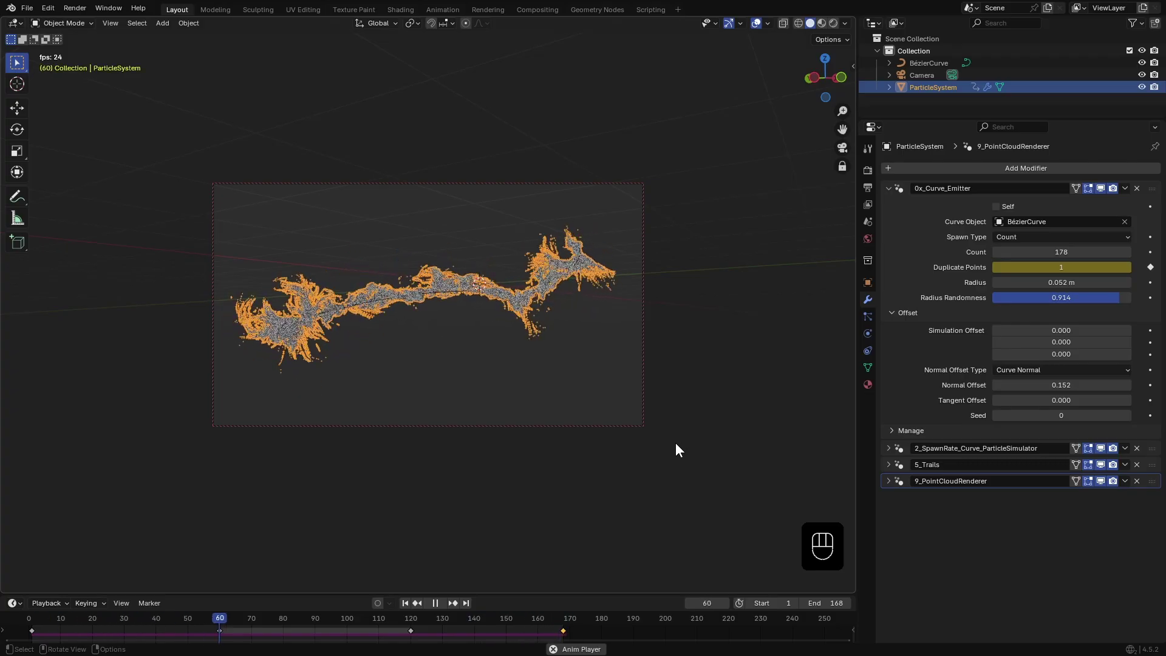
left_click(716, 438)
key("space")
left_click_drag(509, 616, 80, 621)
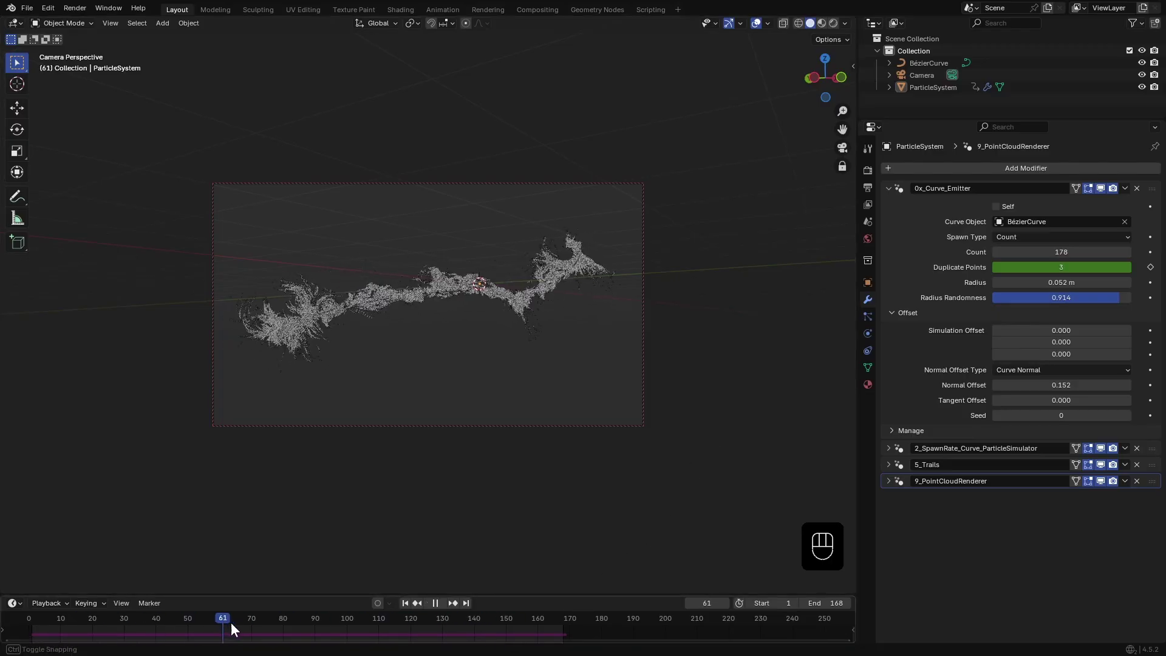
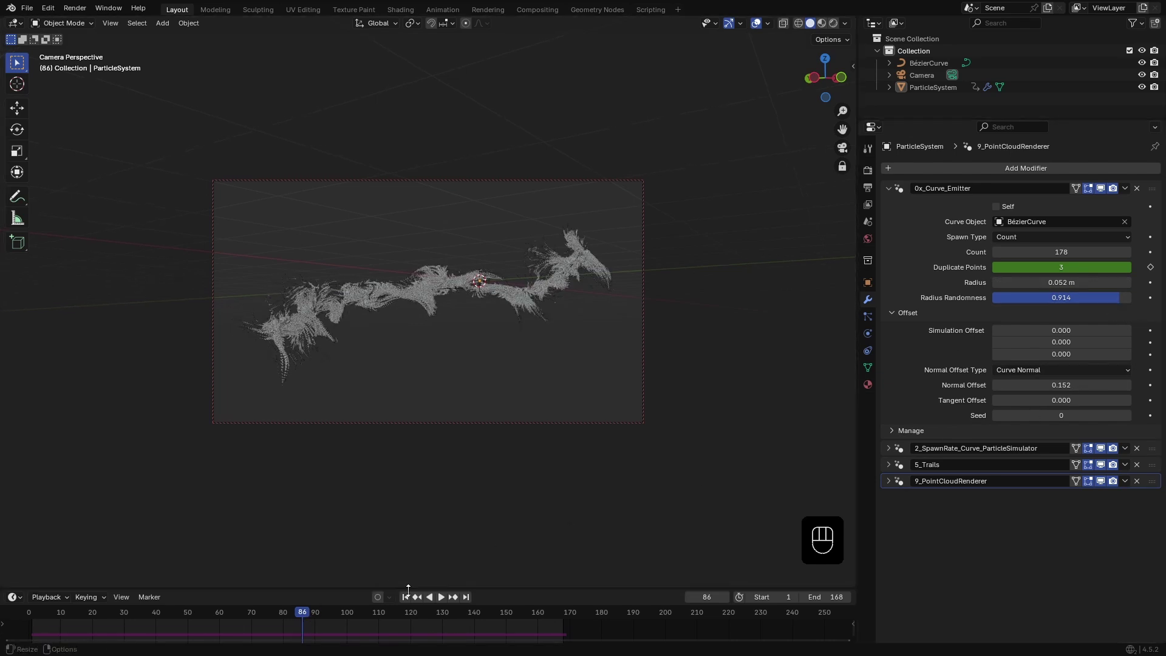
- Reselect ParticleSystem at frame 1 and clear the Duplicate Points keyframes, leaving 1
left_click(407, 603)
left_click(923, 94)
left_click(183, 631)
key("a")
key("x")
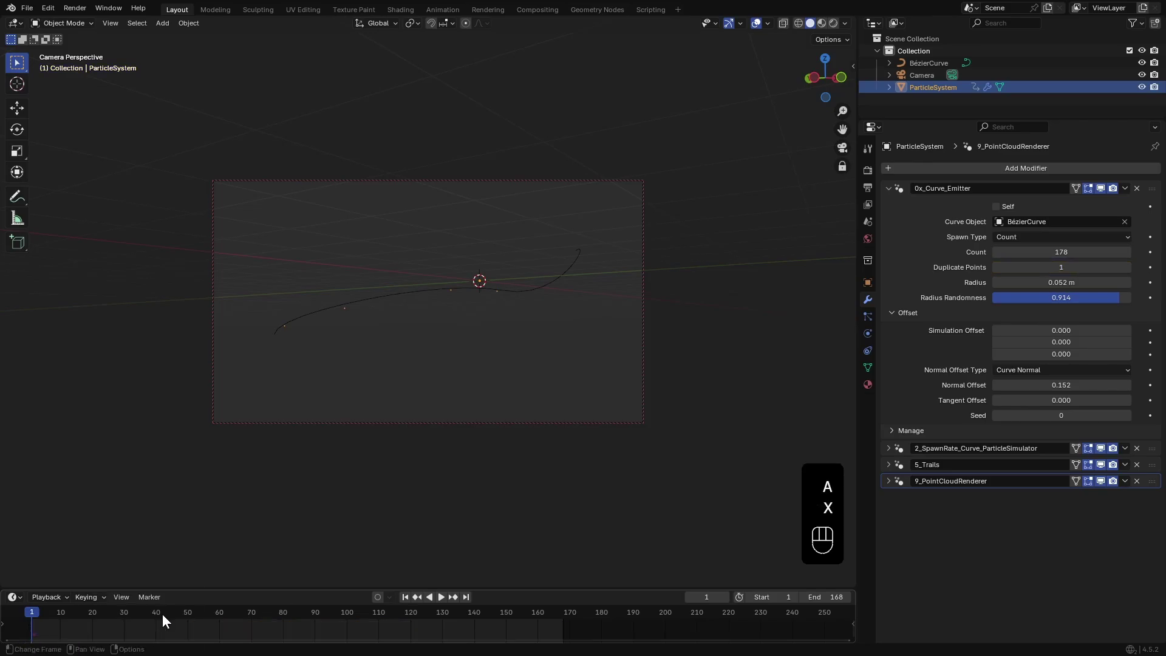
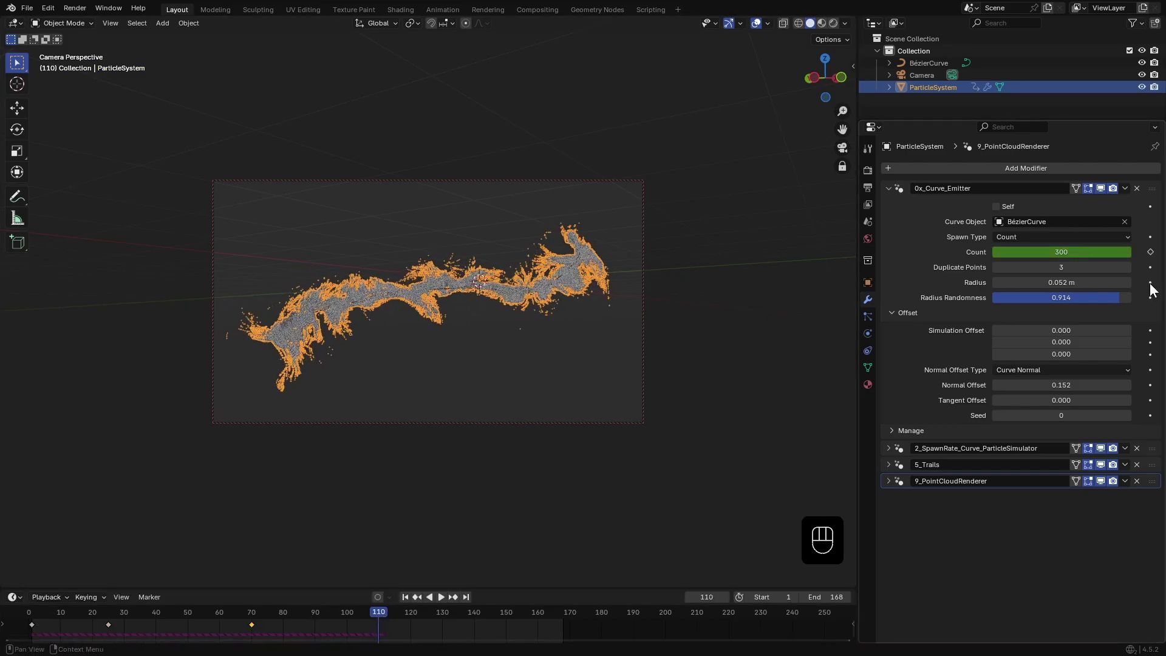
- Keyframe Count at 1 early and 300 later, then scrub and view through the camera to check
left_click(1154, 259)
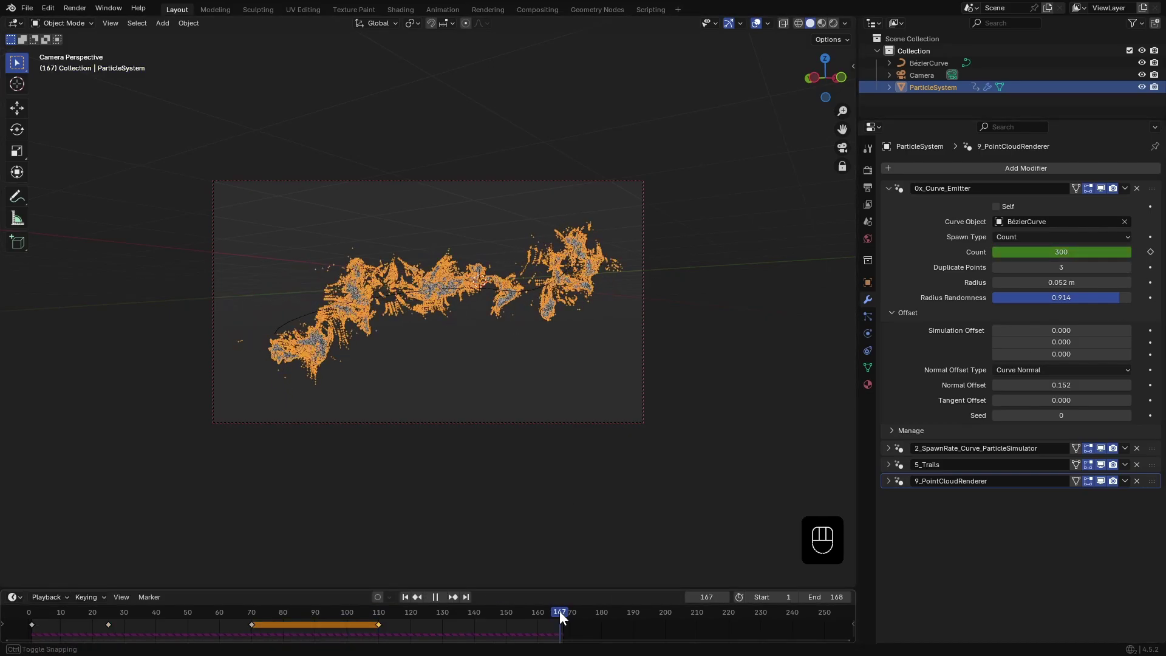
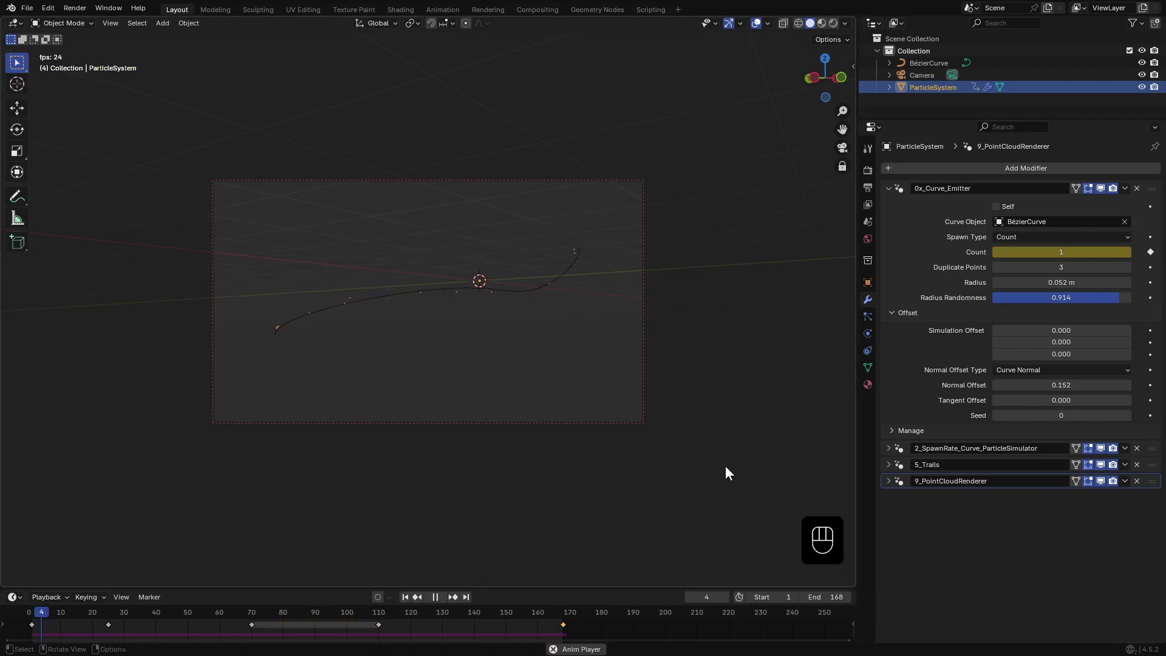
left_click(738, 441)
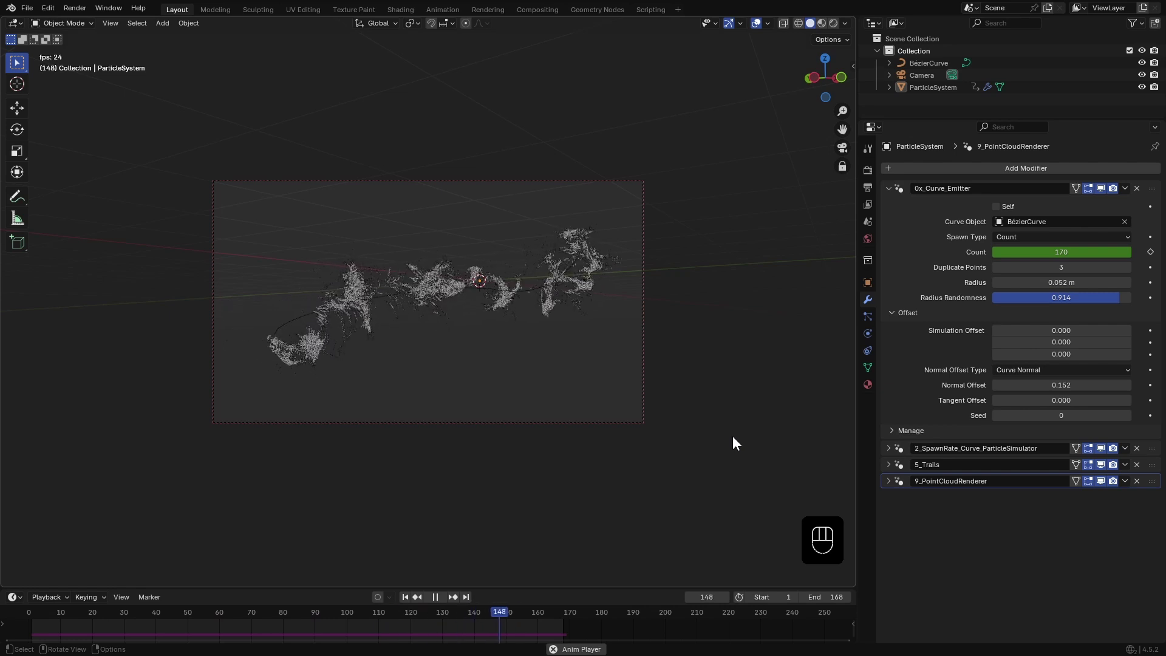
key("space")
key("space")
left_click(1101, 477)
left_click_drag(141, 613, 833, 488)
left_click(1102, 456)
key("KP_0")
middle_click(392, 358)
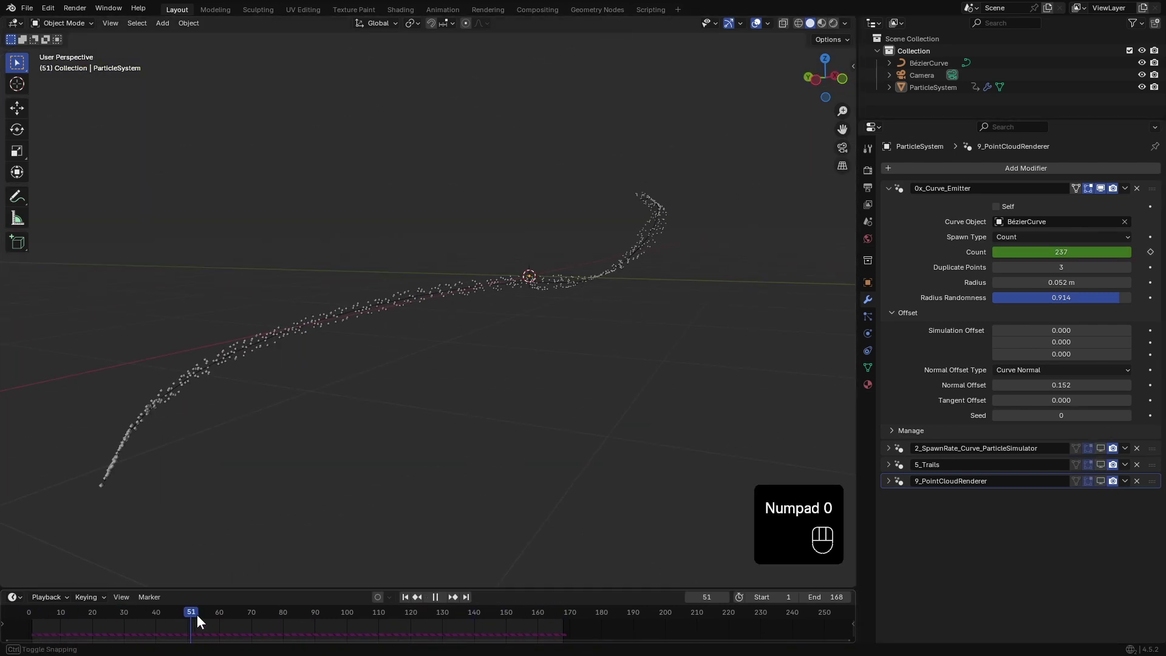
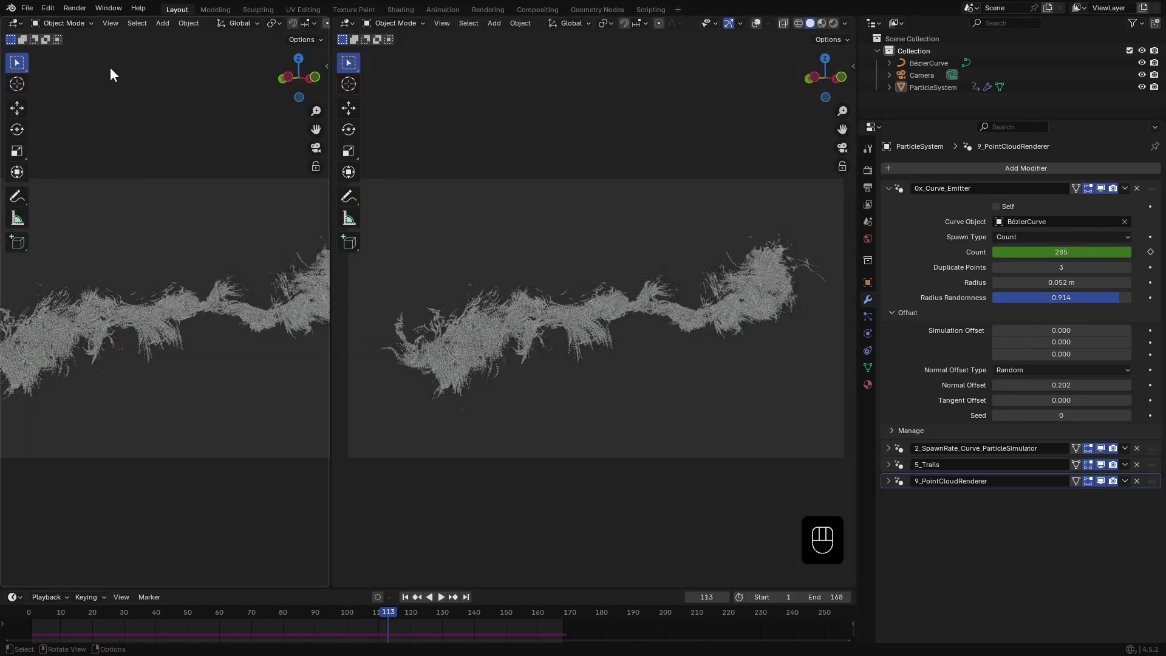
- Split the viewport, preview with rendered shading, and set the world background colour to black
left_click_drag(23, 29, 50, 129)
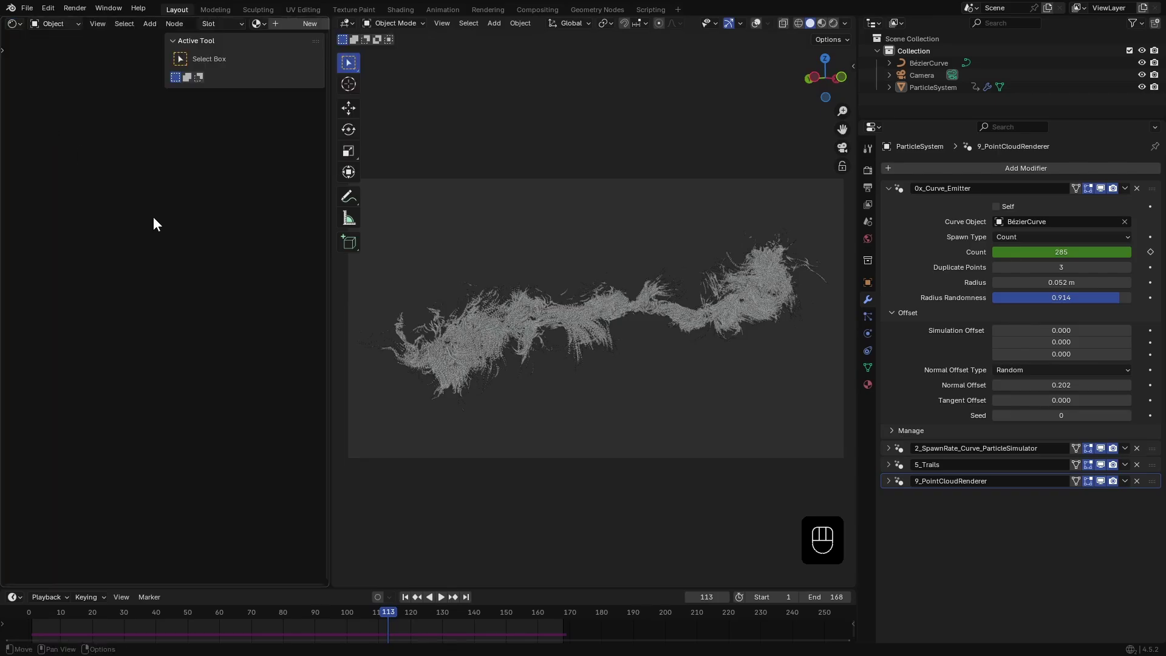
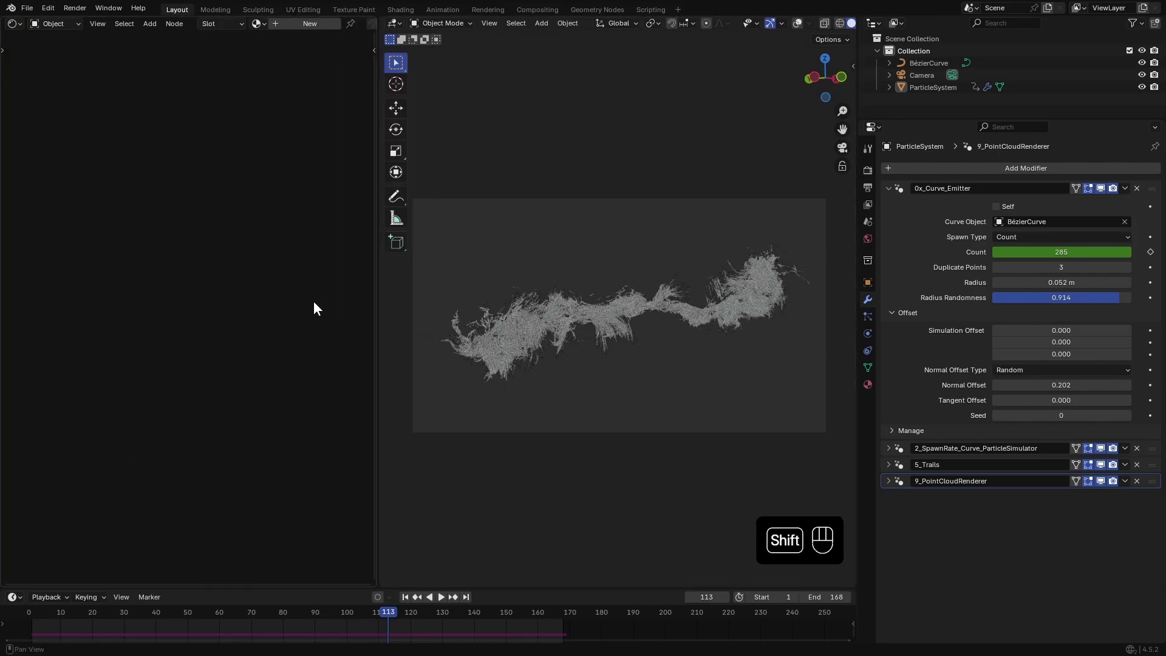
key("z")
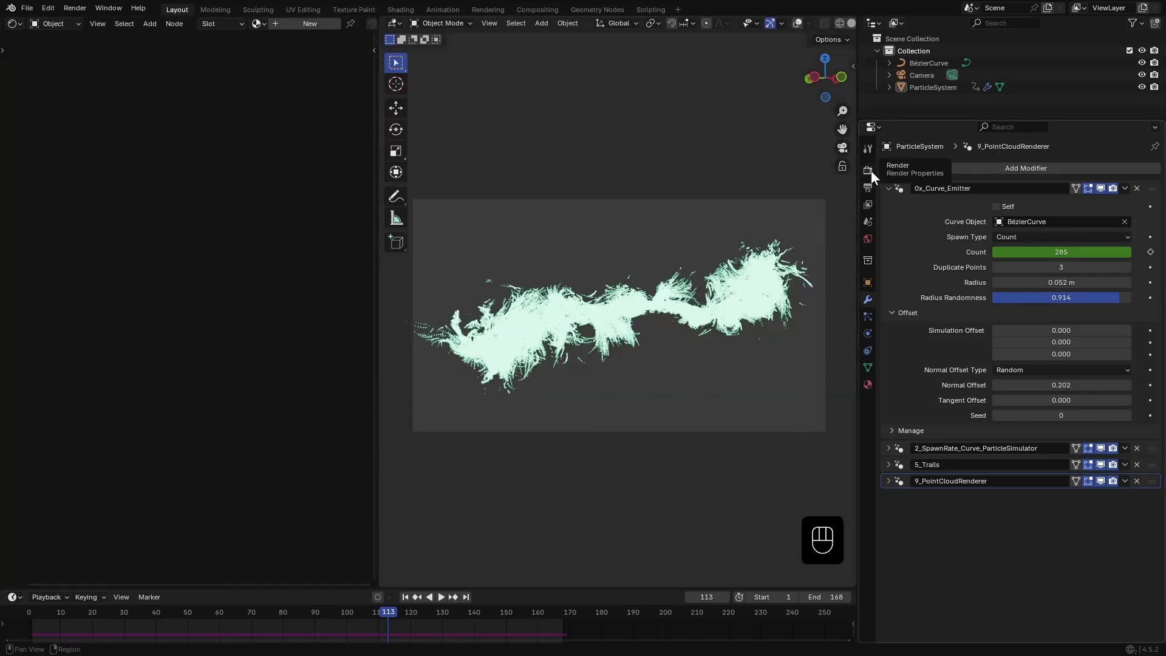
left_click(873, 175)
left_click_drag(1015, 176, 1015, 211)
left_click(876, 244)
left_click_drag(1034, 249, 1061, 217)
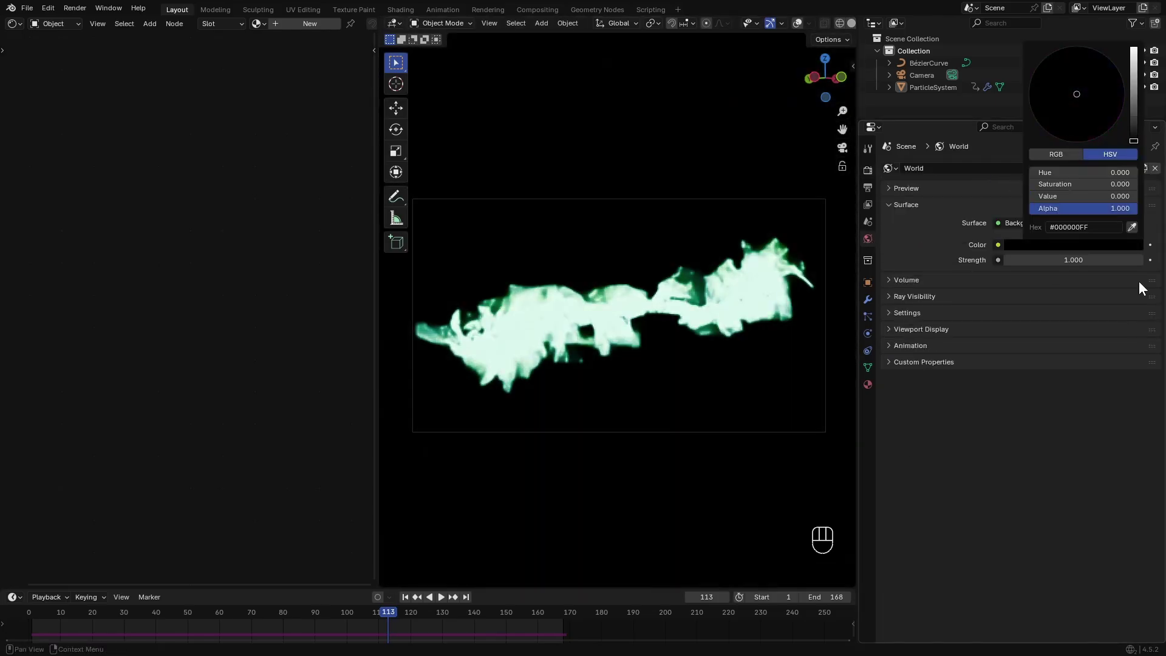
- Bring the PointRenderer material nodes into view and add a third Attribute node reading nAge
right_click(888, 192)
right_click(890, 243)
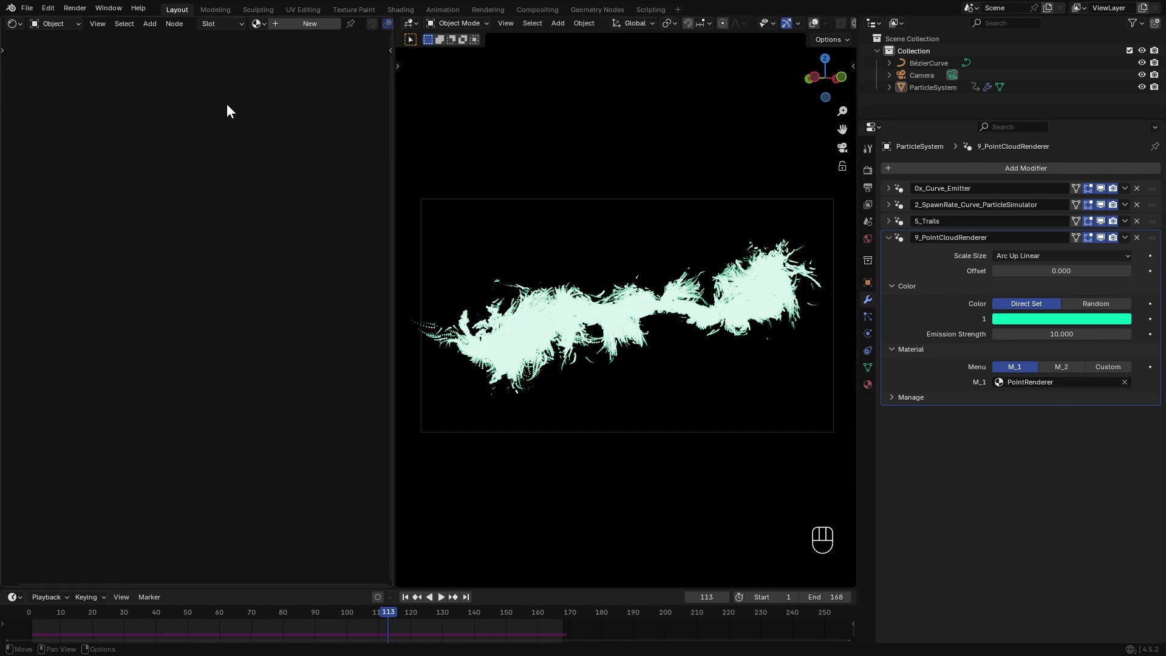
right_click(474, 336)
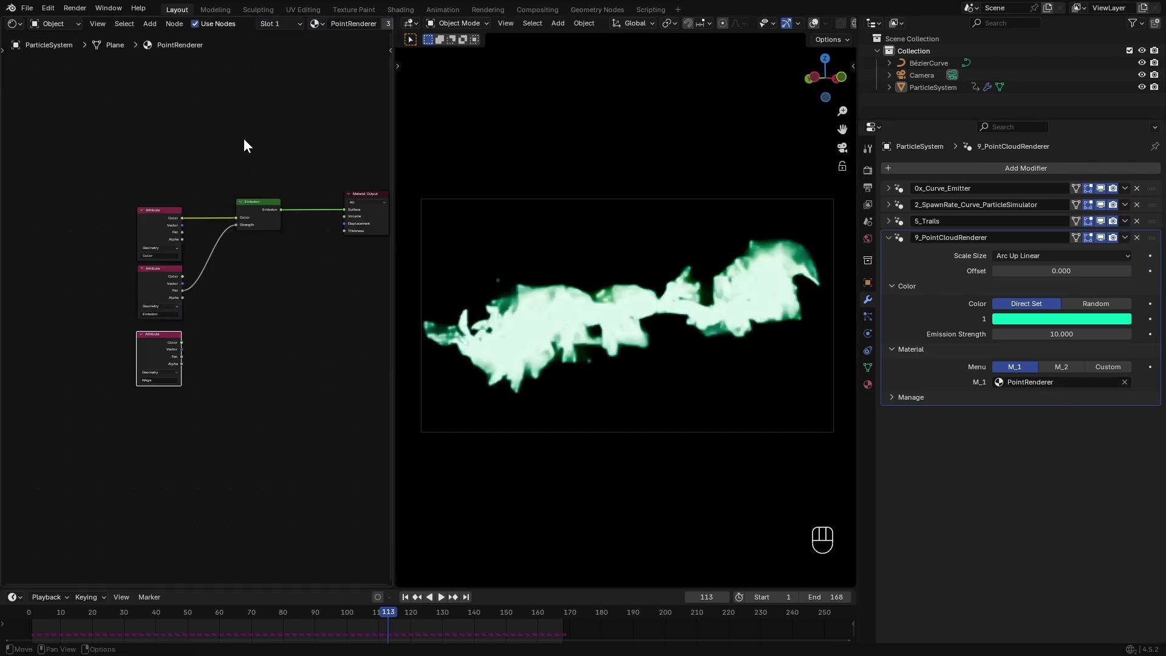
middle_click(636, 323)
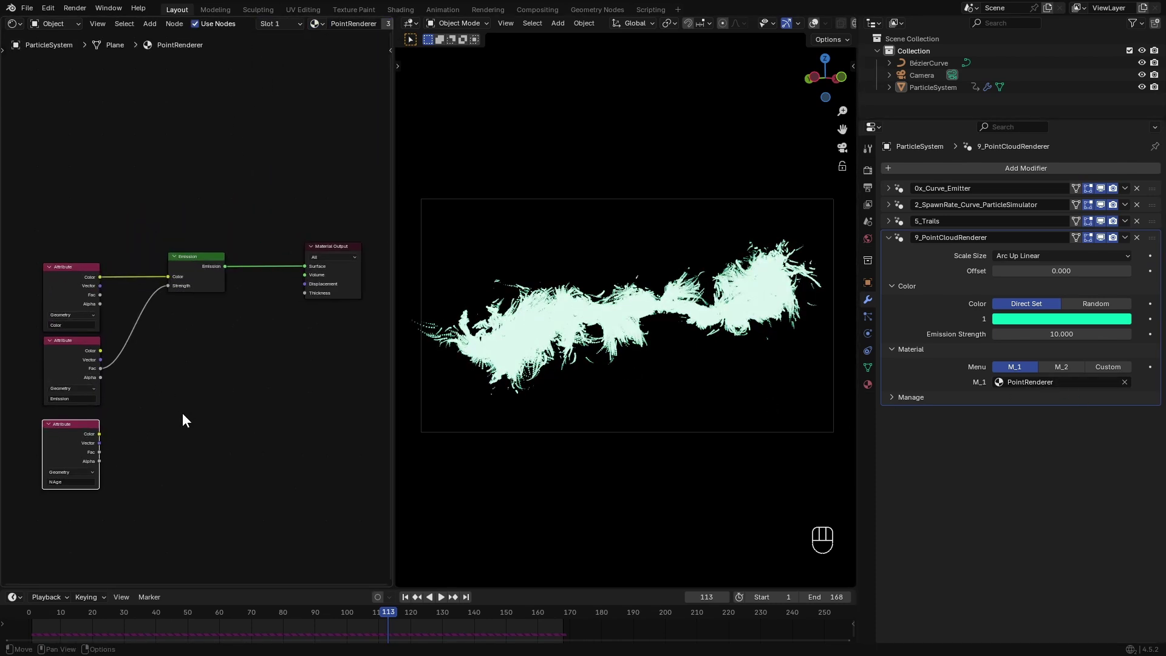
middle_click(185, 420)
key("shift+a")
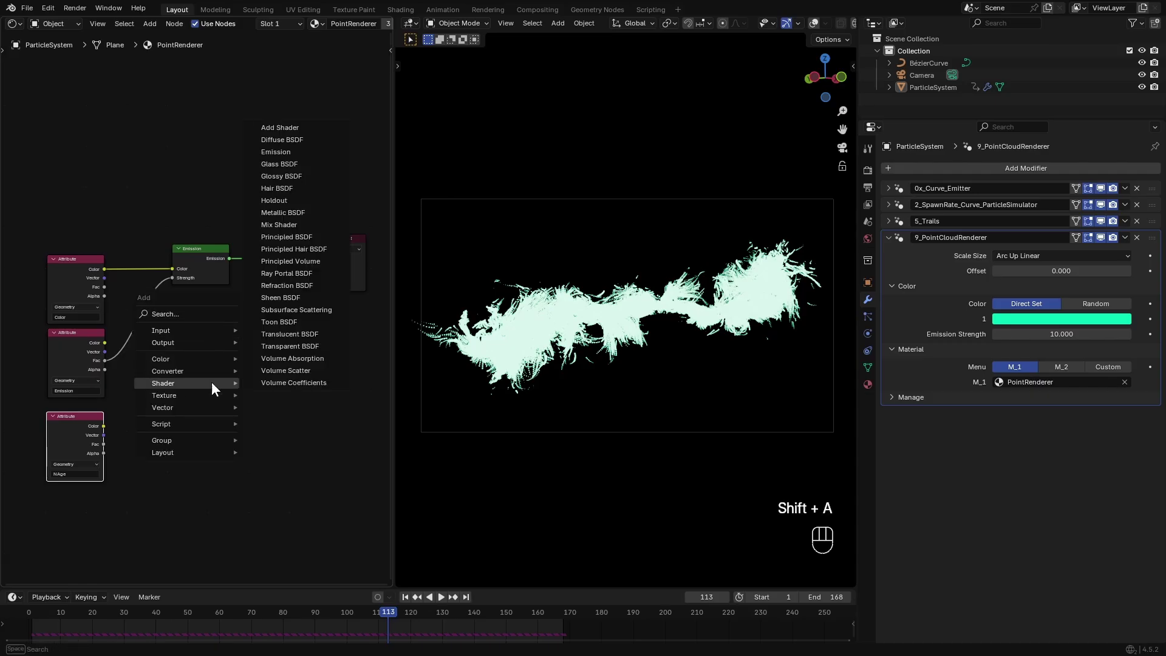
- Add a Principled BSDF into Material Output, a Sun light of strength 2, and a Color Ramp driven by the Attribute Fac
left_click(282, 284)
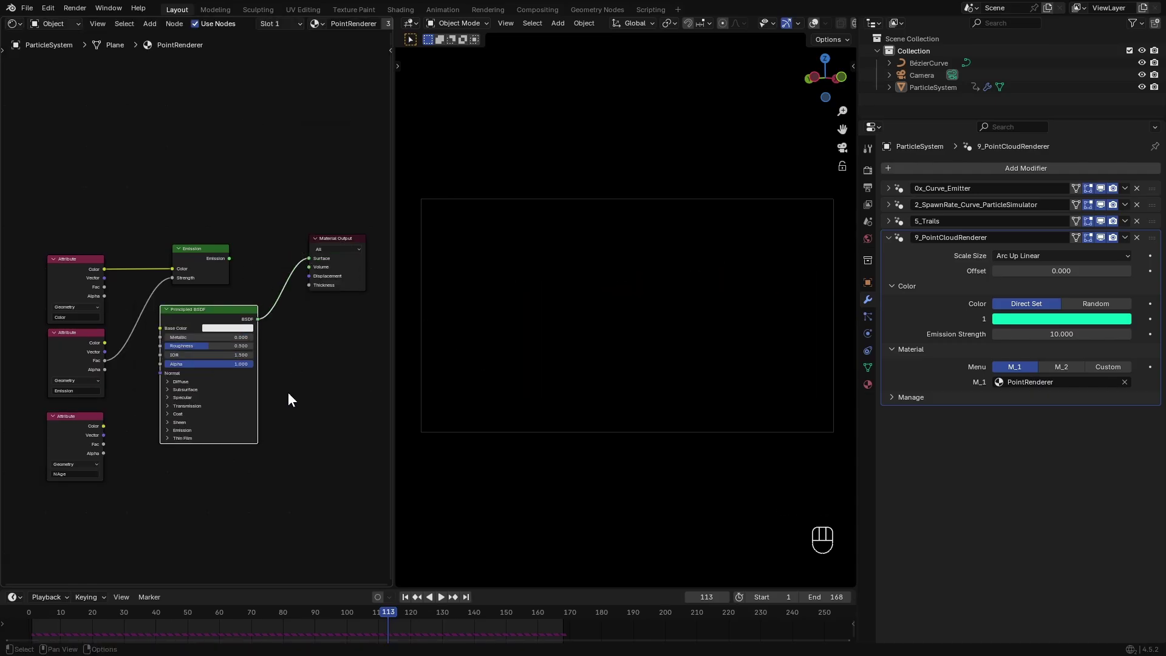
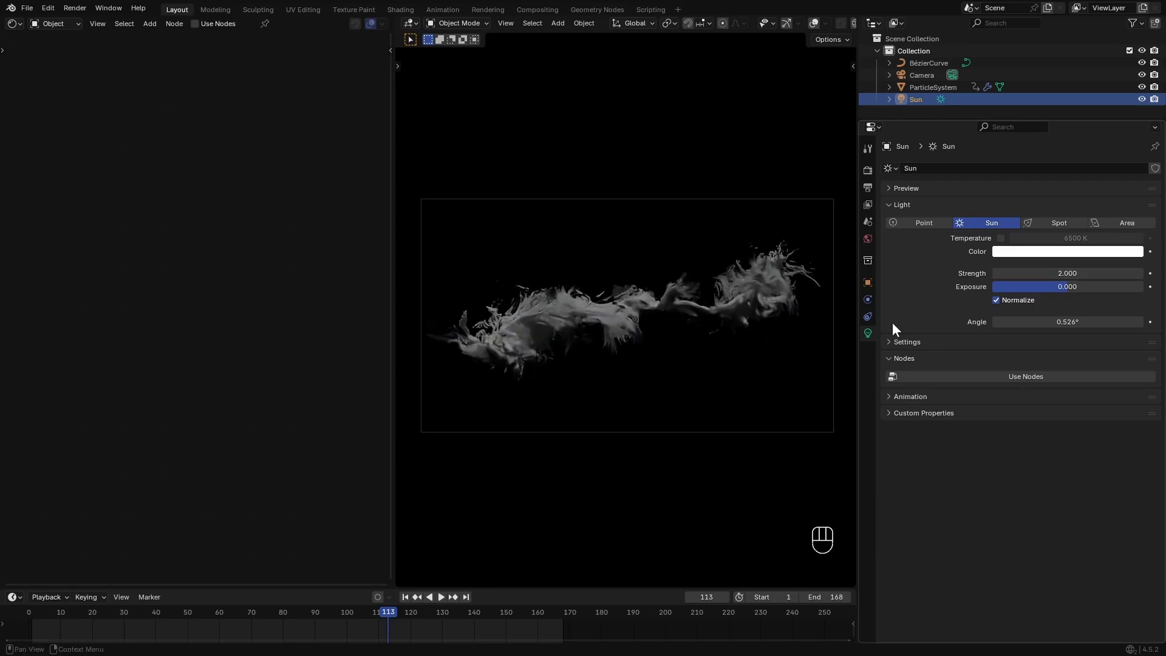
right_click(669, 305)
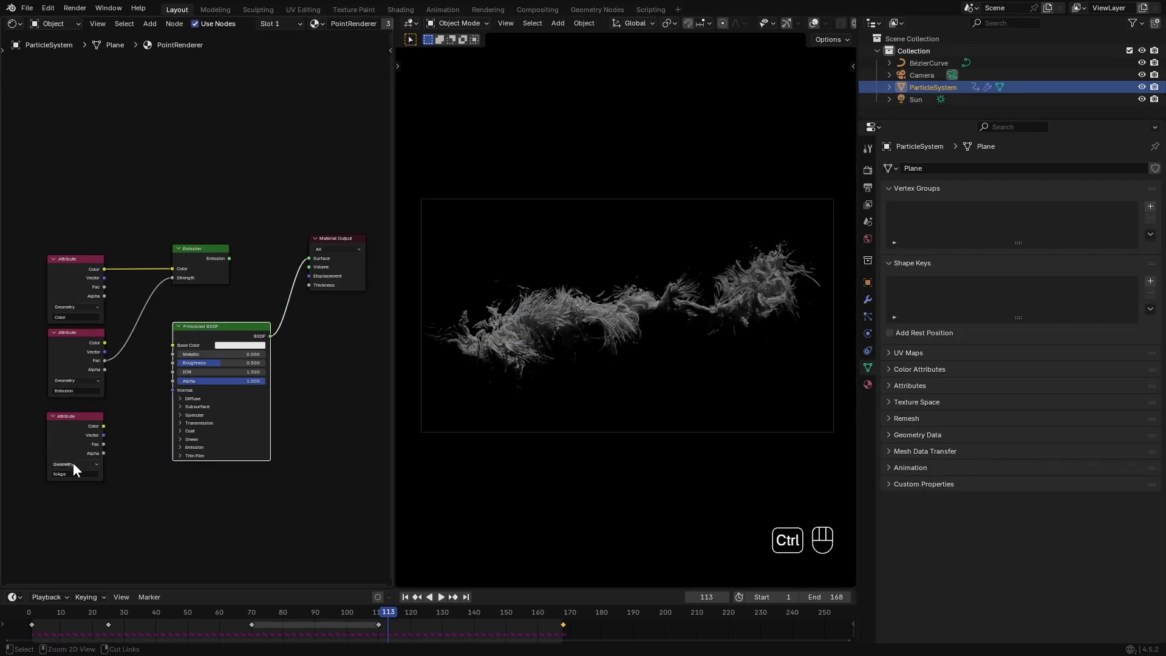
right_click(74, 449)
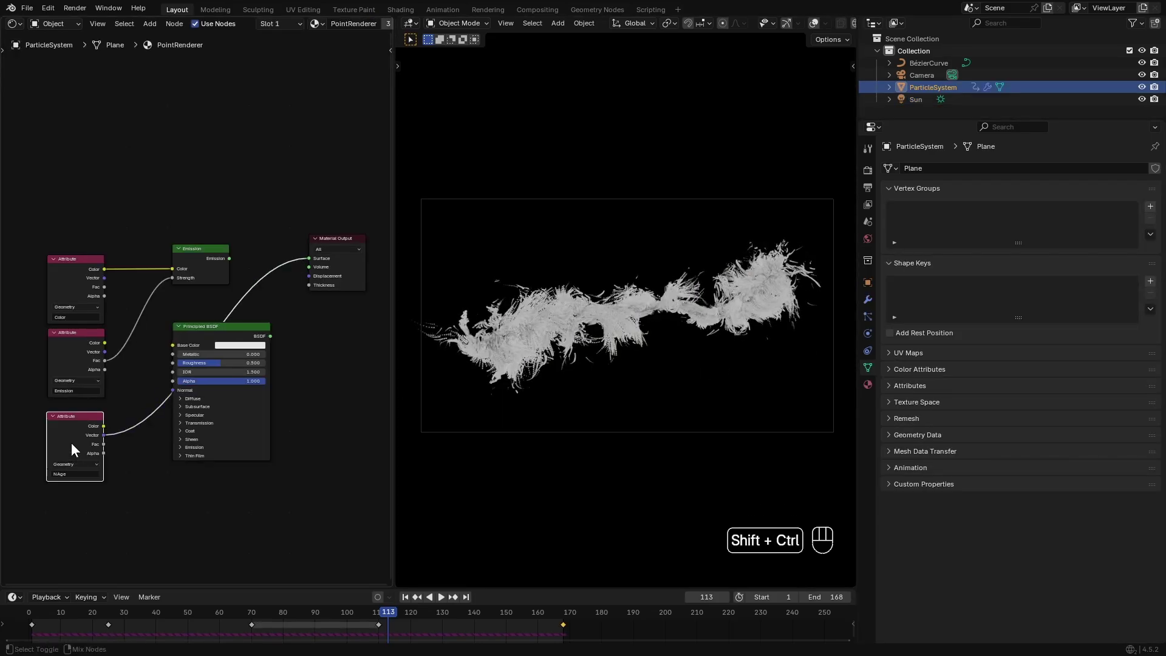
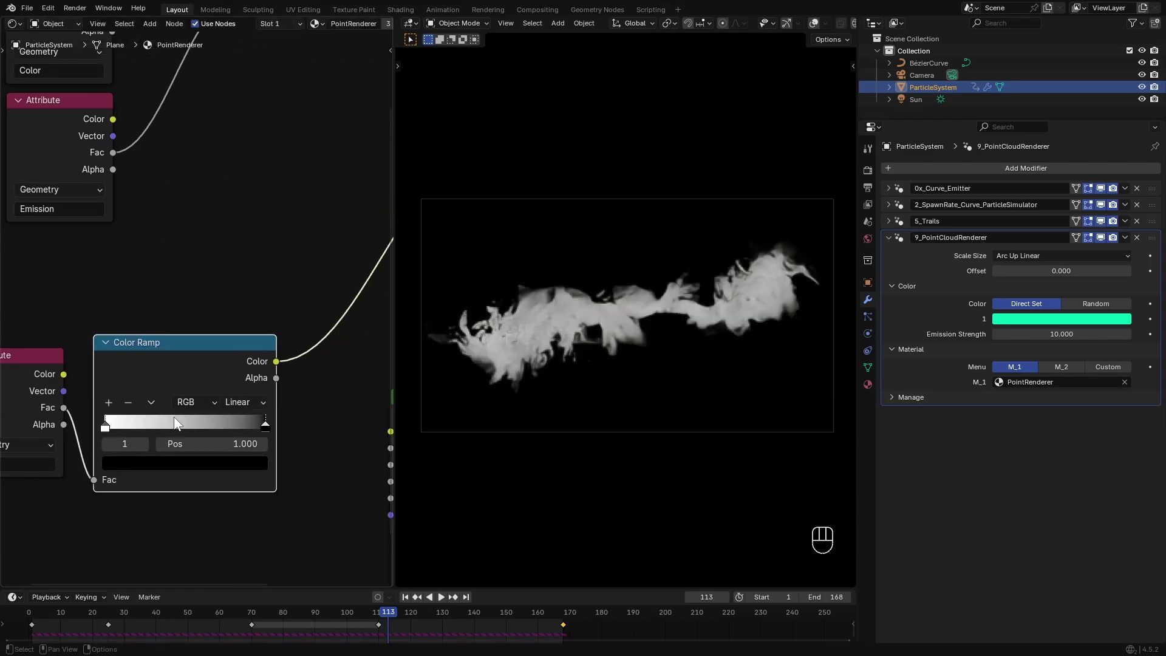
- Set the Color Ramp to Ease interpolation and squeeze a stop to position 0.091
left_click_drag(251, 430, 152, 432)
right_click(109, 431)
left_click_drag(237, 402, 209, 441)
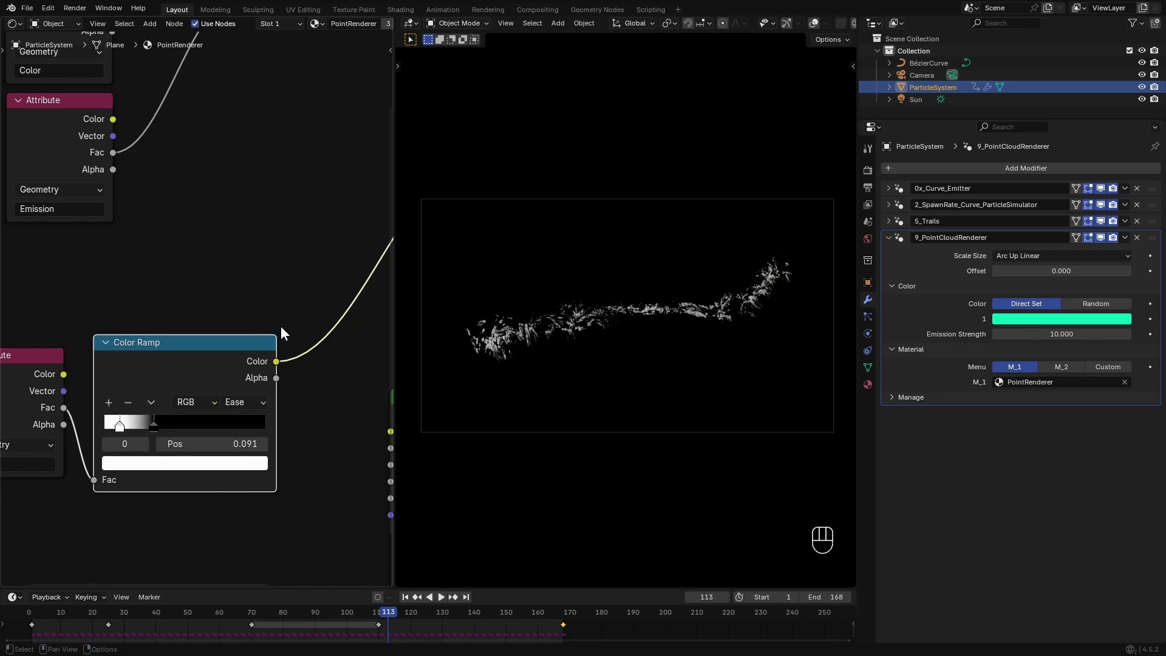
- Add a Math Multiply node fed by the ramp and wire it into the Principled BSDF Emission Strength
middle_click(260, 363)
middle_click(168, 390)
right_click(143, 361)
left_click_drag(78, 342, 171, 378)
right_click(156, 325)
middle_click(169, 360)
right_click(131, 232)
middle_click(242, 356)
right_click(306, 374)
middle_click(123, 287)
left_click_drag(87, 224, 130, 245)
right_click(151, 244)
left_click_drag(110, 323, 127, 294)
right_click(173, 223)
left_click(176, 253)
right_click(179, 254)
- Link the Attribute Color into Emission Color so the particles glow teal, tidying the node layout
right_click(282, 465)
left_click_drag(203, 293, 264, 485)
middle_click(248, 474)
right_click(237, 346)
right_click(309, 234)
middle_click(93, 272)
left_click_drag(123, 202, 275, 402)
middle_click(261, 392)
left_click(229, 247)
left_click(132, 197)
middle_click(151, 381)
key("x")
middle_click(137, 326)
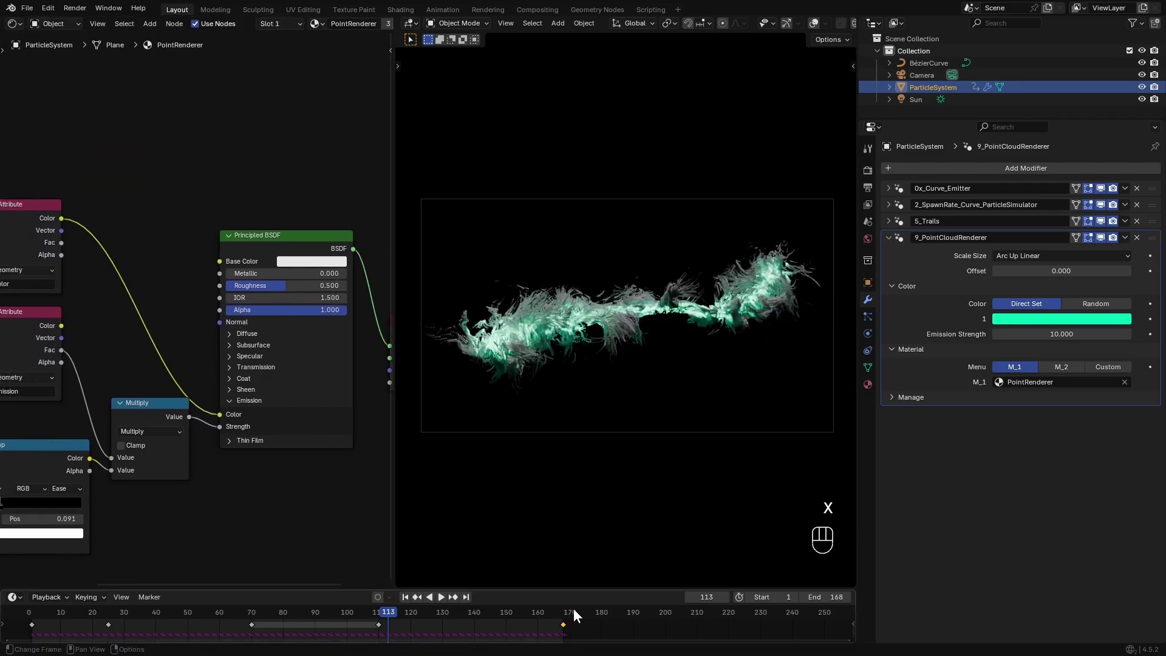
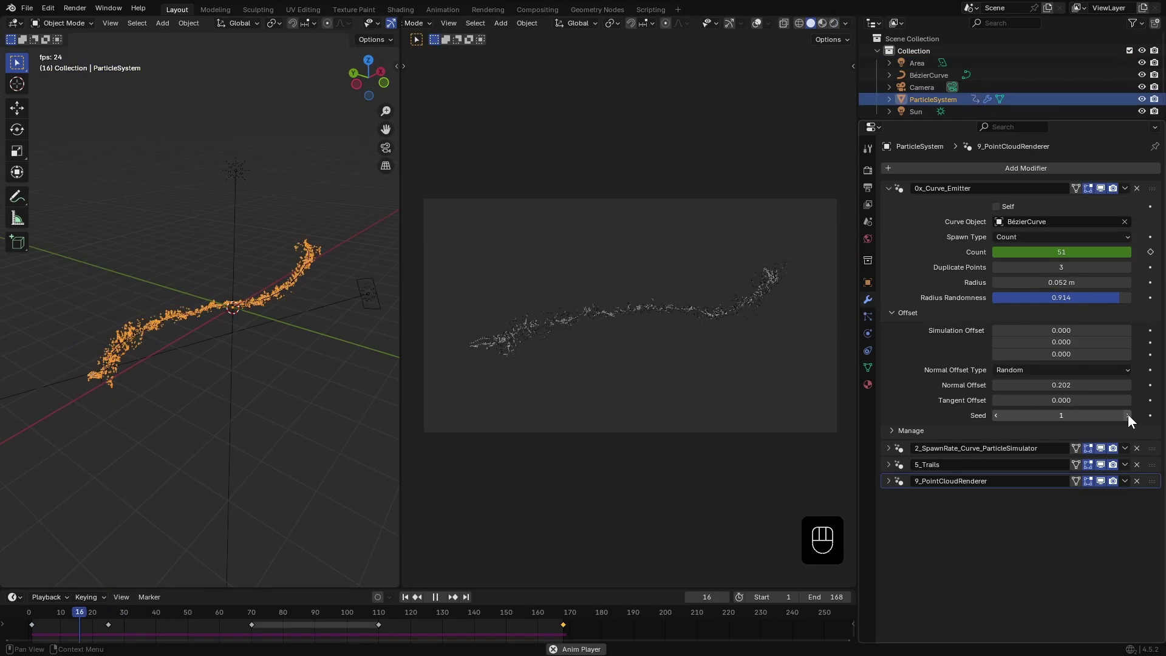
- Set the curve emitter's Duplicate Points to 4 and play back the denser trail in Rendered shading
left_click(1130, 421)
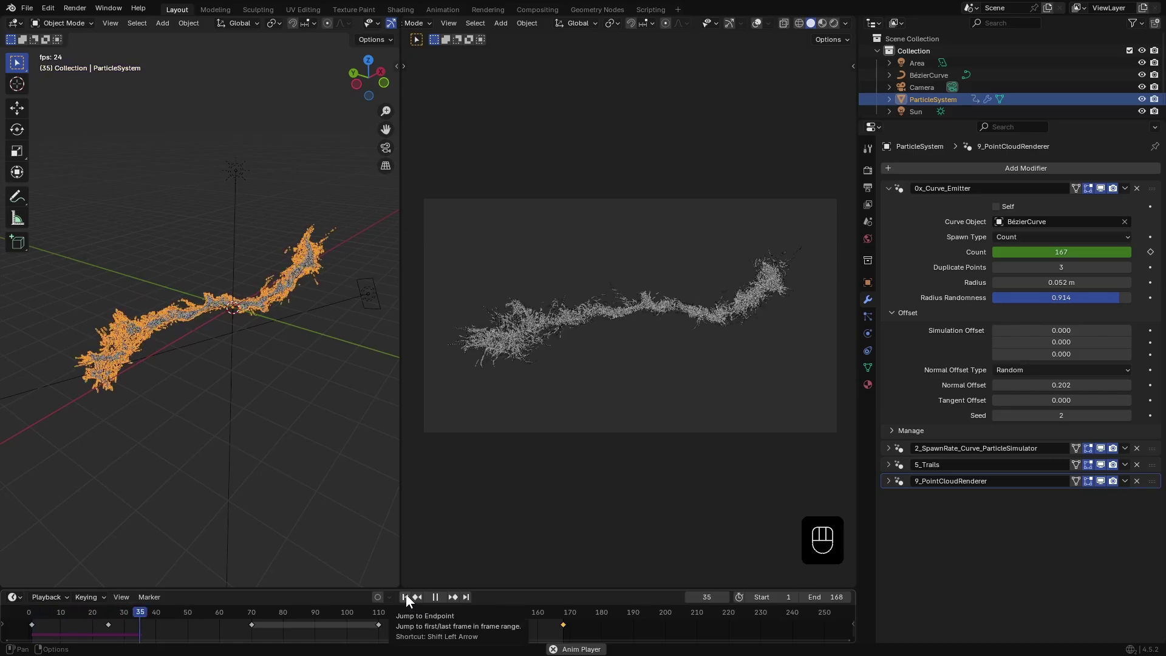
key("space")
left_click(1131, 422)
key("space")
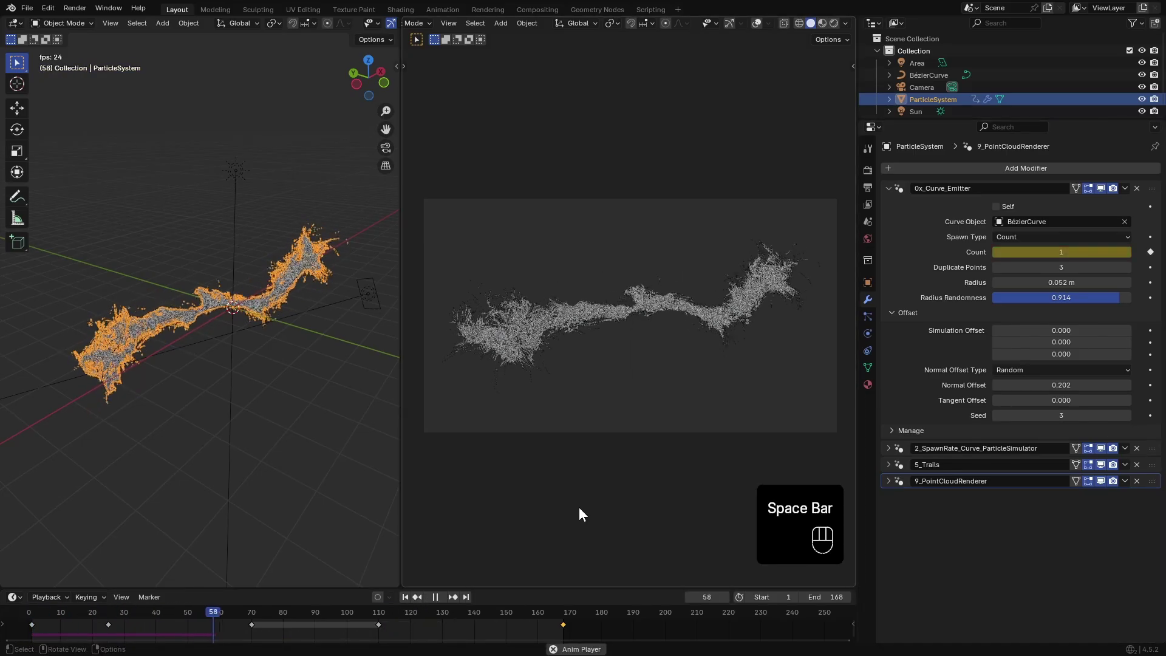
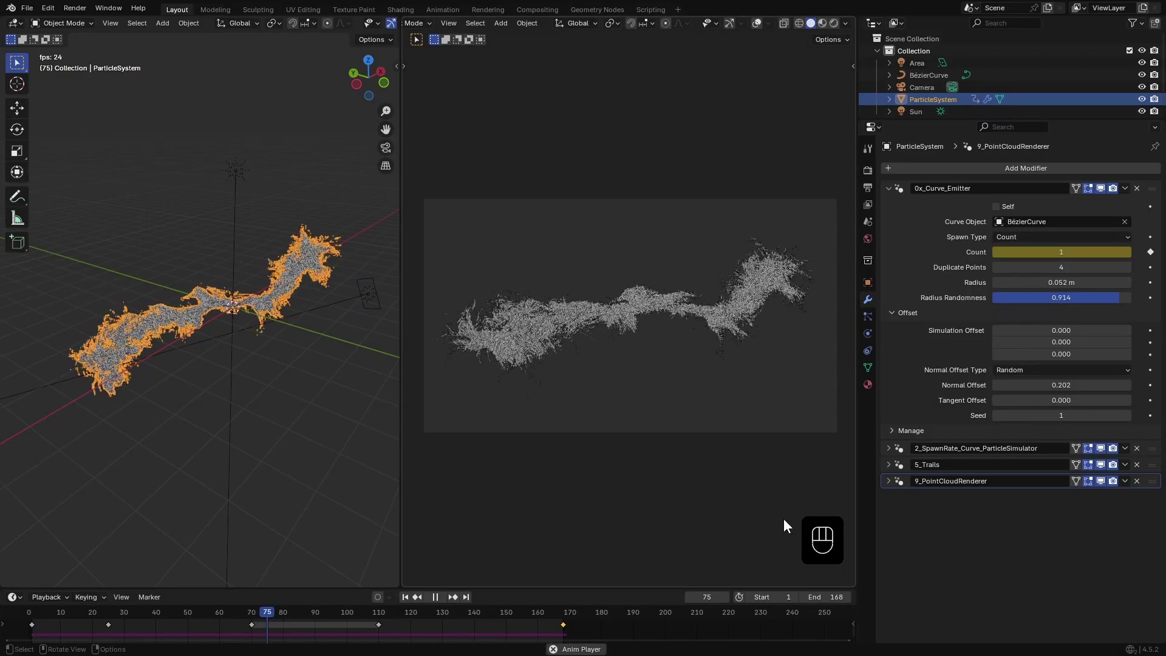
key("space")
key("z")
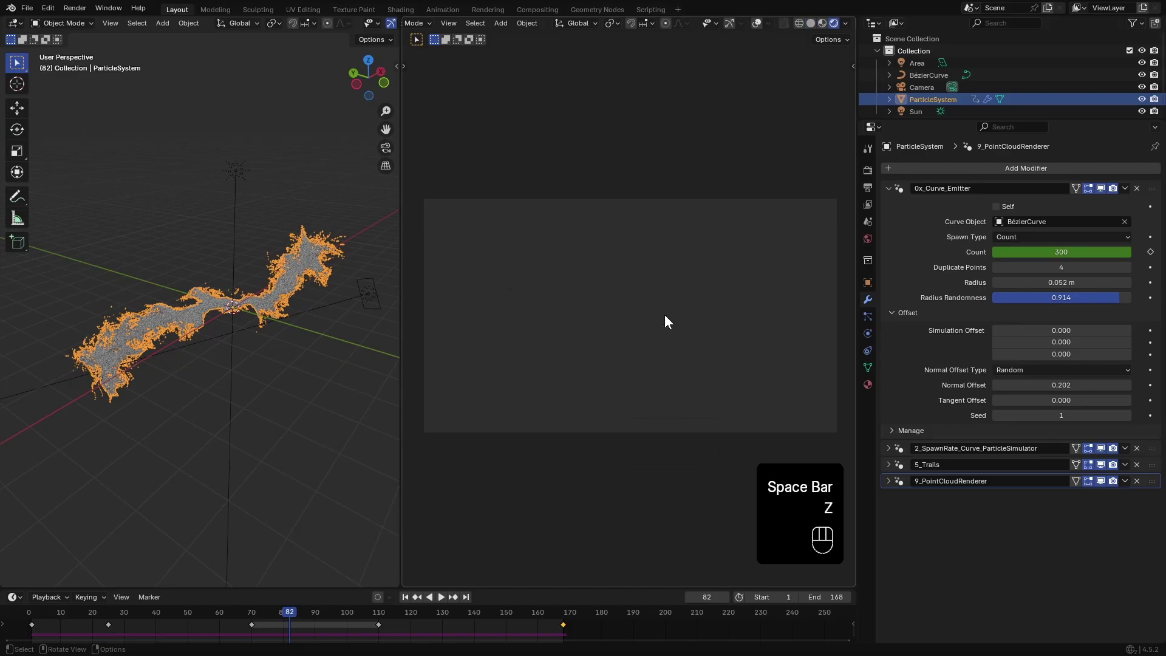
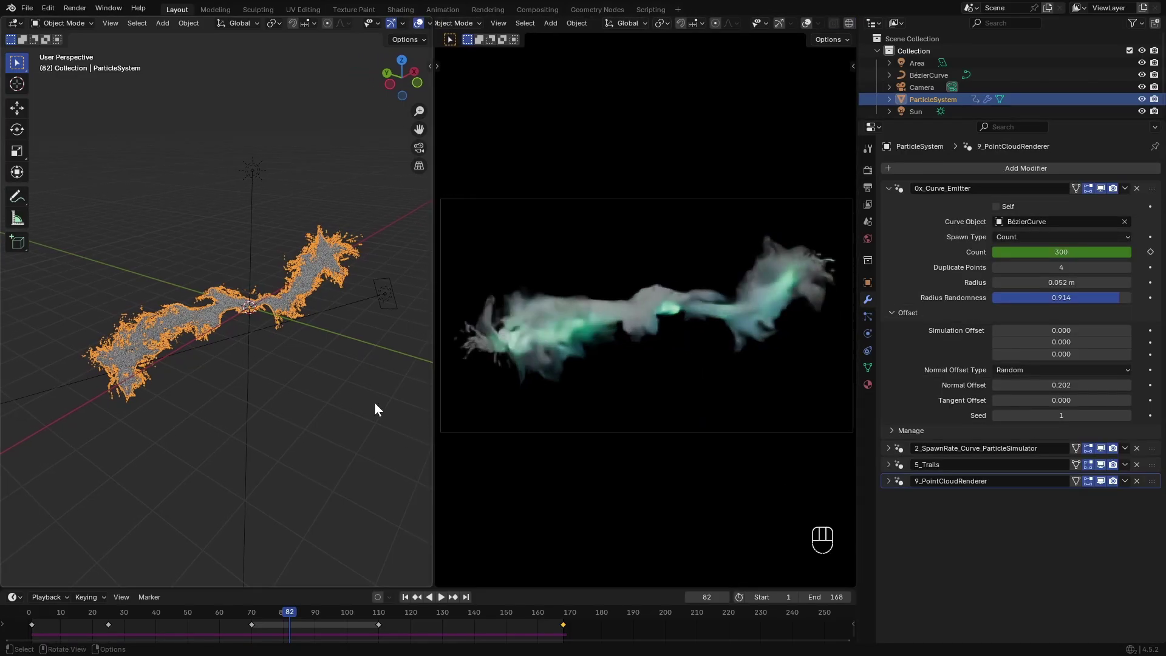
- Switch an area to the Compositor with Use Nodes on and add a Bloom Glare node set to High
left_click_drag(21, 27, 47, 114)
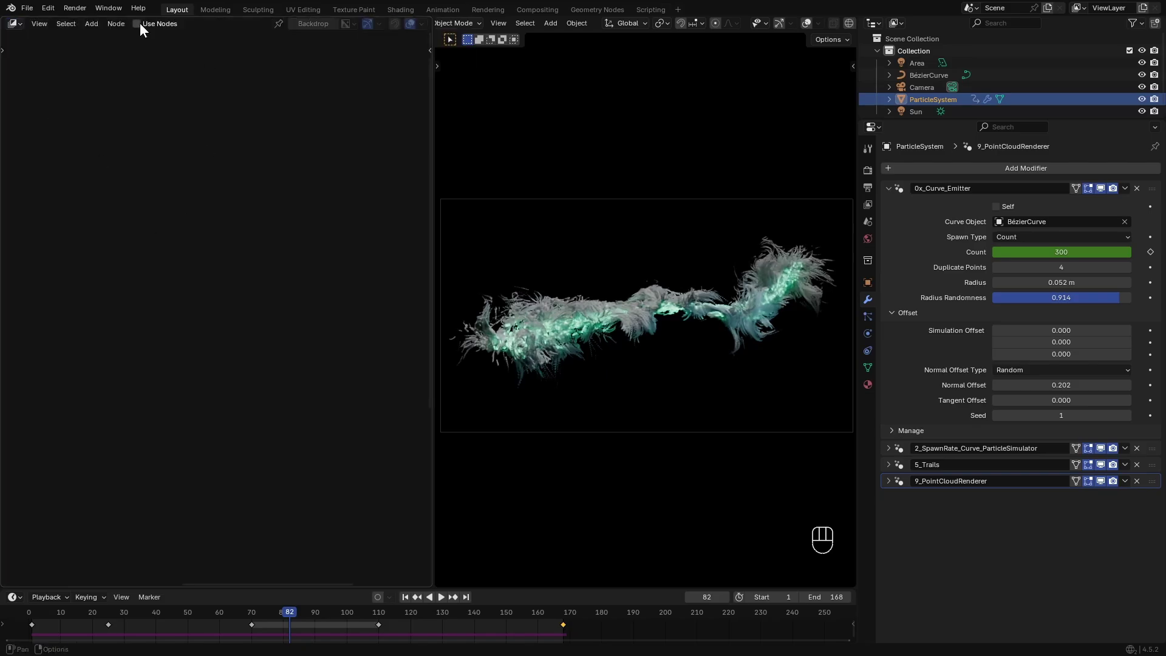
left_click_drag(838, 24, 756, 338)
key("shift+q")
key("shift+a")
left_click_drag(155, 226, 210, 329)
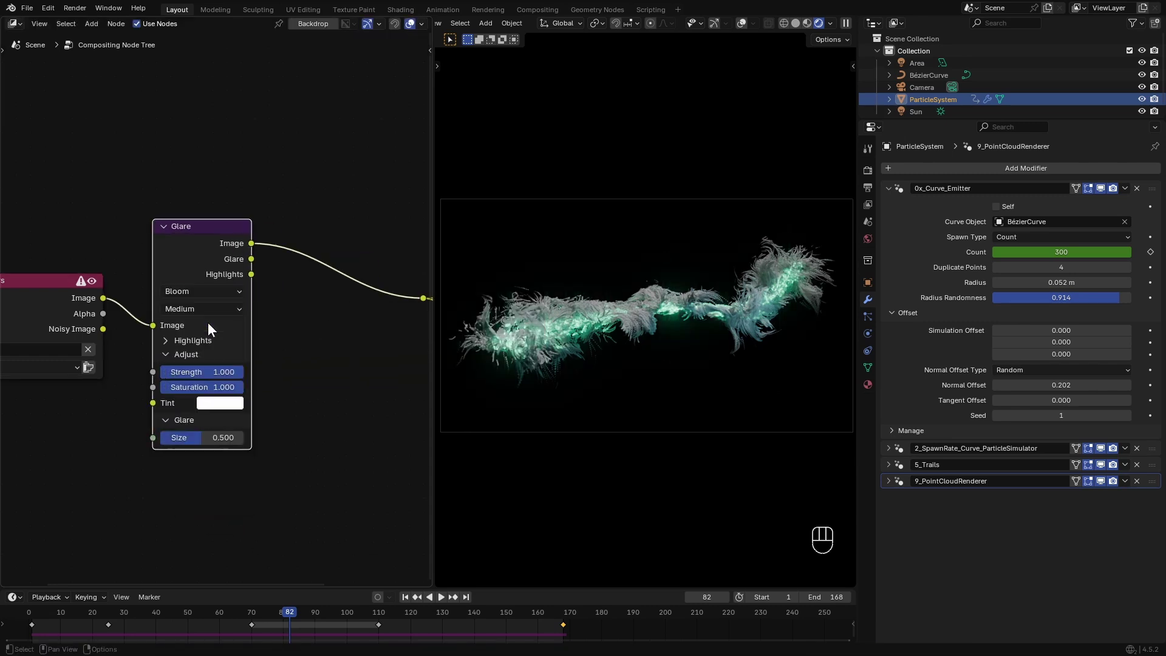
left_click_drag(196, 311, 196, 347)
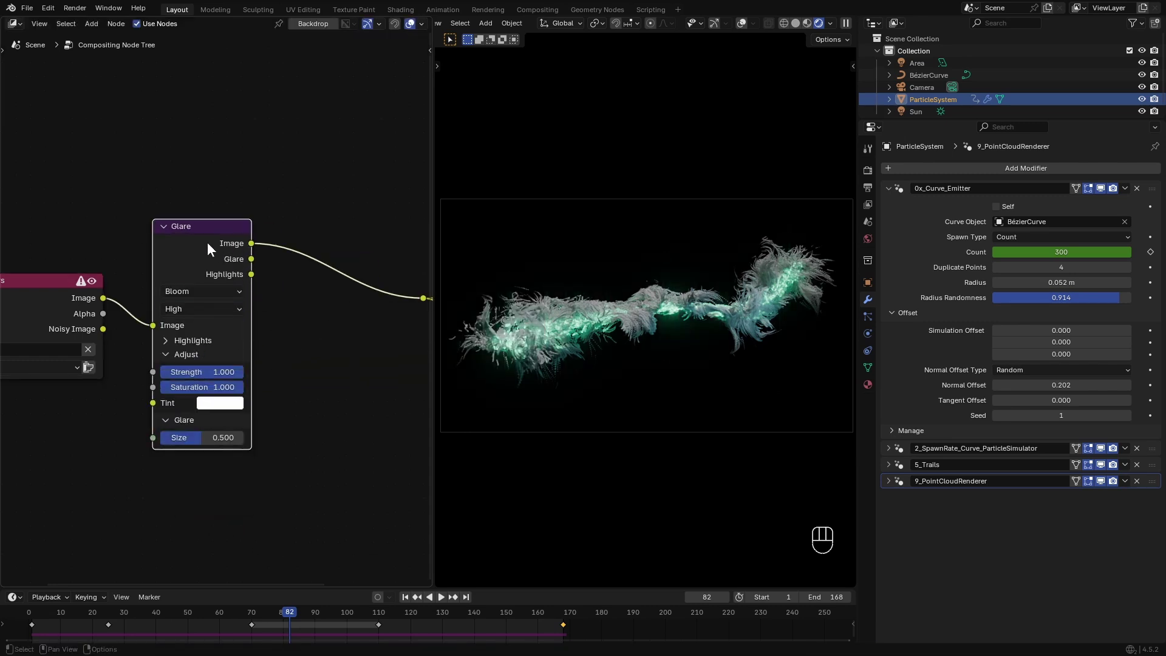
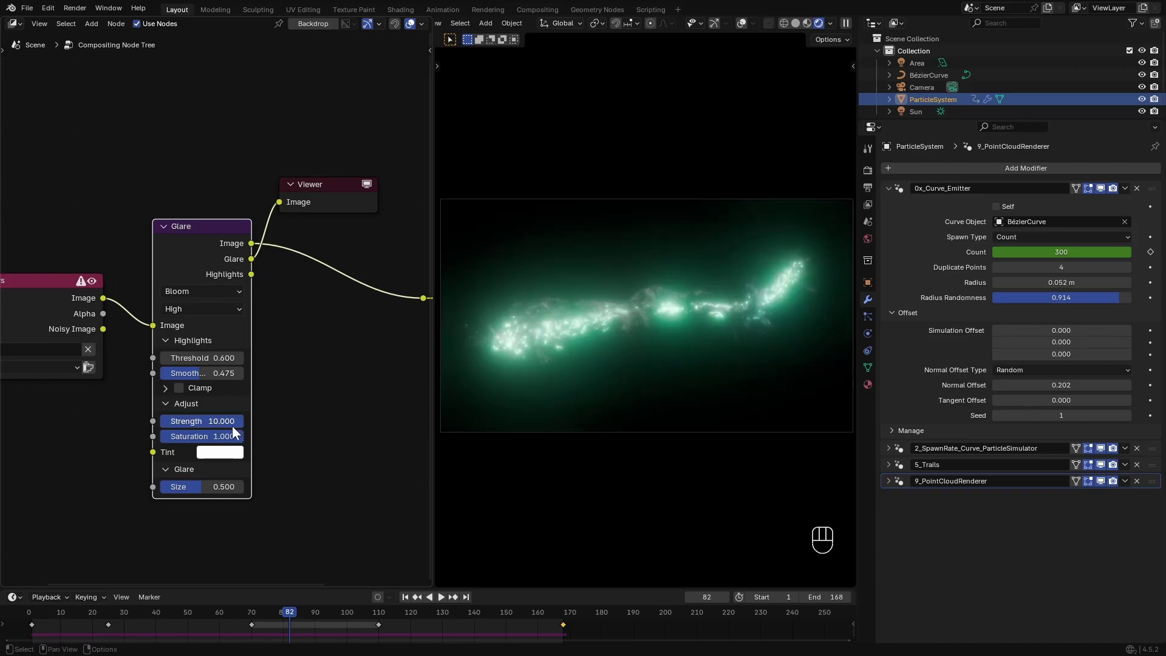
- Set Glare strength 2.583, duplicate and chain it before Composite, with threshold 1.3 and size 0.842
left_click_drag(243, 426, 101, 270)
left_click(101, 274)
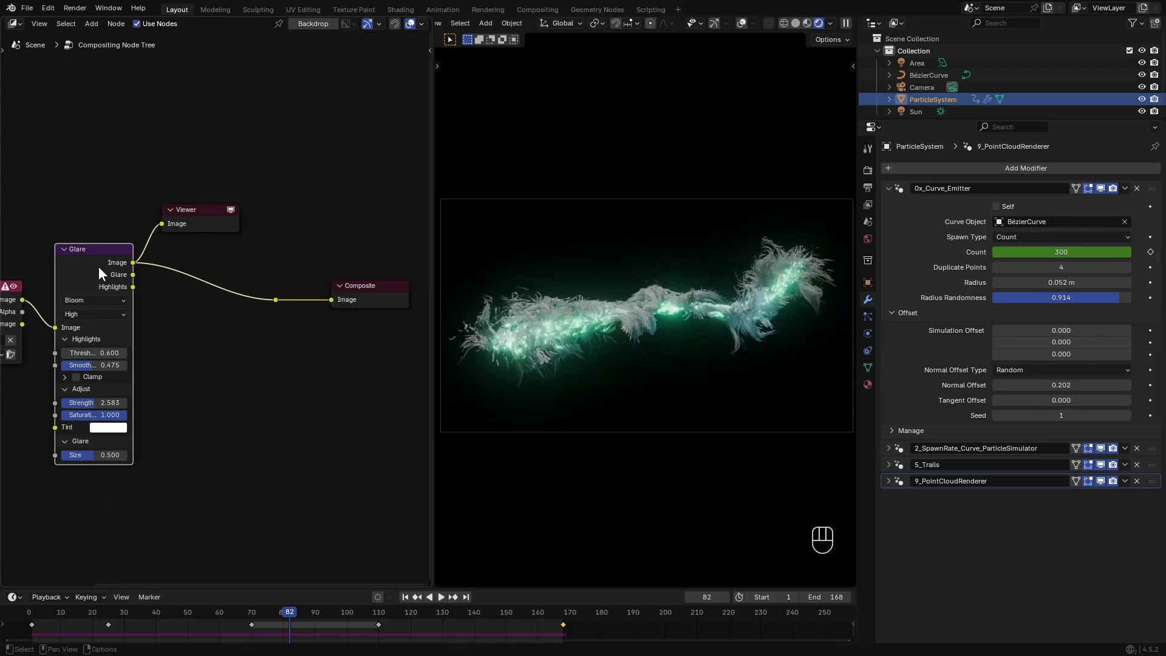
key("shift+d")
left_click(220, 276)
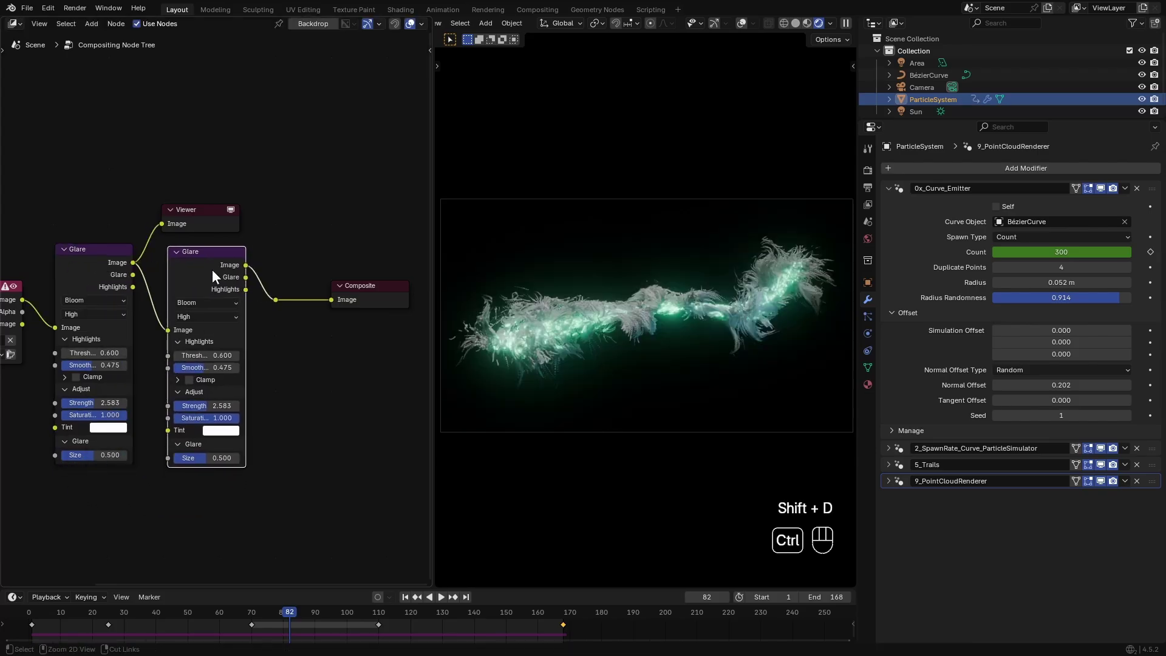
left_click(214, 275)
left_click(214, 274)
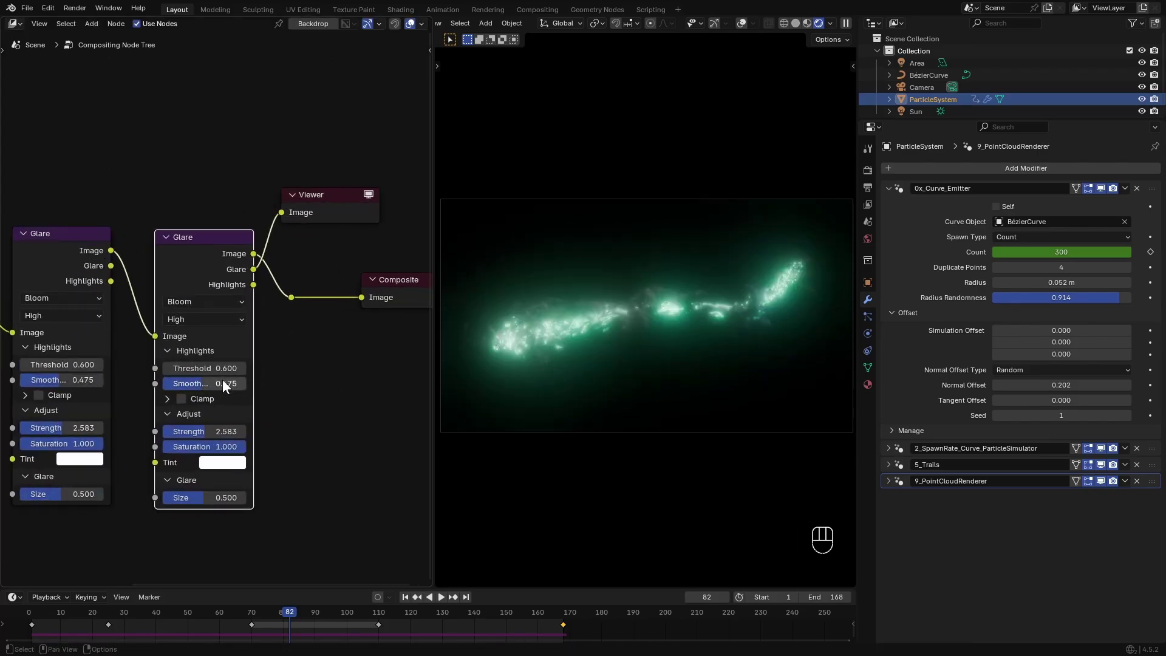
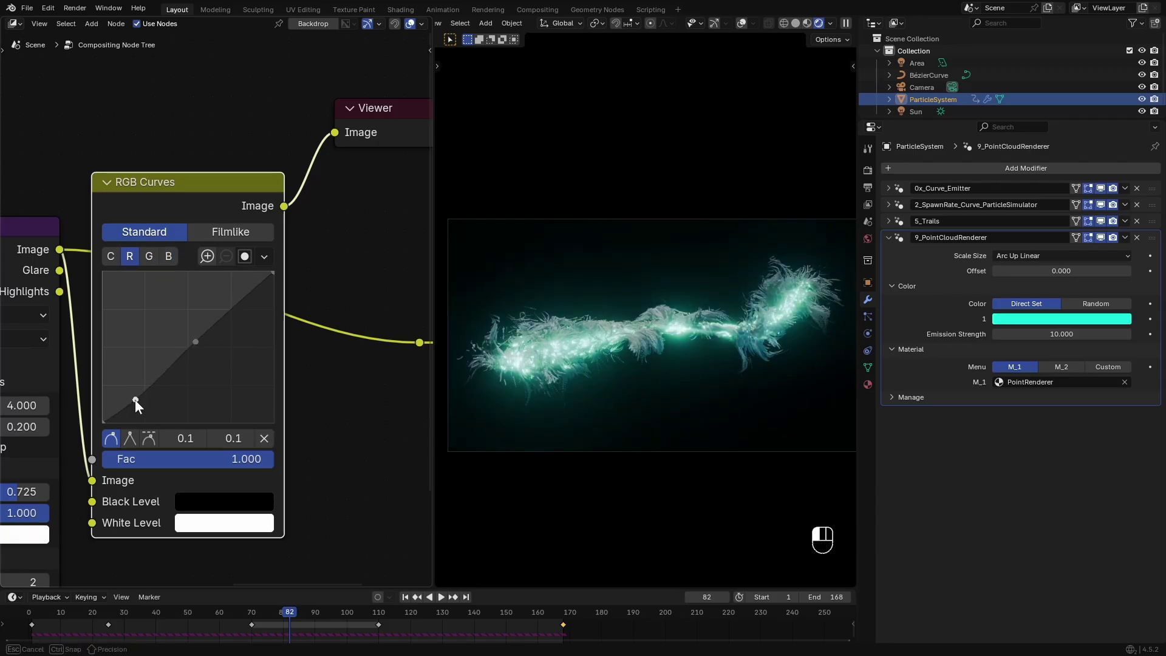
- Add an RGB Curves node after the glare and adjust its R curve for colour grading
left_click(141, 409)
left_click(197, 343)
key("m")
key("m")
- Set the timeline so the particle simulation ends at frame 170
left_click_drag(365, 616, 403, 616)
left_click_drag(468, 617, 496, 619)
left_click(530, 620)
left_click(542, 616)
left_click_drag(469, 617, 449, 616)
left_click_drag(476, 618, 526, 618)
- Add a Radial Lens Distortion node (distortion 0.028, dispersion 0.040) feeding Viewer and Composite
left_click_drag(894, 243, 528, 358)
left_click_drag(62, 314, 528, 358)
right_click(528, 358)
right_click(529, 359)
right_click(528, 358)
middle_click(528, 359)
right_click(529, 358)
right_click(525, 359)
left_click(526, 359)
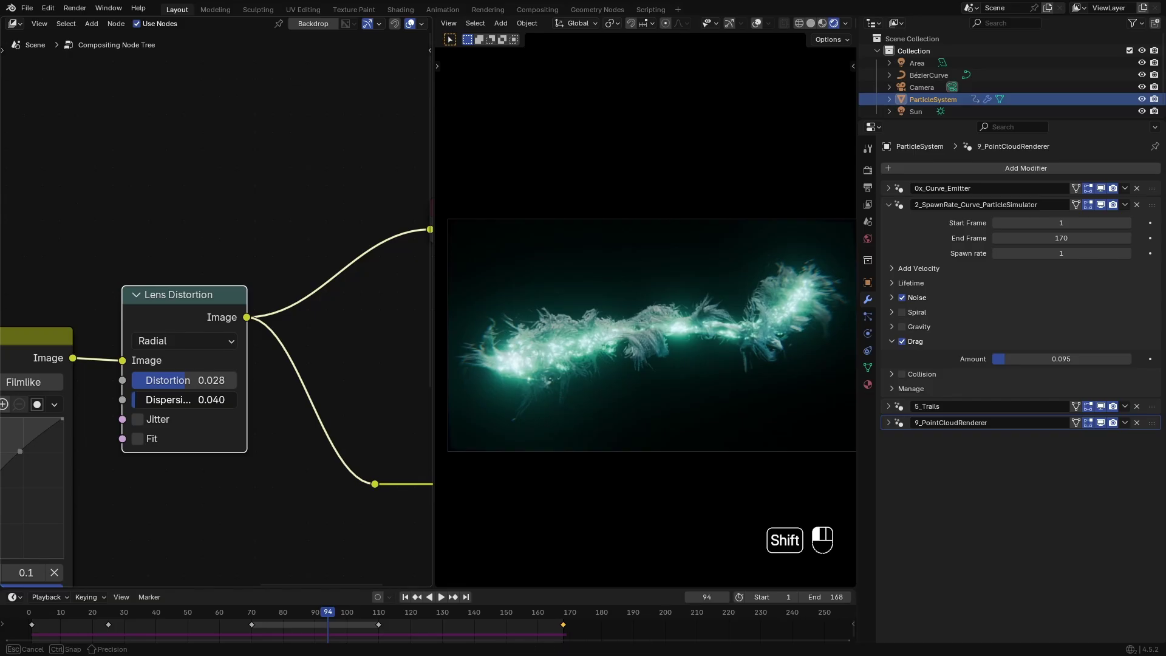
- Enable Fit on the Lens Distortion node, ease distortion to 0.019, and save the blend file
left_click(520, 359)
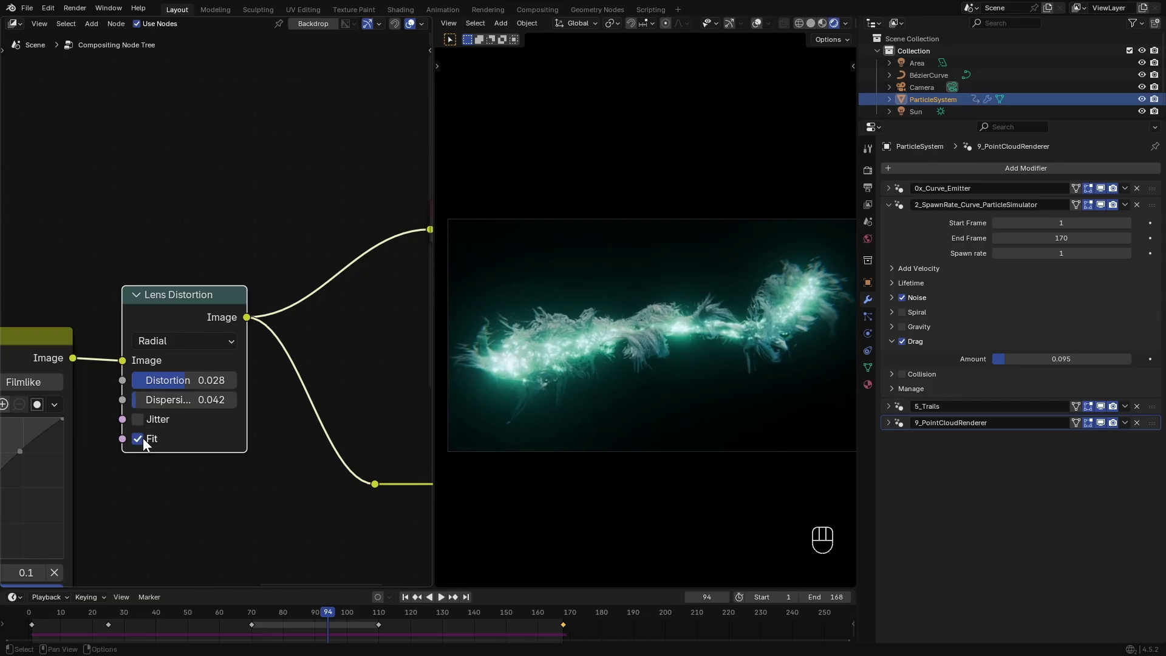
left_click(520, 360)
left_click(521, 359)
key("ctrl+s")
left_click(543, 350)
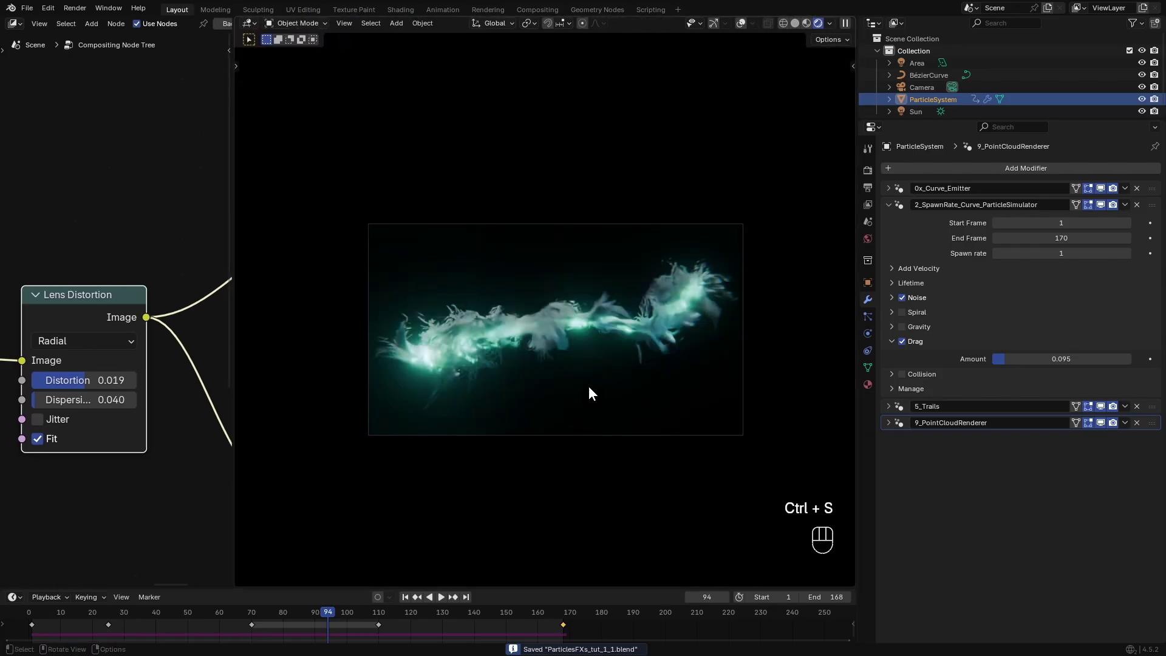
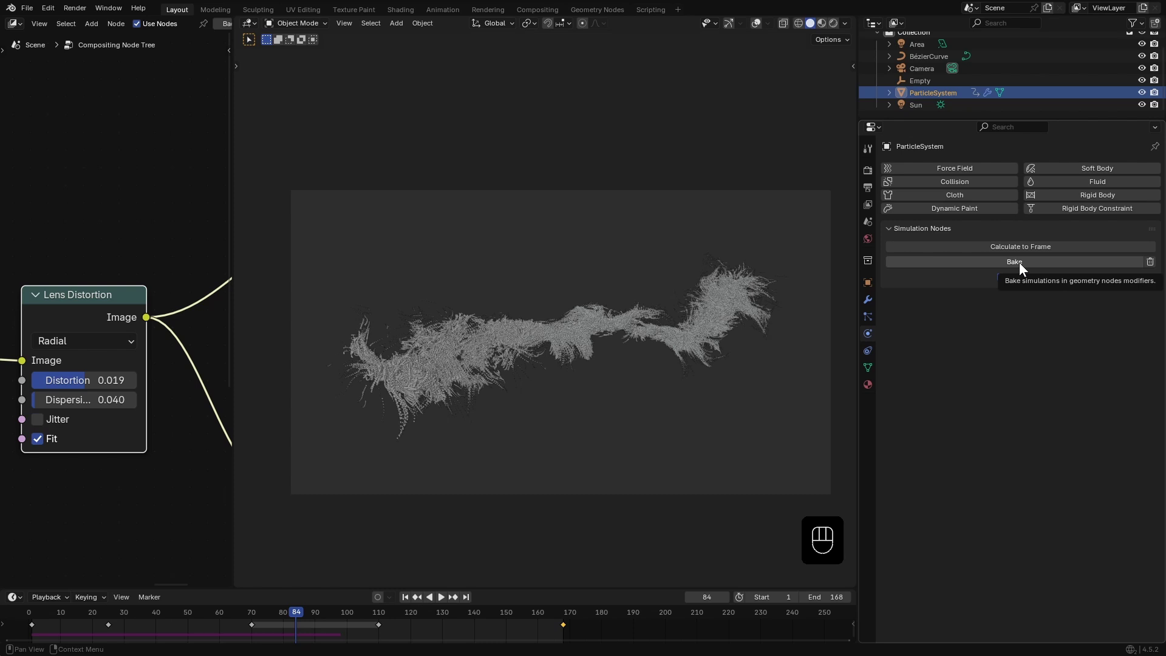
- Bake the ParticleSystem simulation in Physics properties and set the camera to focus on the Empty
left_click(1023, 267)
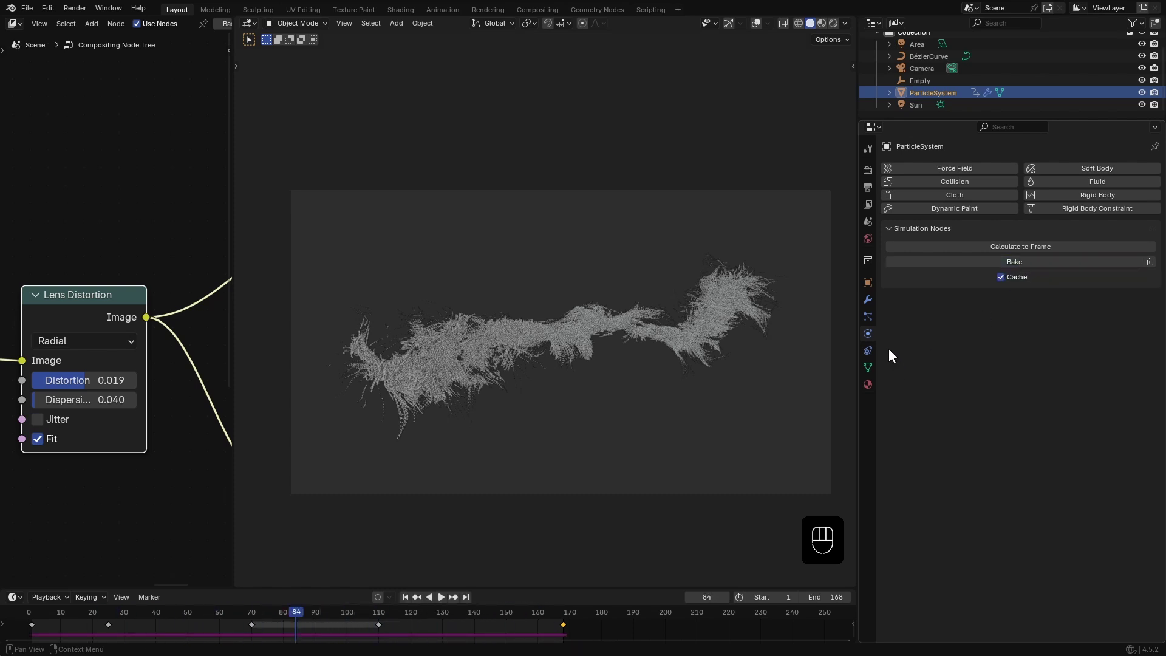
left_click(875, 304)
left_click(893, 241)
left_click_drag(896, 401, 901, 420)
left_click_drag(1049, 438, 1023, 436)
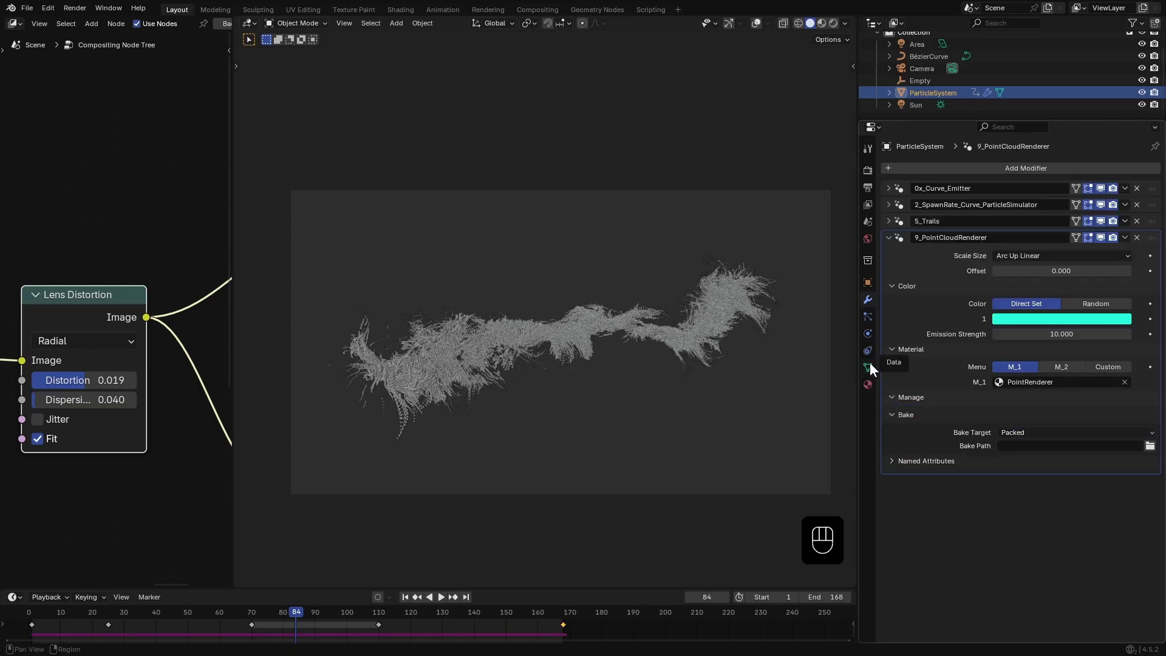